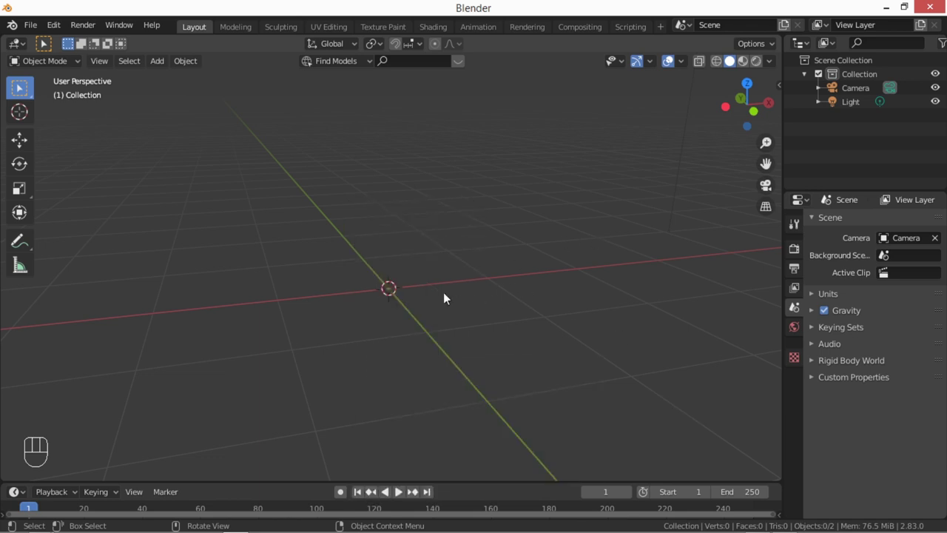
# Step: In front orthographic view, add Ajedrez_Peon.png as a reference image and zoom in on it
pyautogui.press('KP_7')
pyautogui.press('KP_1')
pyautogui.press('shift+a')
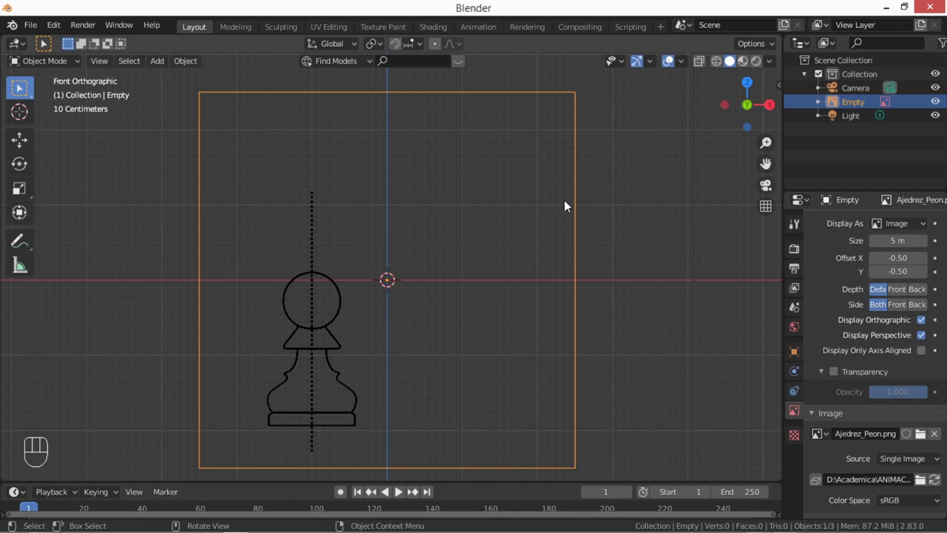
pyautogui.press('s')
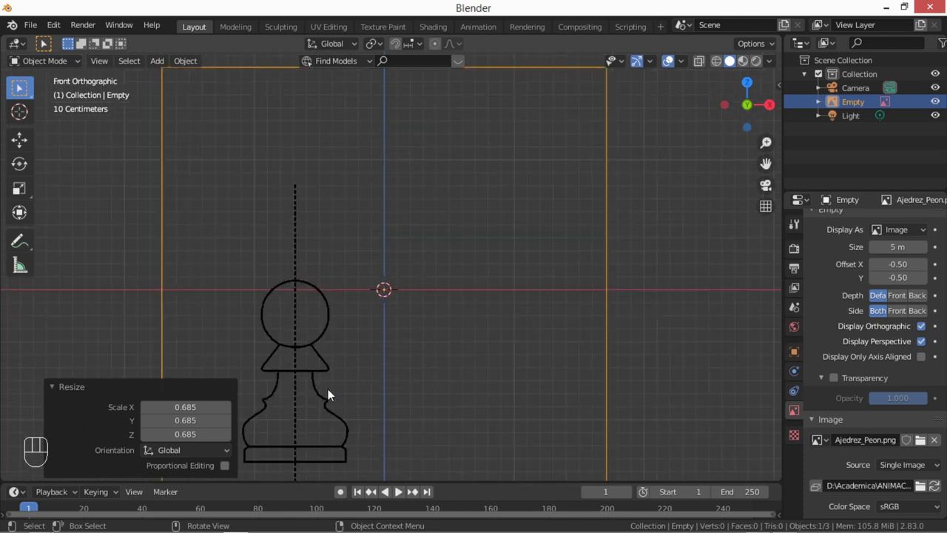
# Step: Move the reference image so the pawn's base rests on the world origin, recentred in view
pyautogui.press('g')
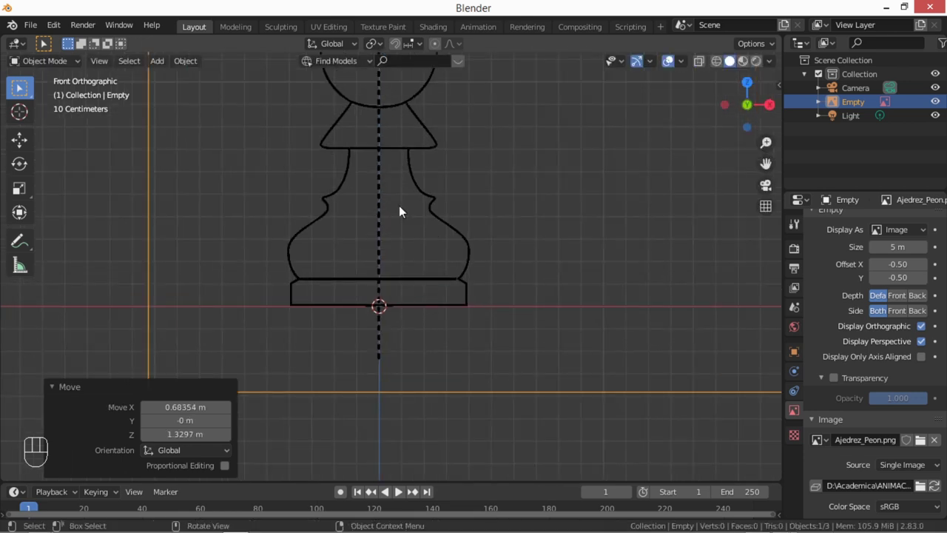
pyautogui.moveTo(410, 217); pyautogui.dragTo(438, 292)
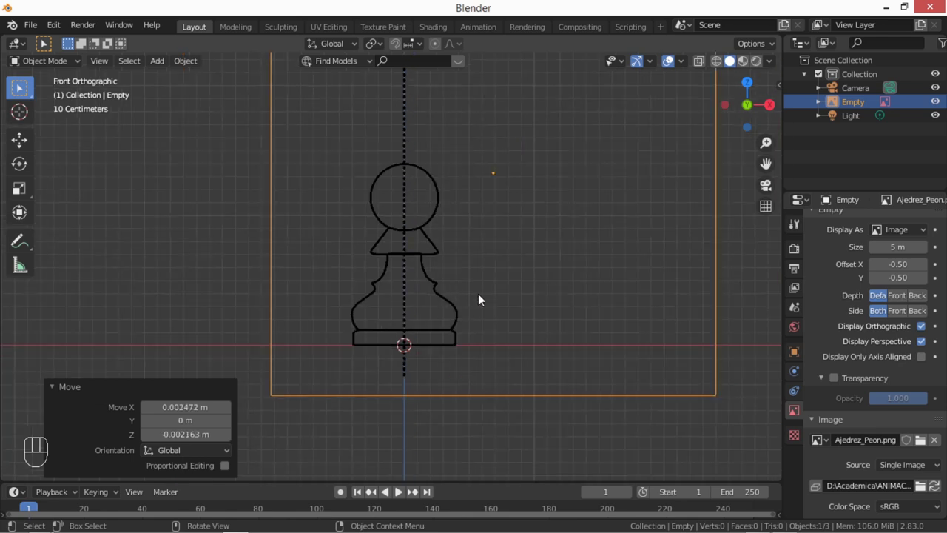
pyautogui.moveTo(518, 282); pyautogui.dragTo(489, 268)
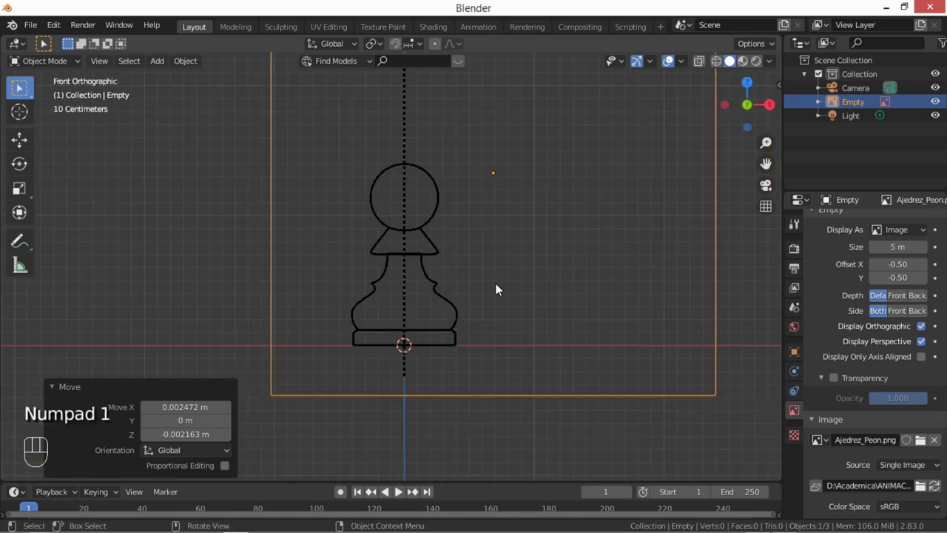
pyautogui.moveTo(498, 295); pyautogui.dragTo(501, 306)
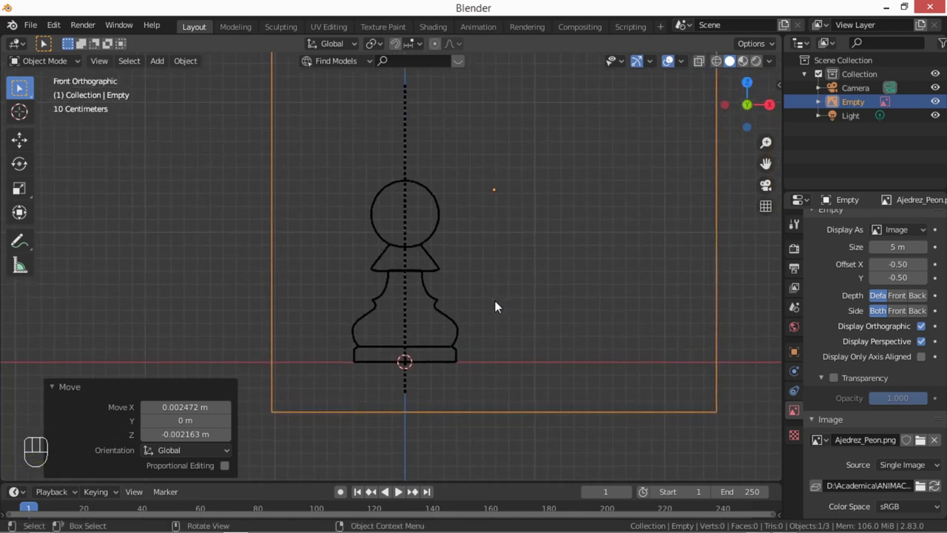
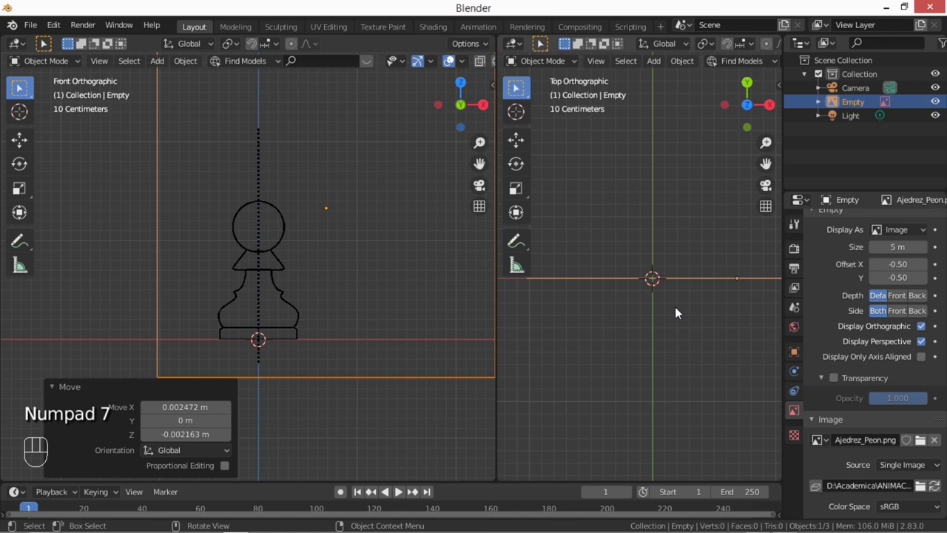
# Step: Recentre the new top view on the origin beside the front view
pyautogui.middleClick(672, 307)
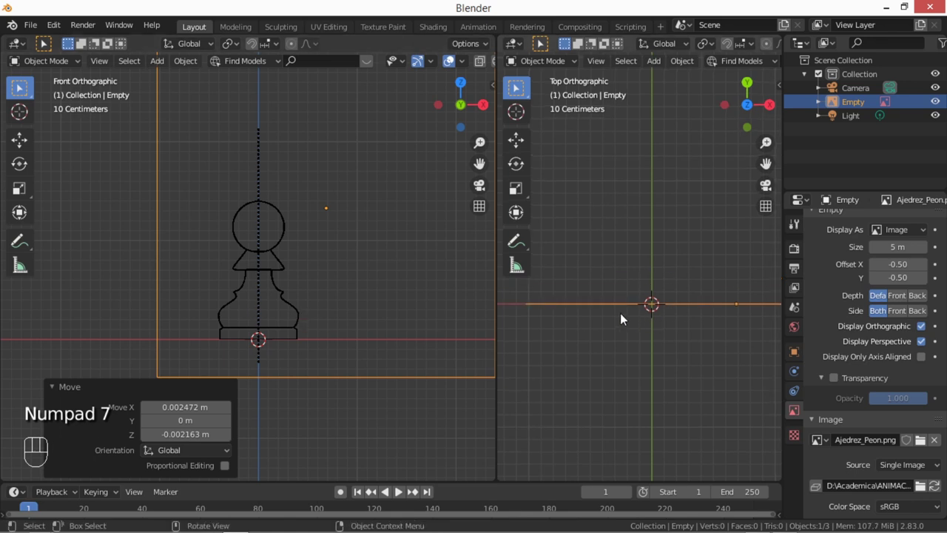
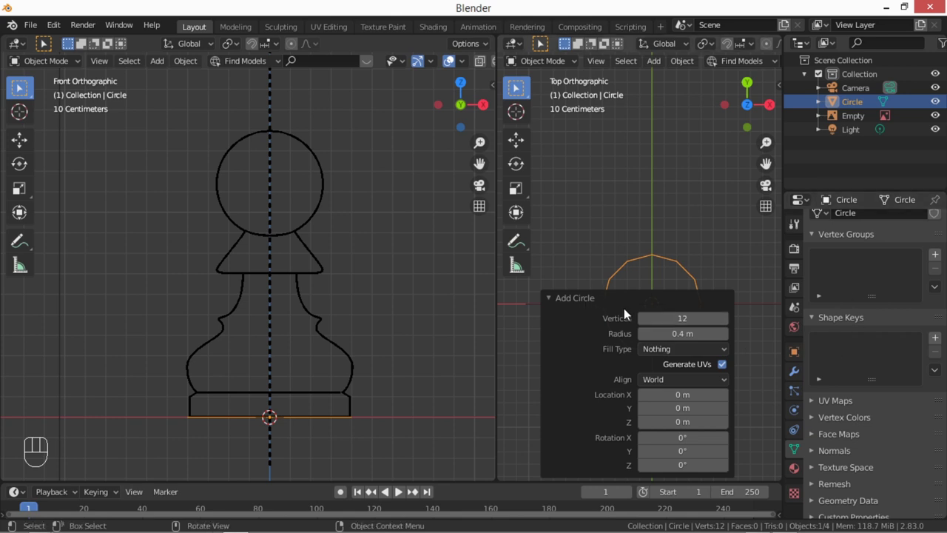
# Step: Extrude the 12-vertex circle upward twice and shrink the top ring to the pawn's base outline
pyautogui.moveTo(600, 305); pyautogui.dragTo(686, 326)
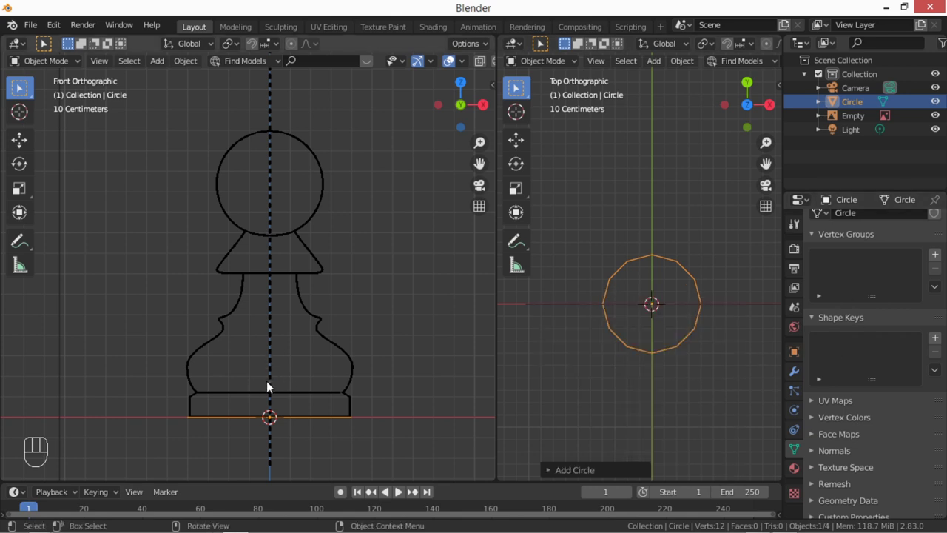
pyautogui.press('Tab')
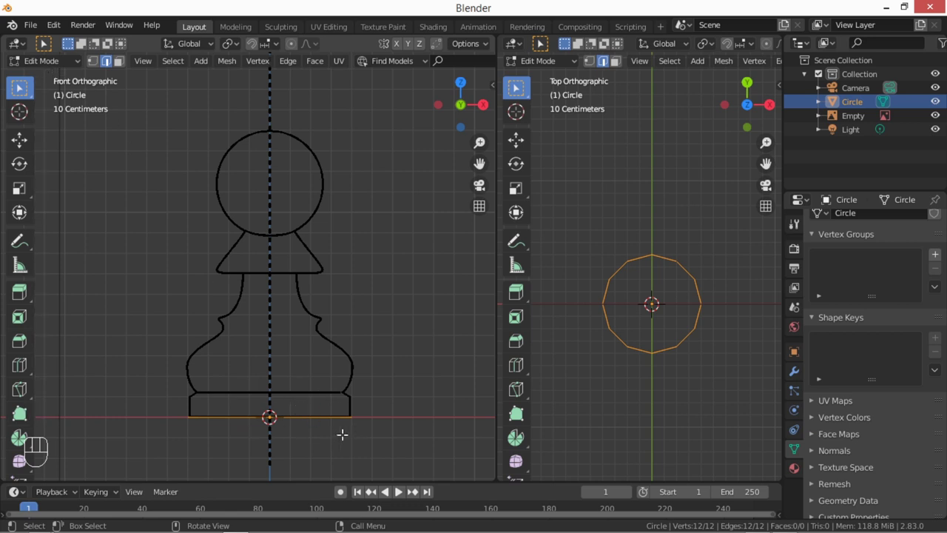
pyautogui.press('e')
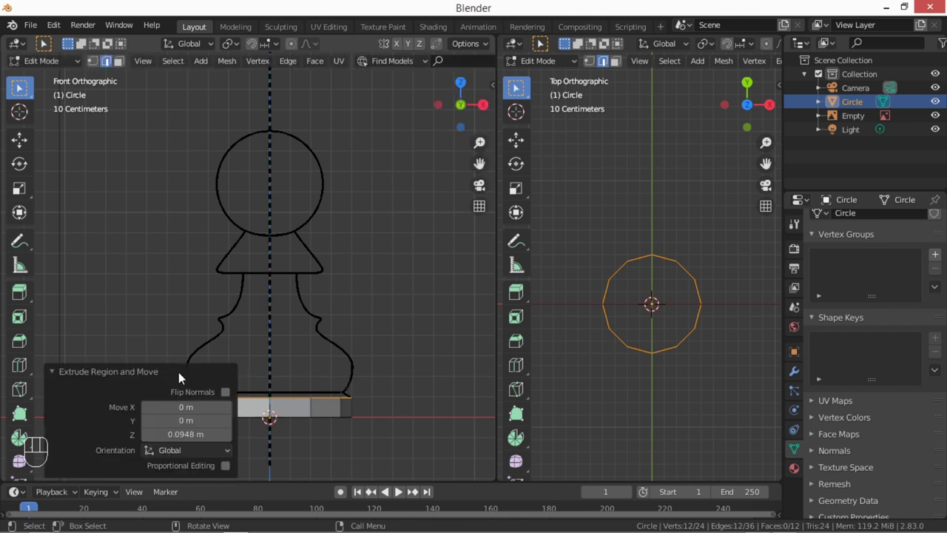
pyautogui.click(84, 366)
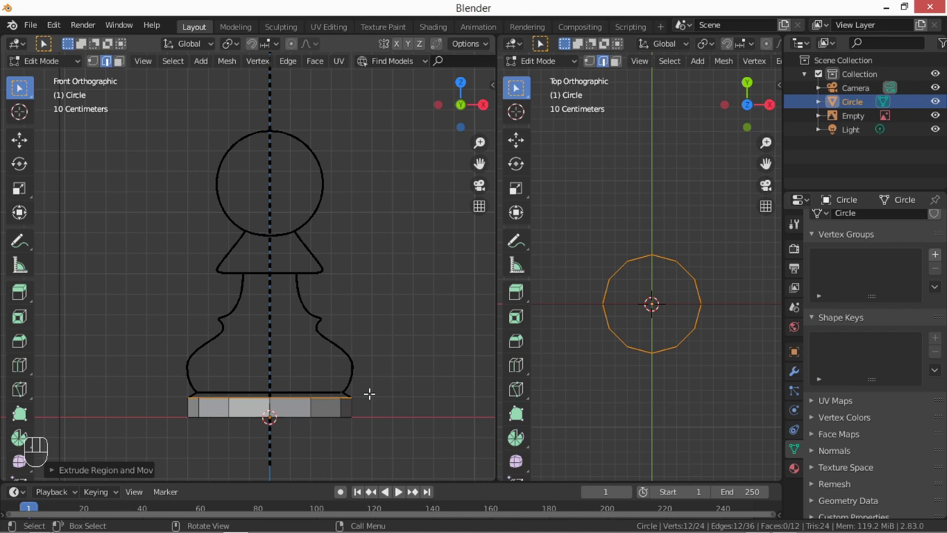
pyautogui.press('e')
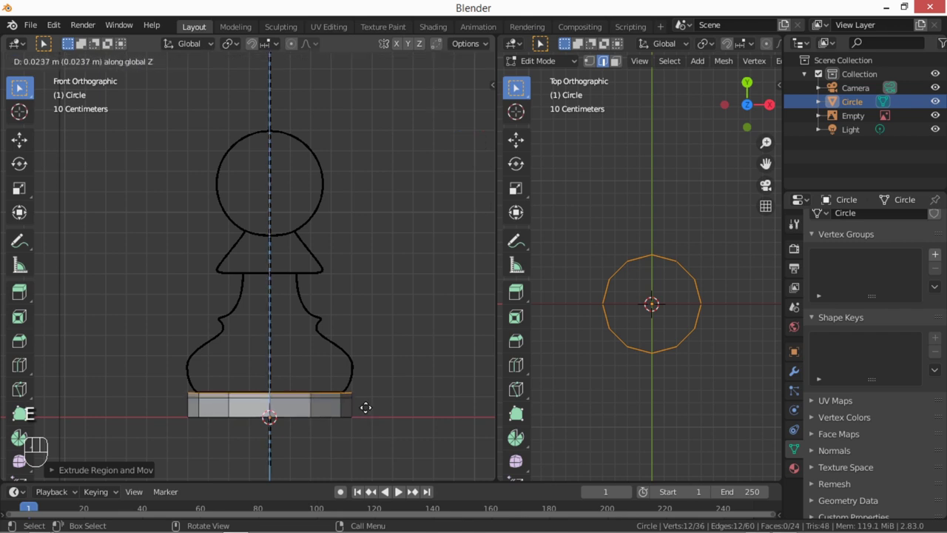
pyautogui.press('s')
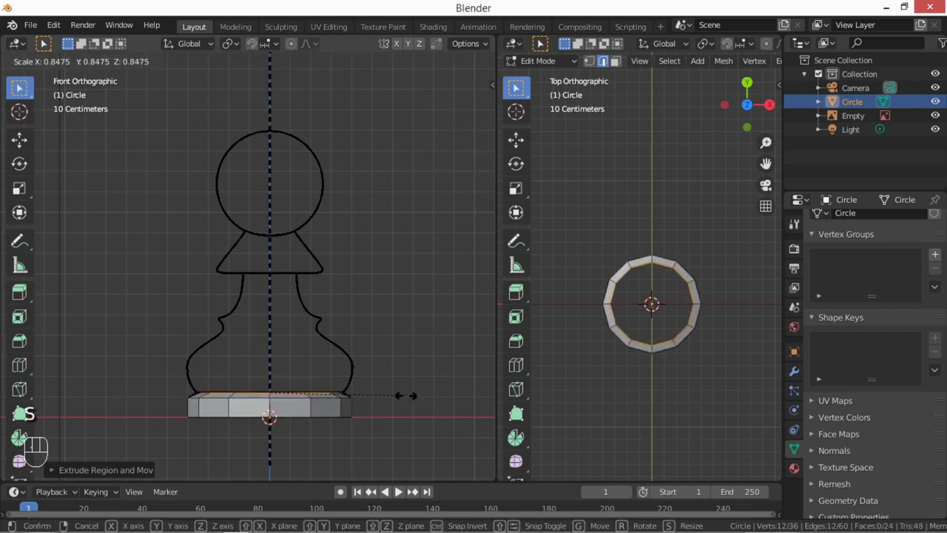
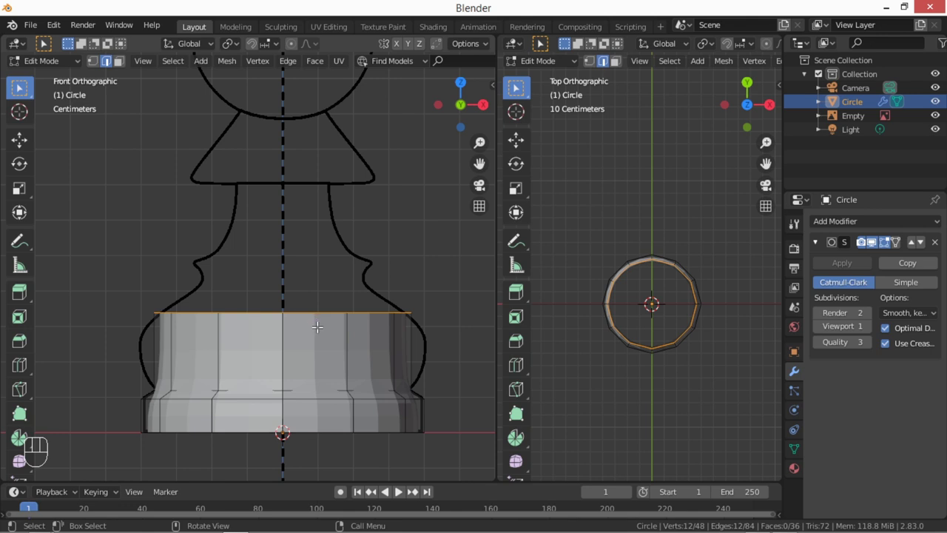
# Step: Shade the pawn base smooth and select the reference image empty with its settings shown
pyautogui.press('Tab')
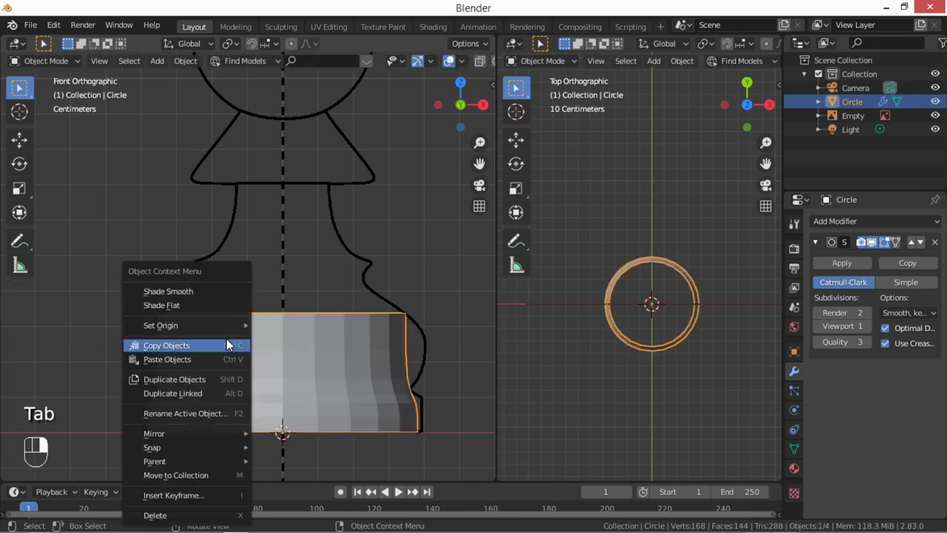
pyautogui.moveTo(190, 327); pyautogui.dragTo(189, 294)
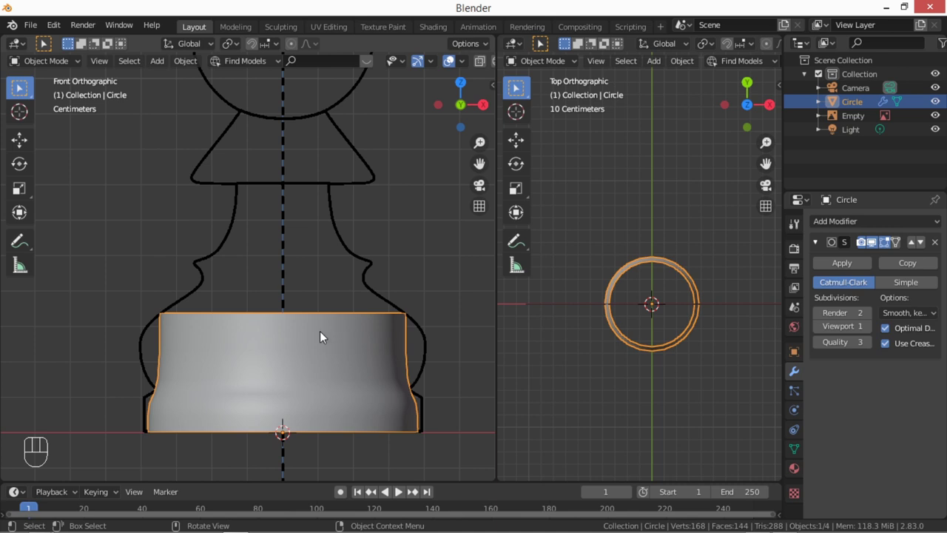
pyautogui.click(355, 255)
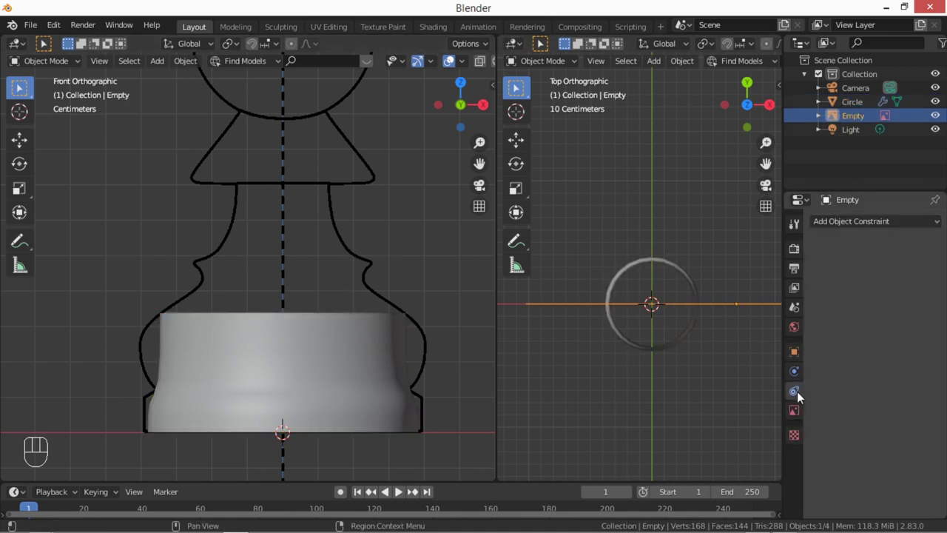
pyautogui.click(796, 414)
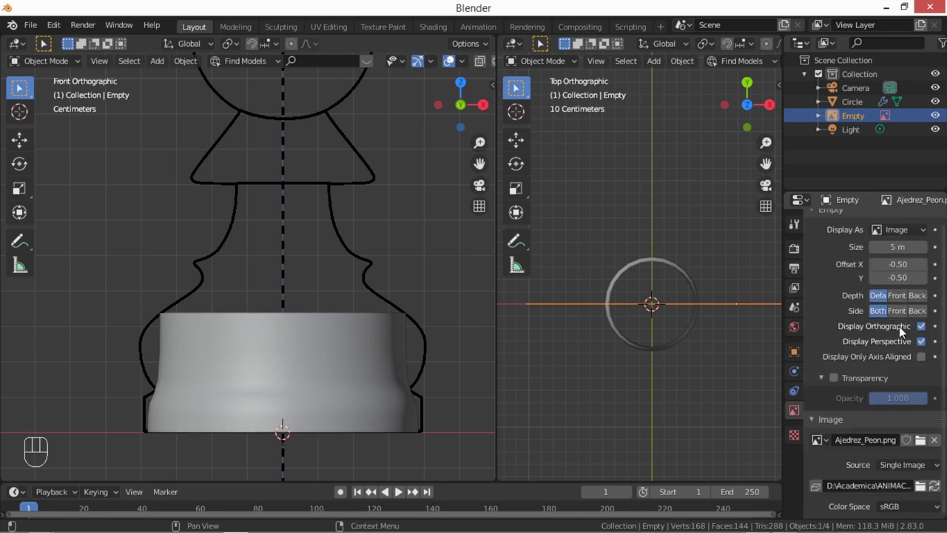
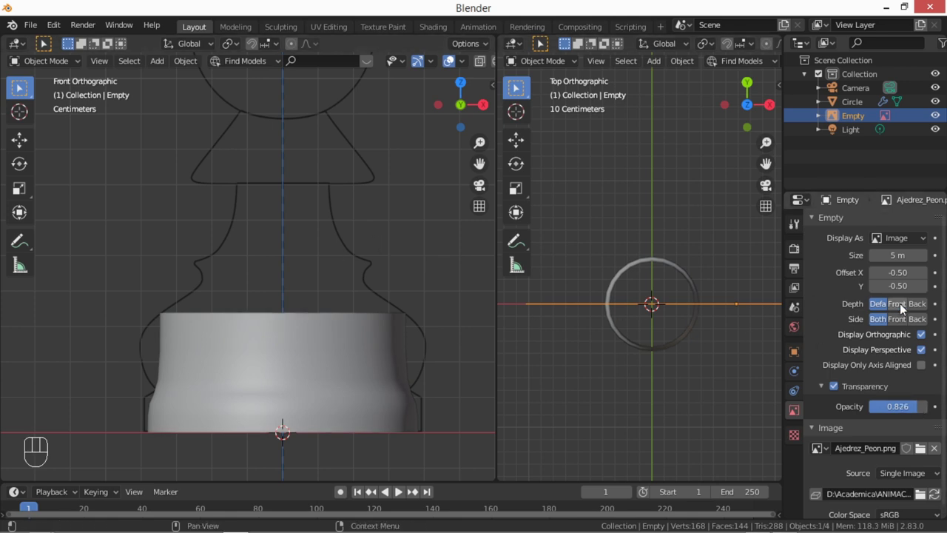
# Step: Make the reference image semi-transparent and drawn in front, then reselect the pawn base mesh
pyautogui.click(904, 305)
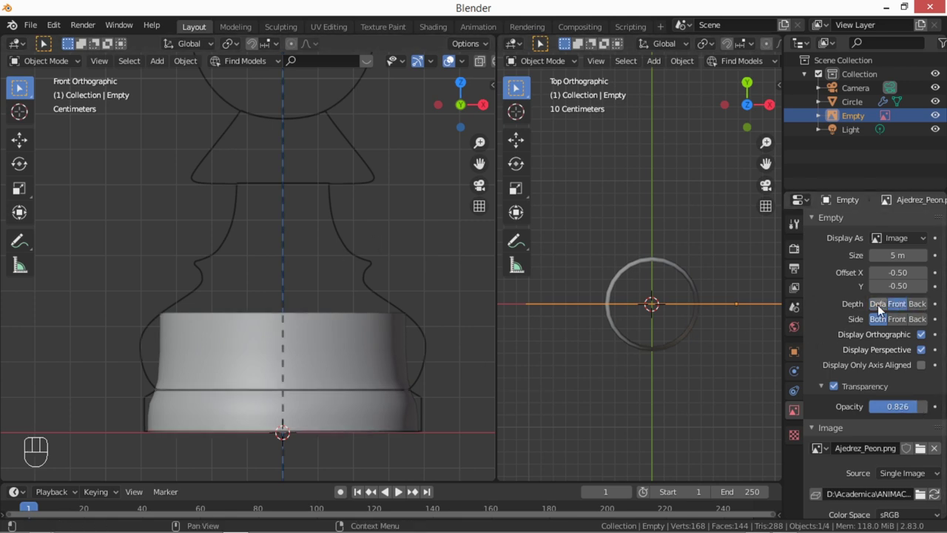
pyautogui.click(881, 307)
pyautogui.click(908, 305)
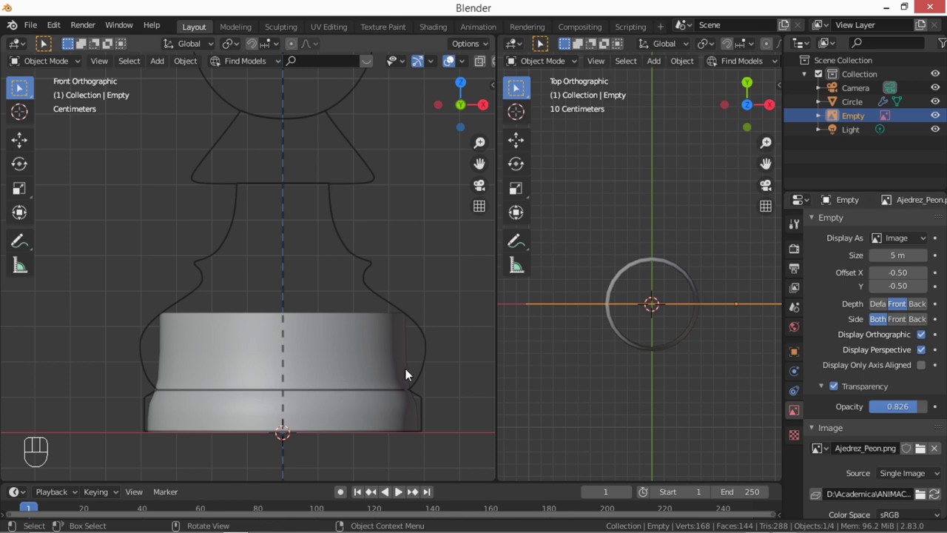
pyautogui.moveTo(400, 351); pyautogui.dragTo(353, 395)
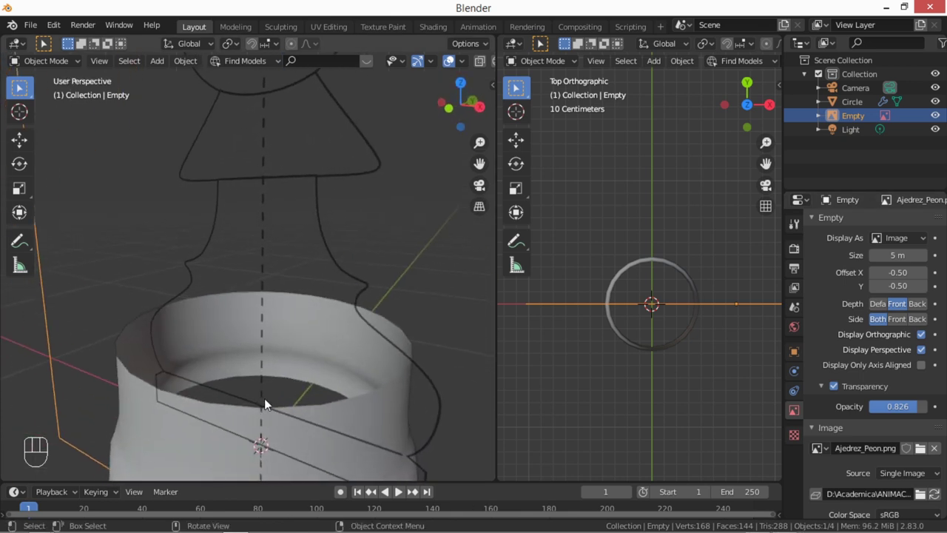
pyautogui.press('KP_1')
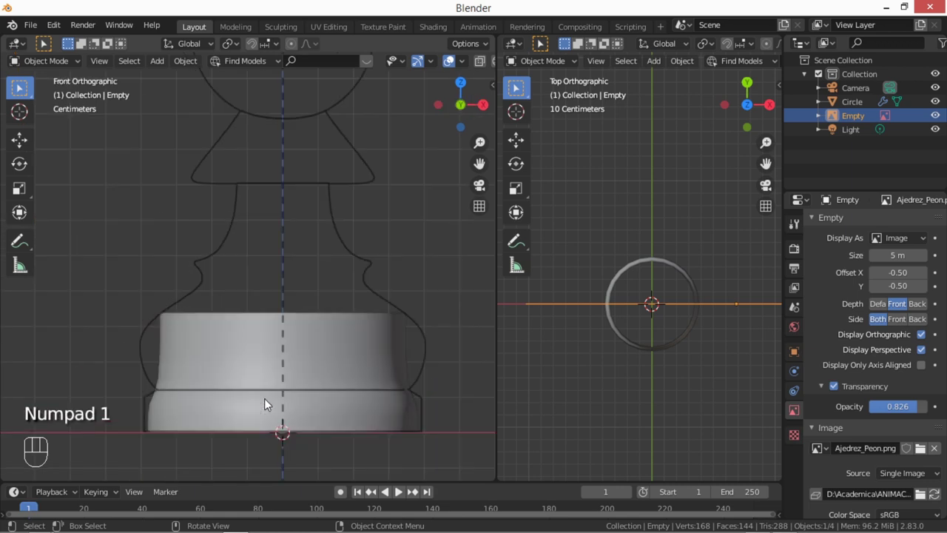
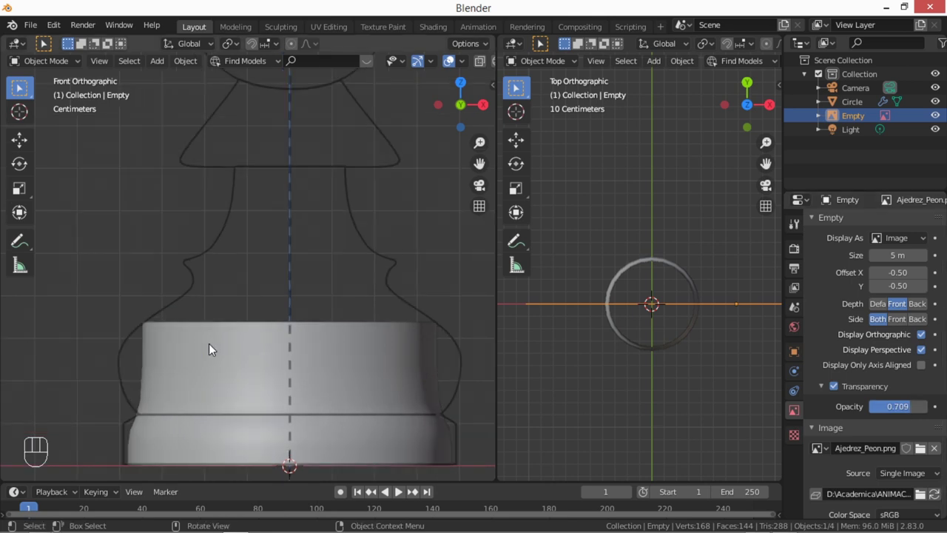
pyautogui.click(204, 354)
# Step: Cut three horizontal edge loops around the base and slide them toward the bottom rim
pyautogui.press('Tab')
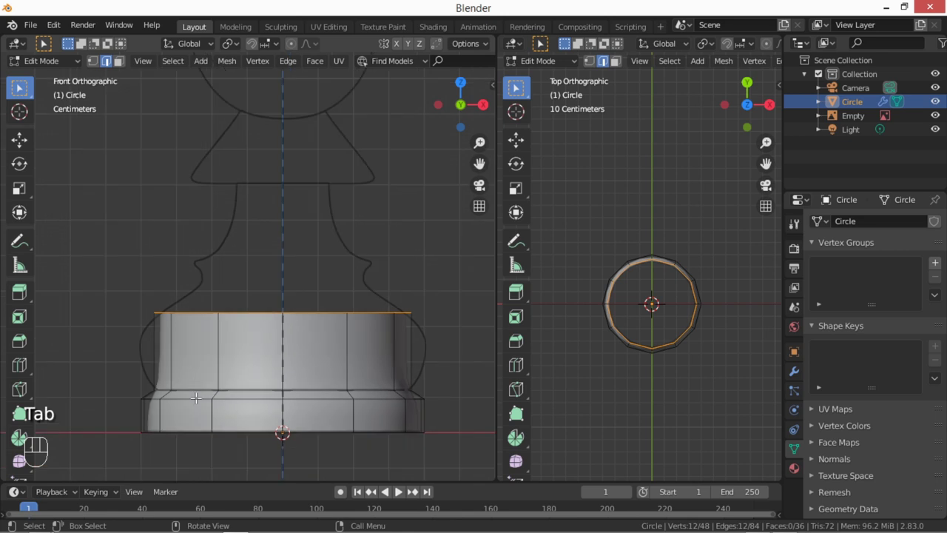
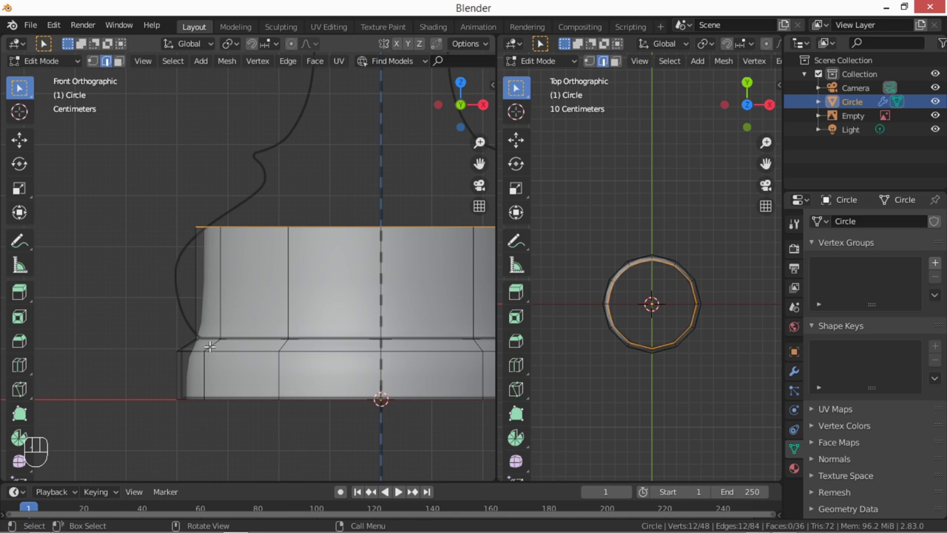
pyautogui.press('ctrl+r')
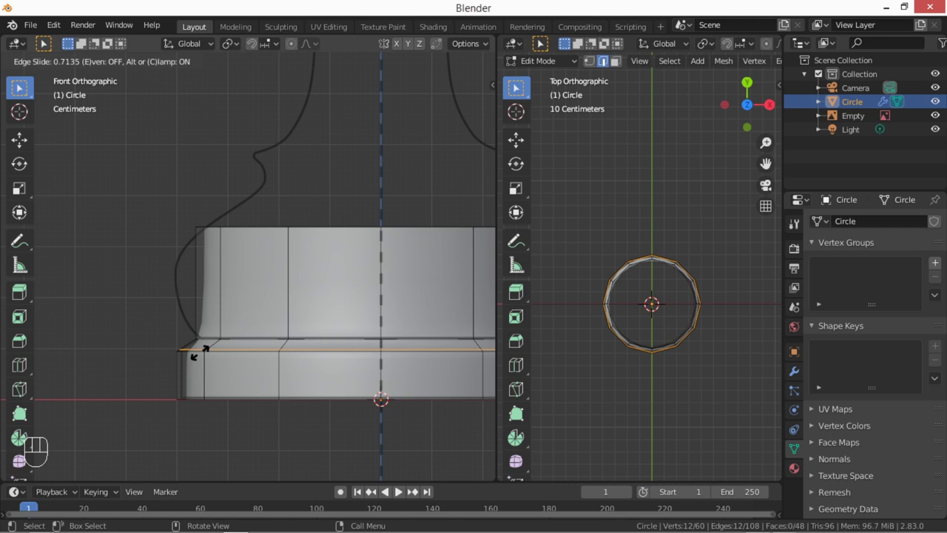
pyautogui.press('ctrl+r')
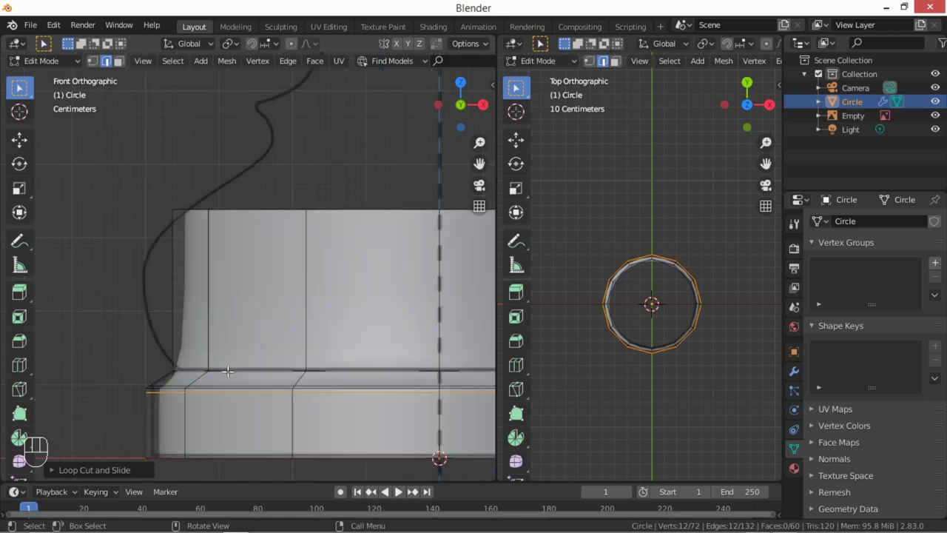
pyautogui.press('ctrl+r')
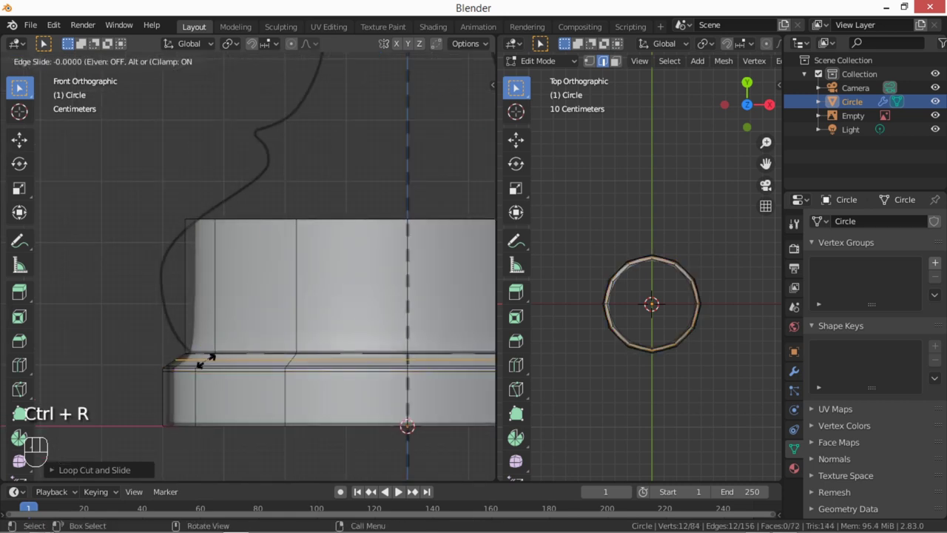
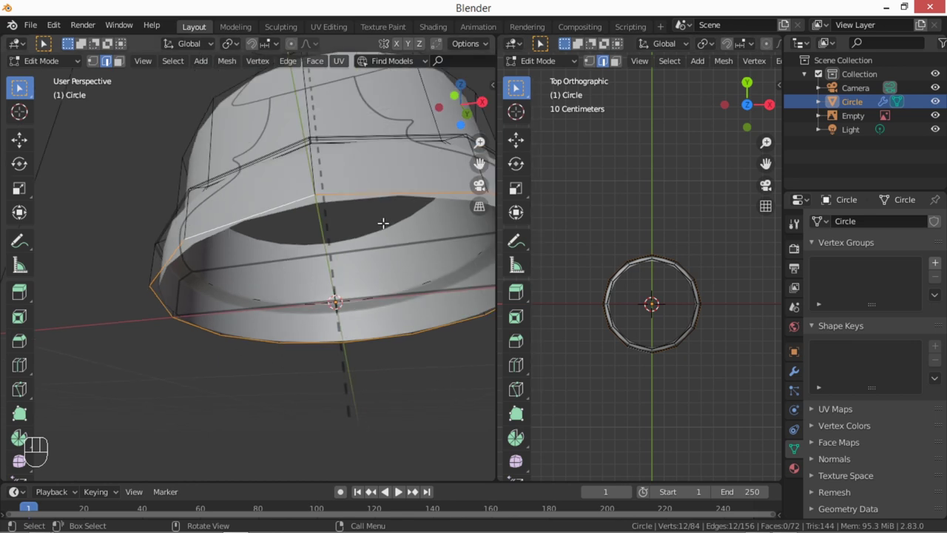
# Step: Close the underside with three inward extruded rings merged at a single centre vertex
pyautogui.press('e')
pyautogui.press('s')
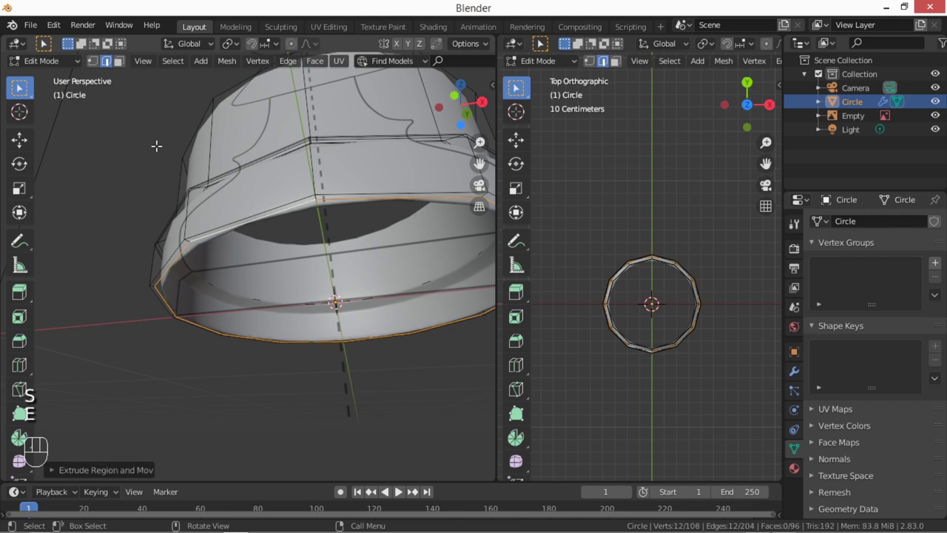
pyautogui.press('s')
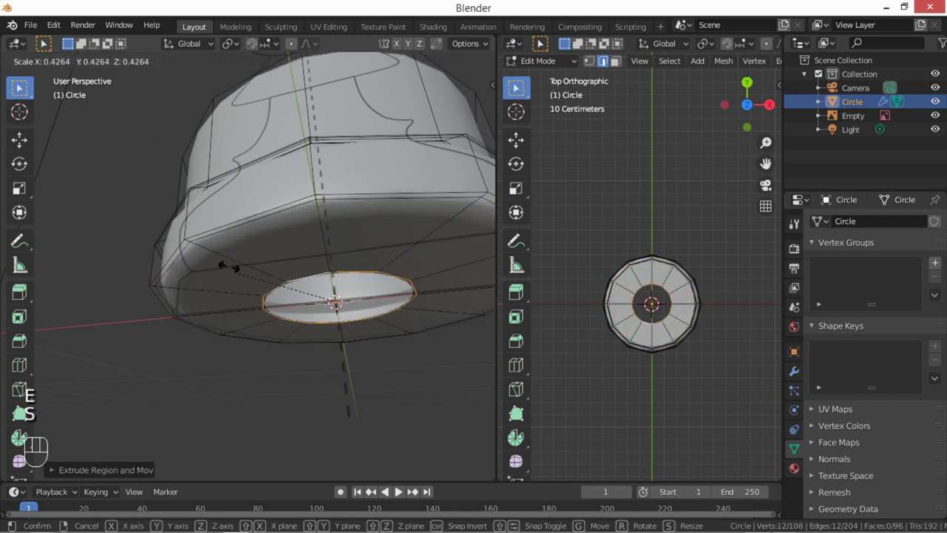
pyautogui.press('e')
pyautogui.press('s')
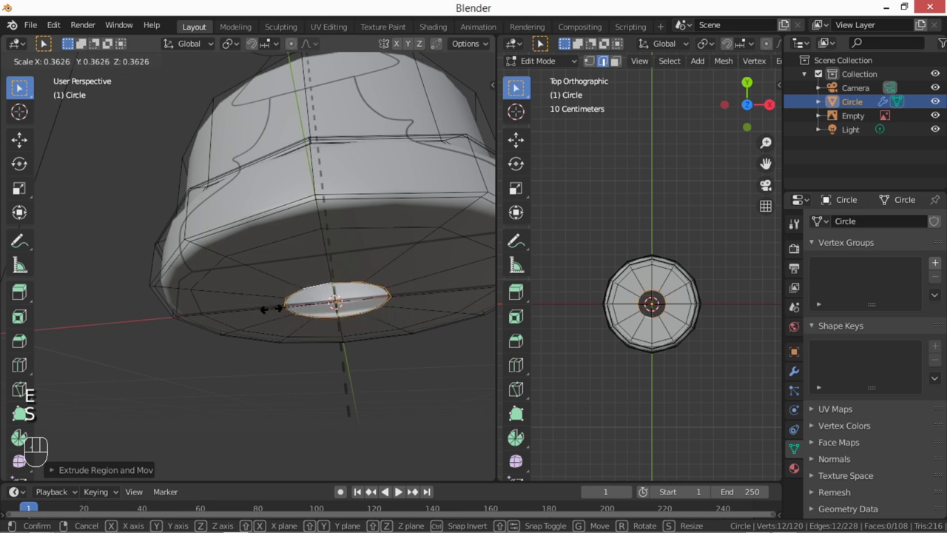
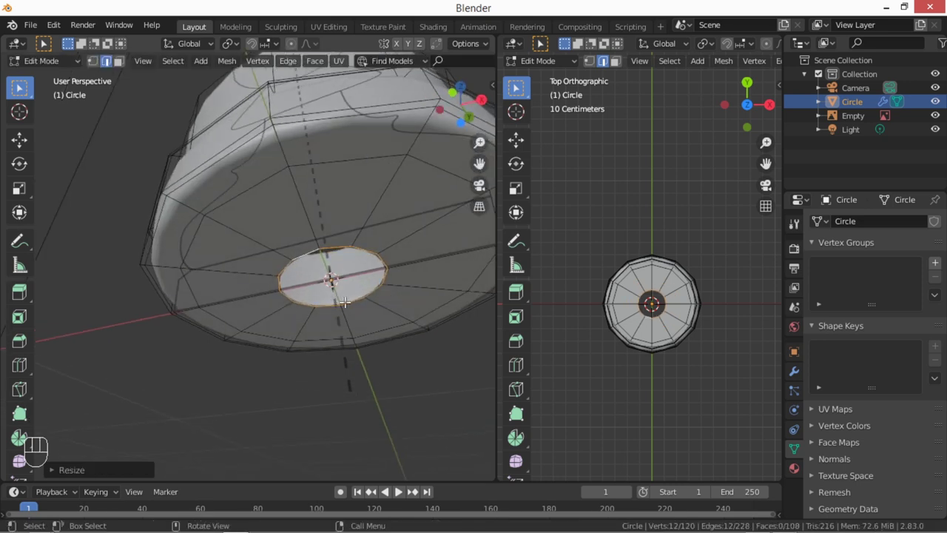
pyautogui.press('e')
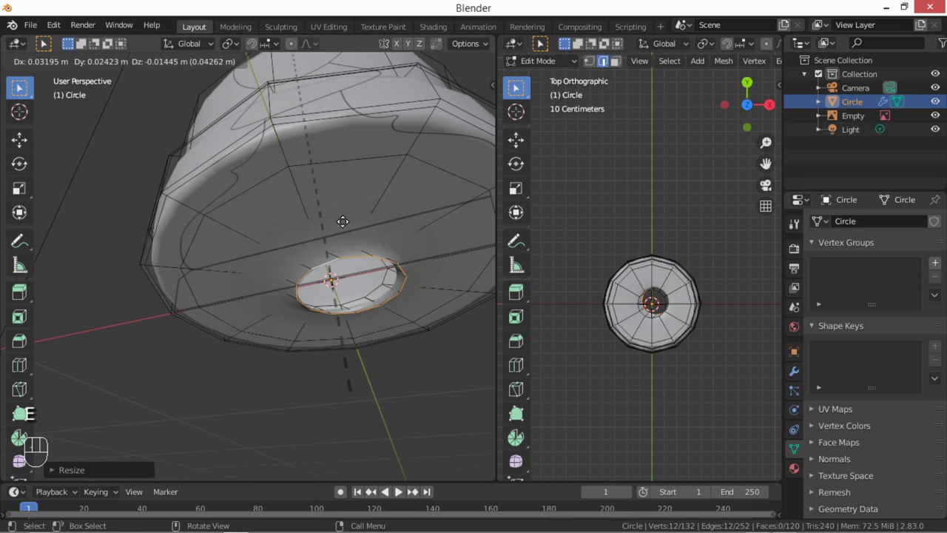
pyautogui.press('s')
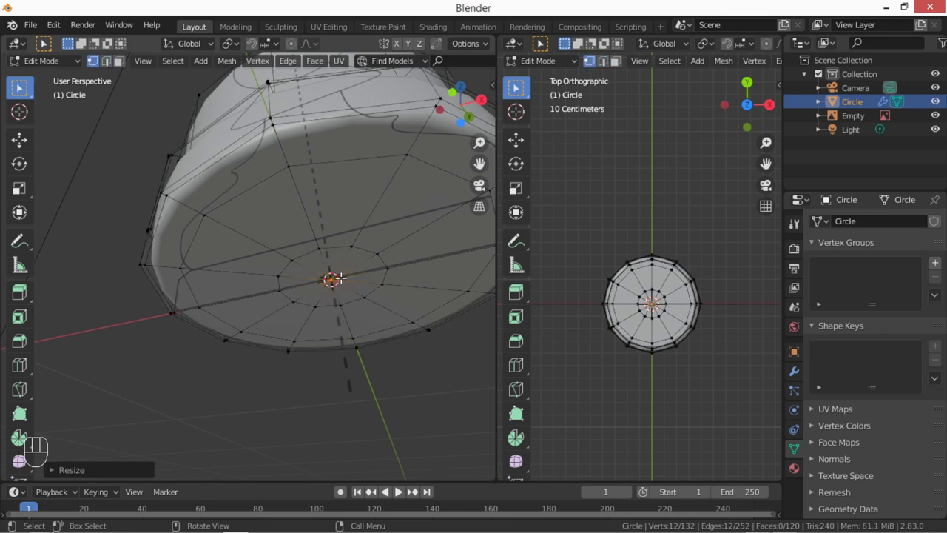
pyautogui.press('m')
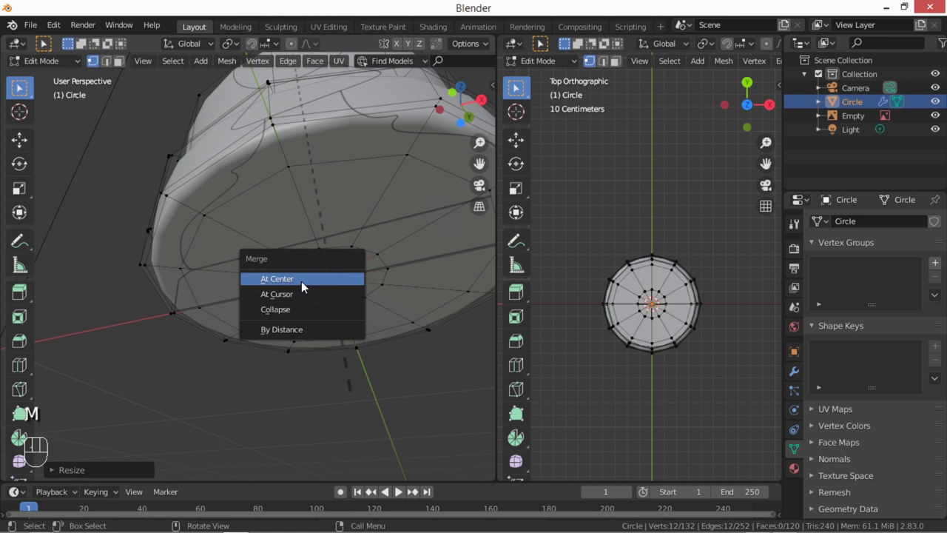
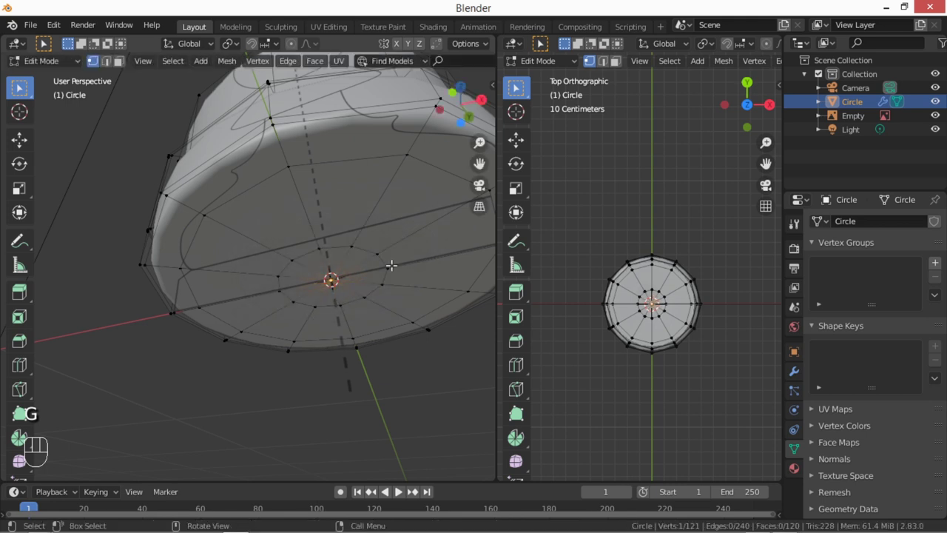
# Step: In front wireframe, box-select the lower base section and widen it slightly toward the outline
pyautogui.middleClick(346, 187)
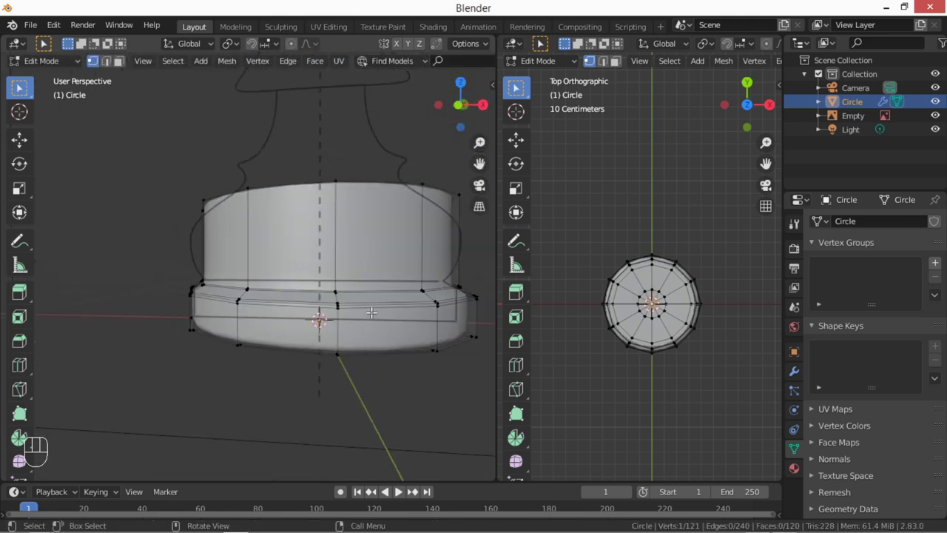
pyautogui.press('KP_1')
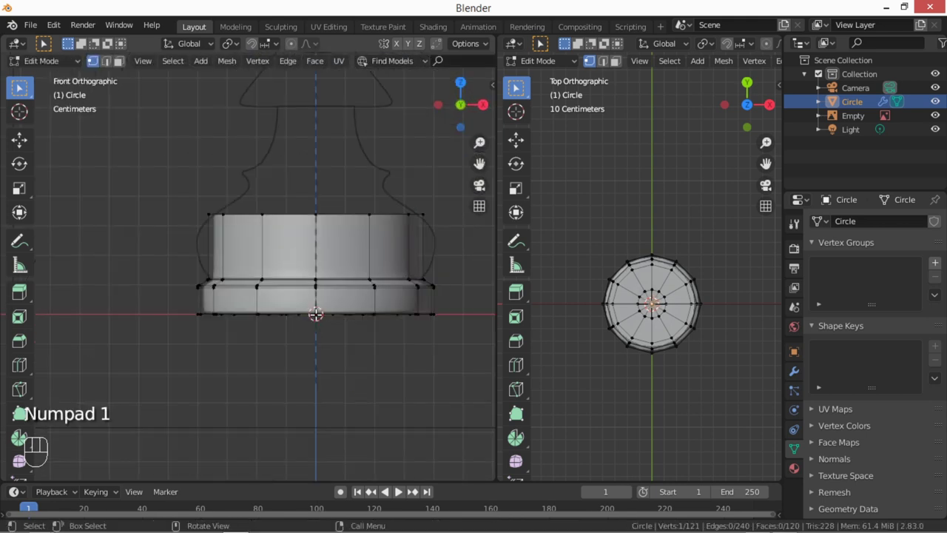
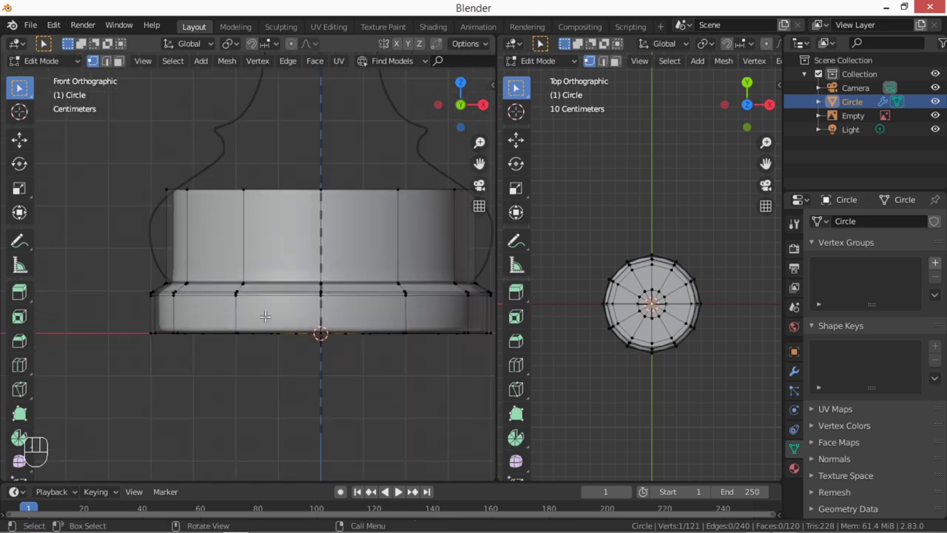
pyautogui.press('z')
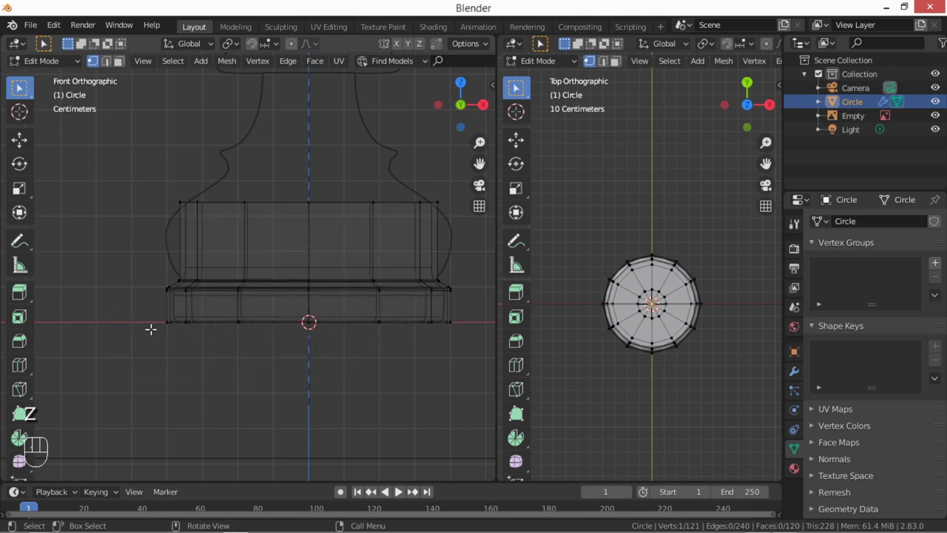
pyautogui.press('b')
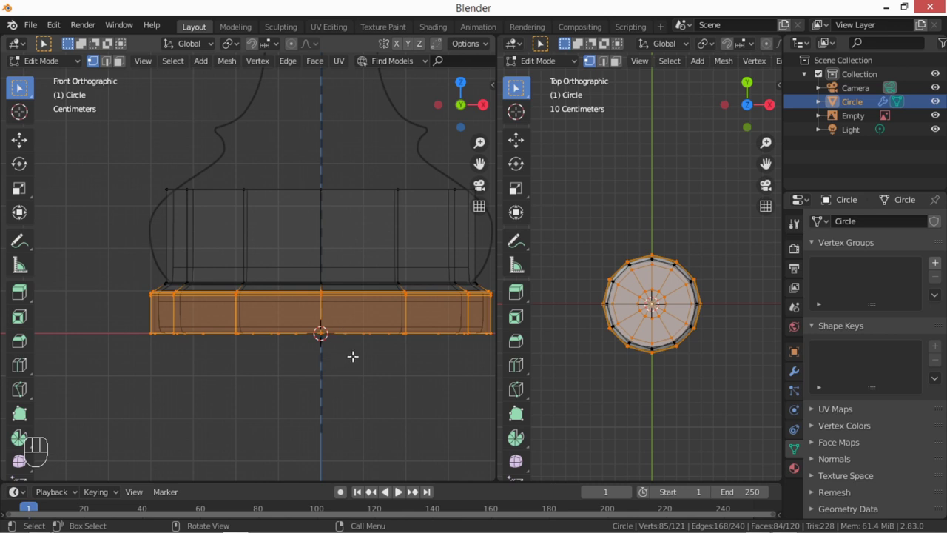
pyautogui.press('s')
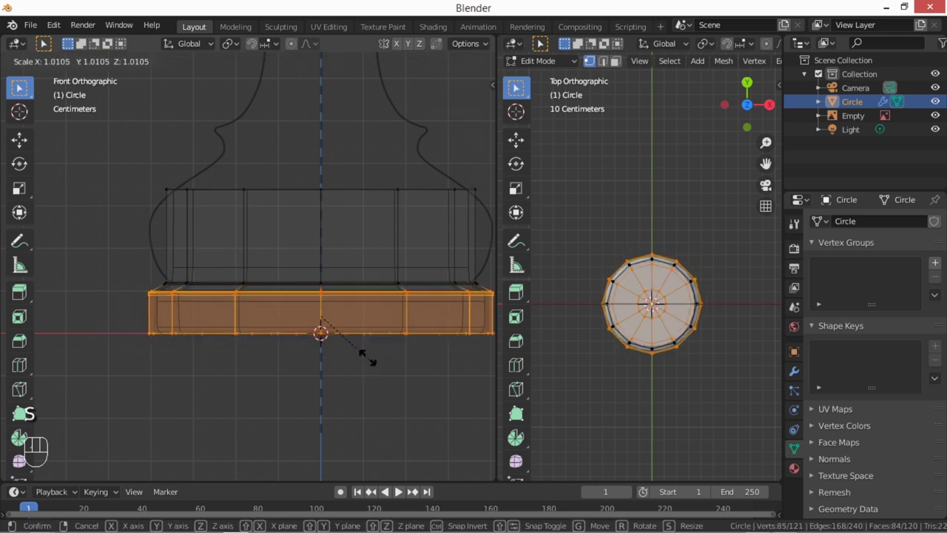
pyautogui.press('z')
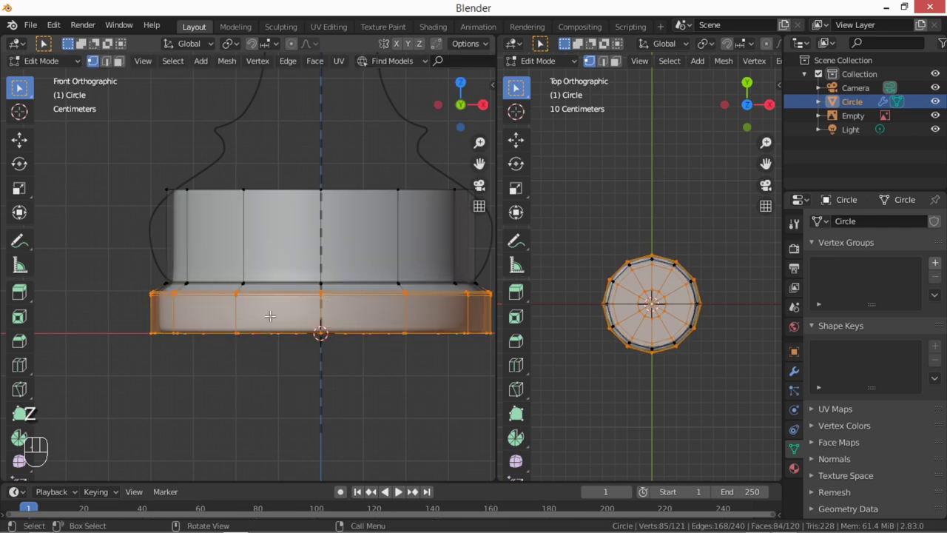
pyautogui.press('s')
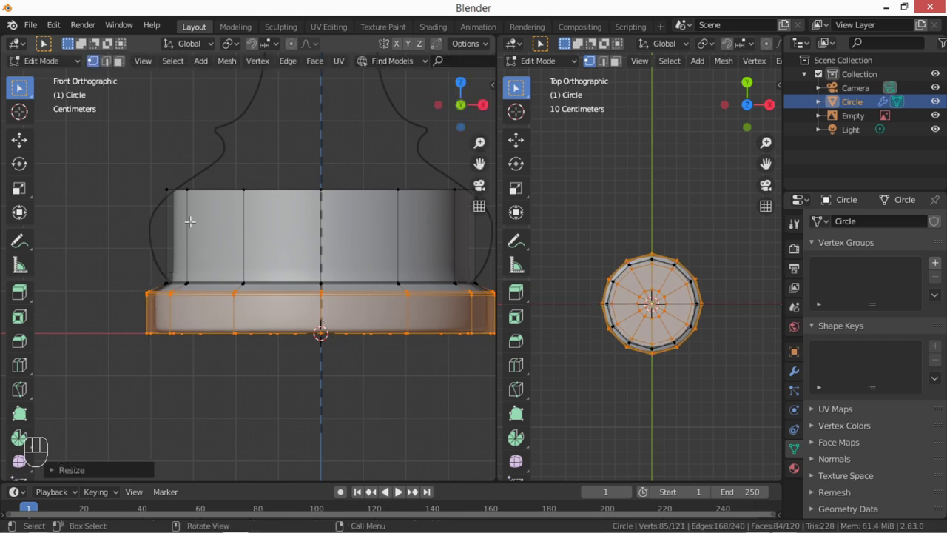
# Step: Add a loop across the upper band and slide the bulging loop to its height on the outline
pyautogui.press('ctrl+r')
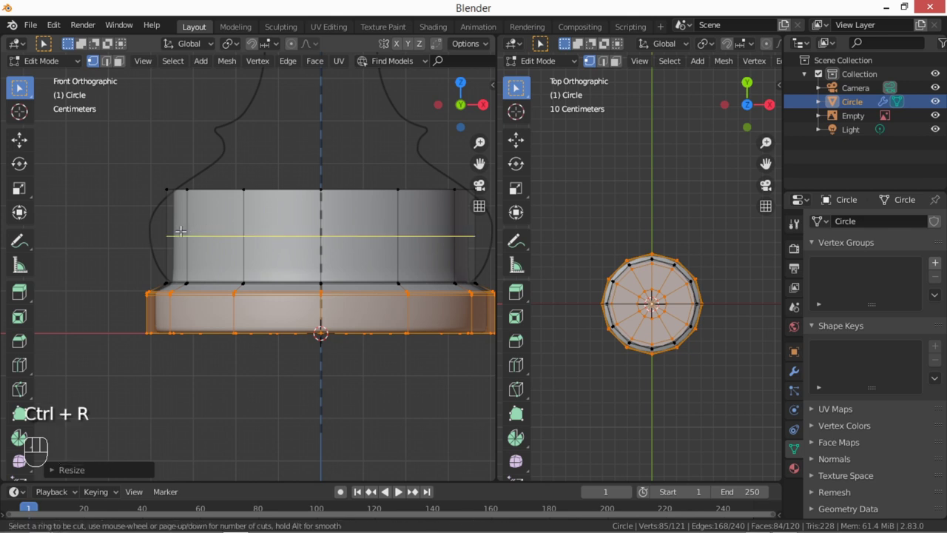
pyautogui.press('s')
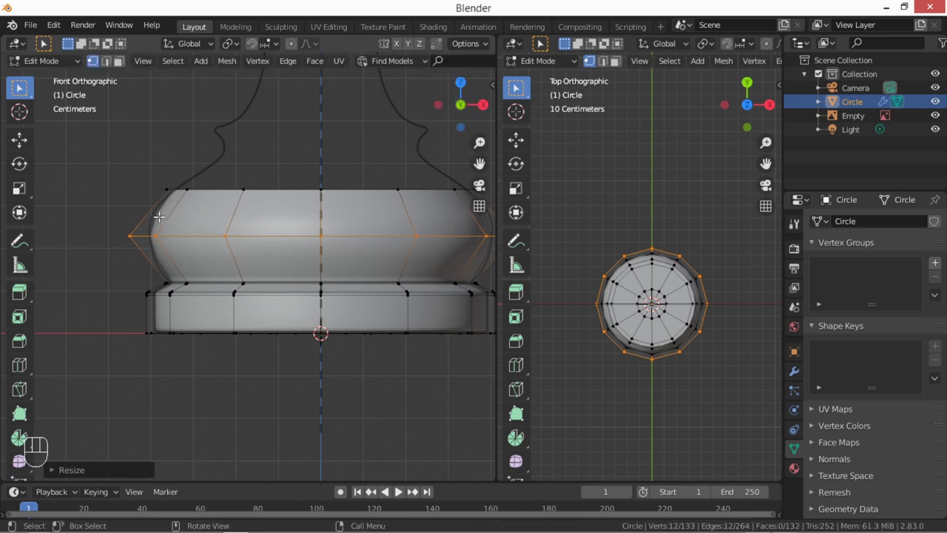
pyautogui.press('g')
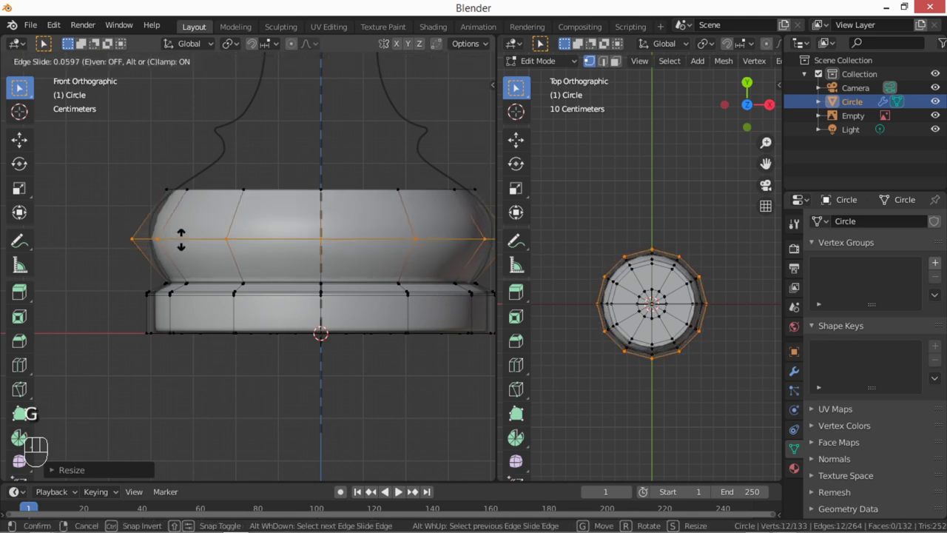
pyautogui.press('g')
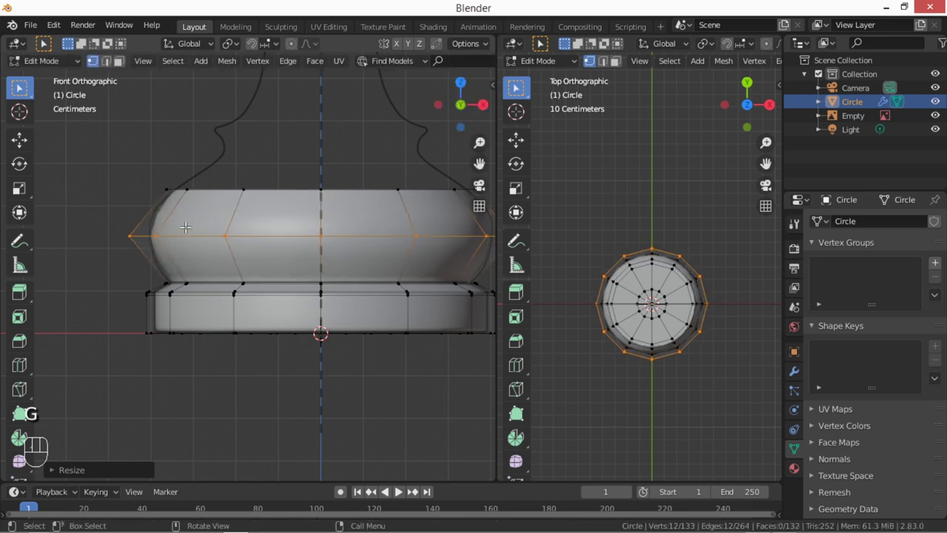
pyautogui.press('g')
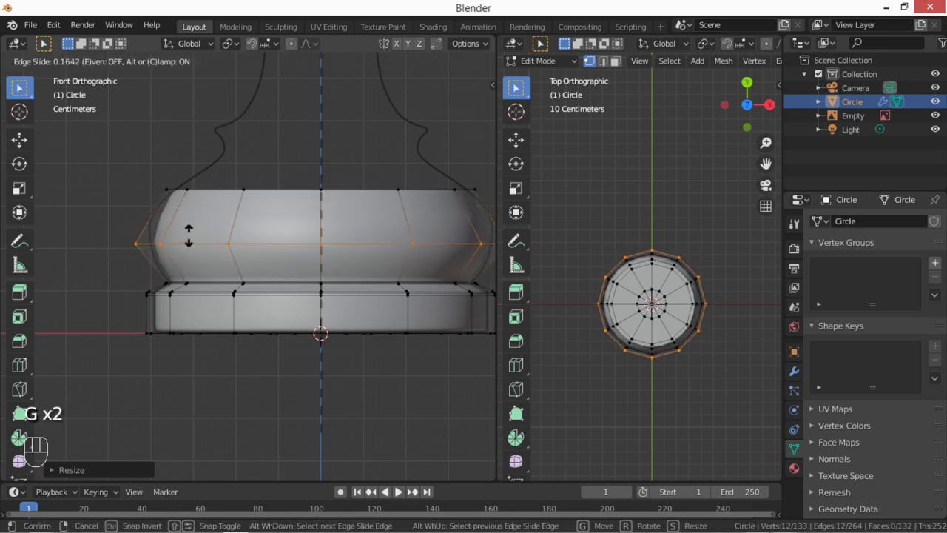
pyautogui.press('g')
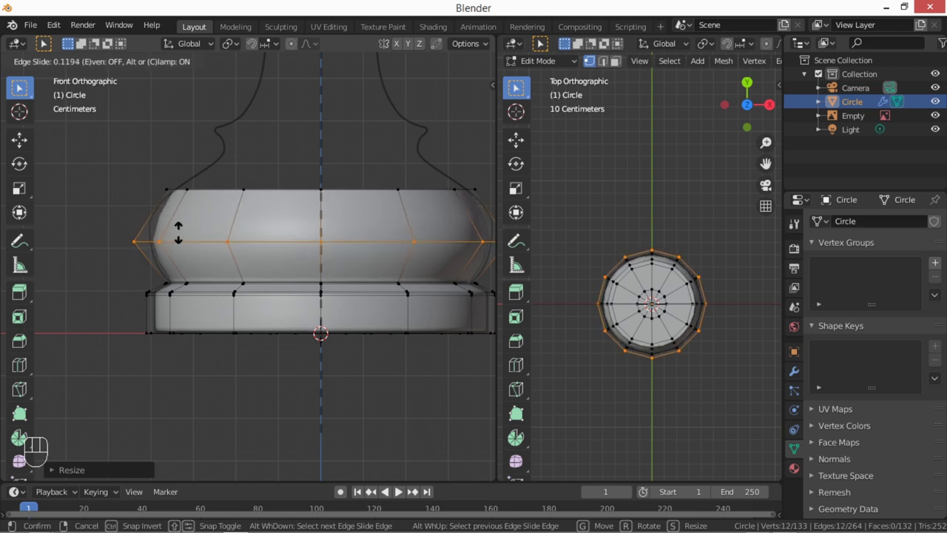
# Step: Widen the bulge's upper loop and move its lower loop vertically to fit the reference
pyautogui.press('g')
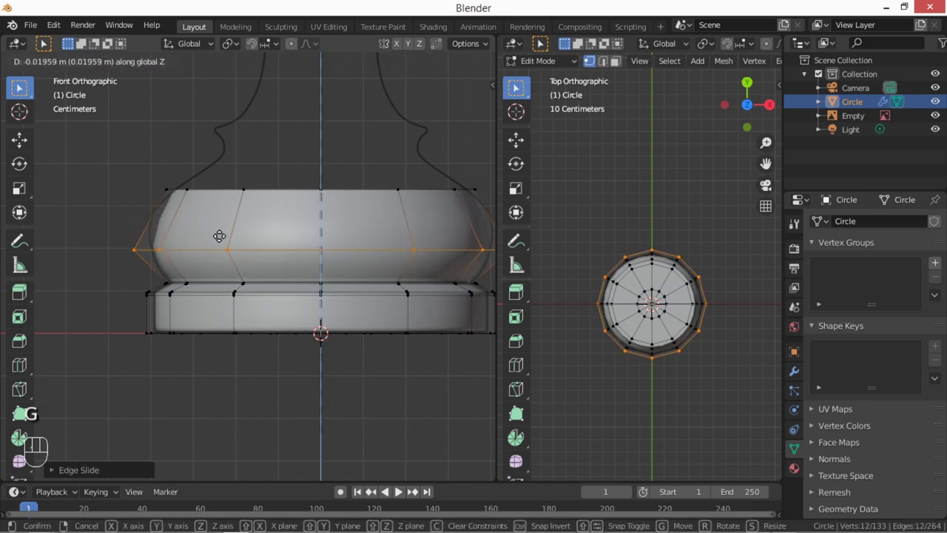
pyautogui.press('ctrl+r')
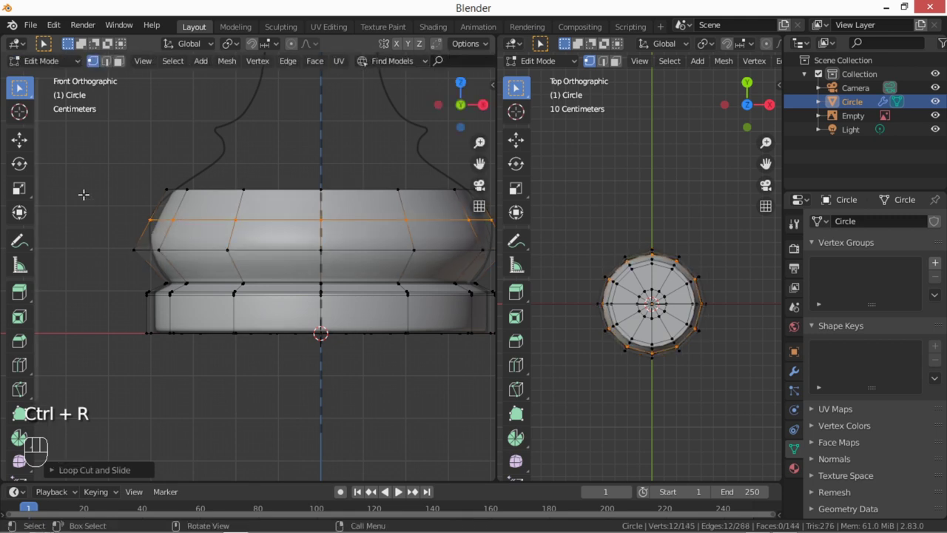
pyautogui.press('s')
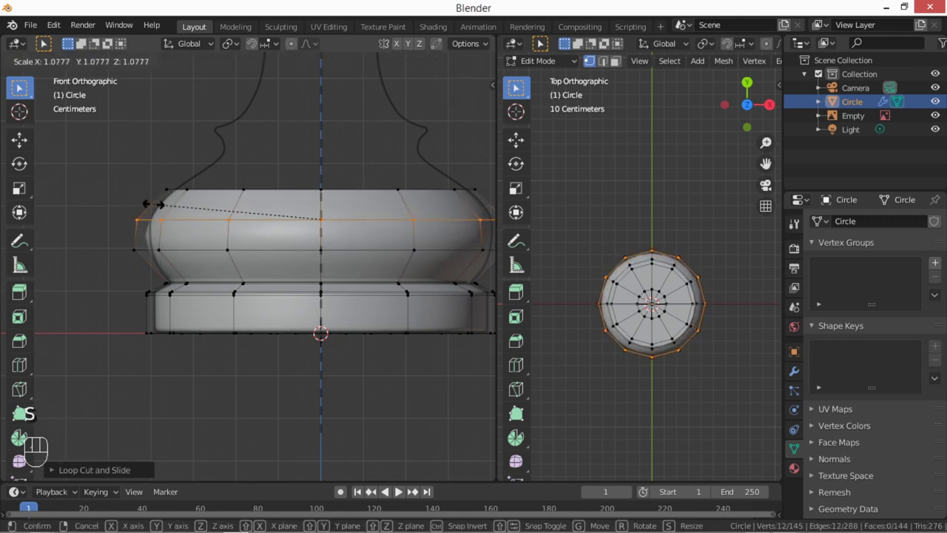
pyautogui.press('g')
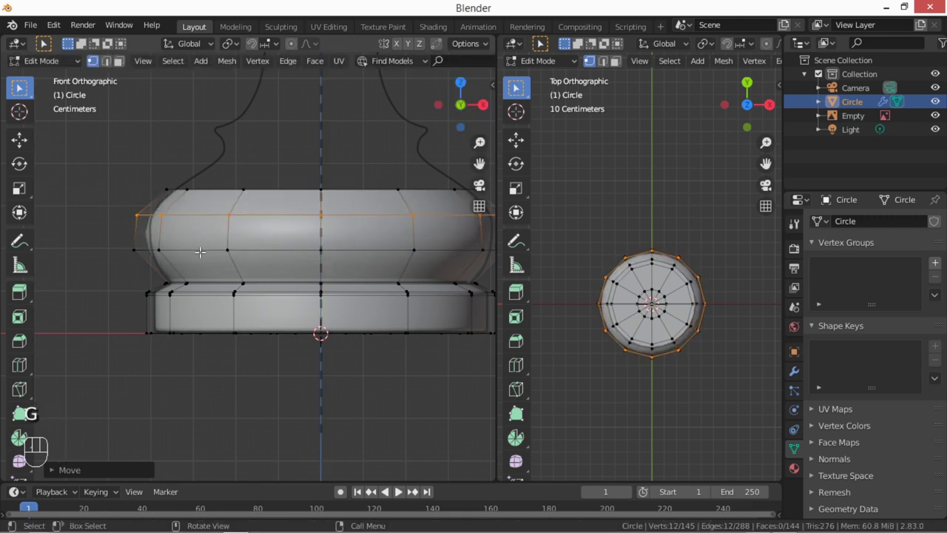
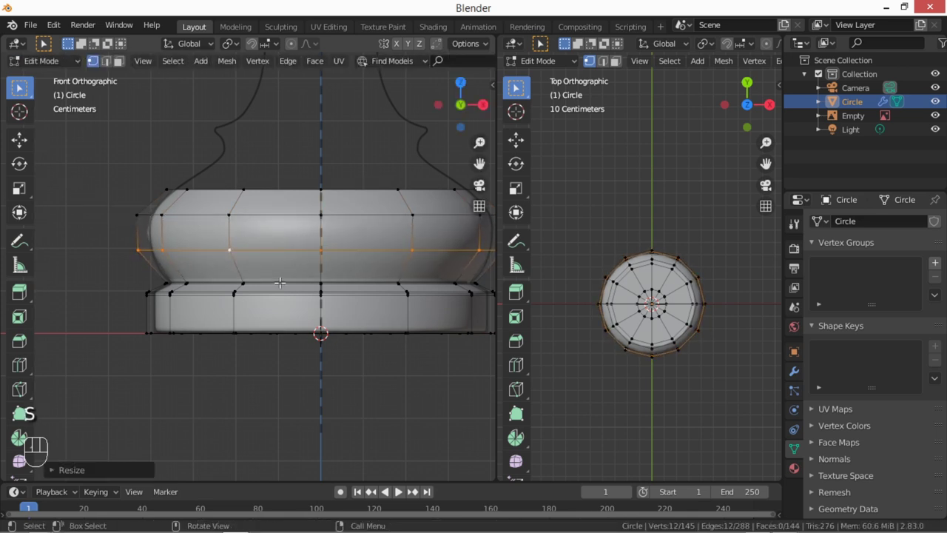
pyautogui.press('g')
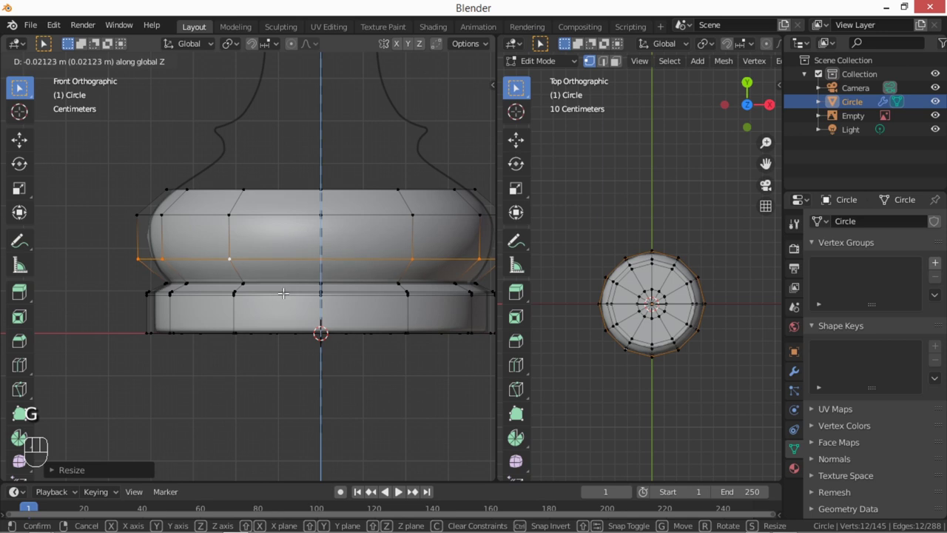
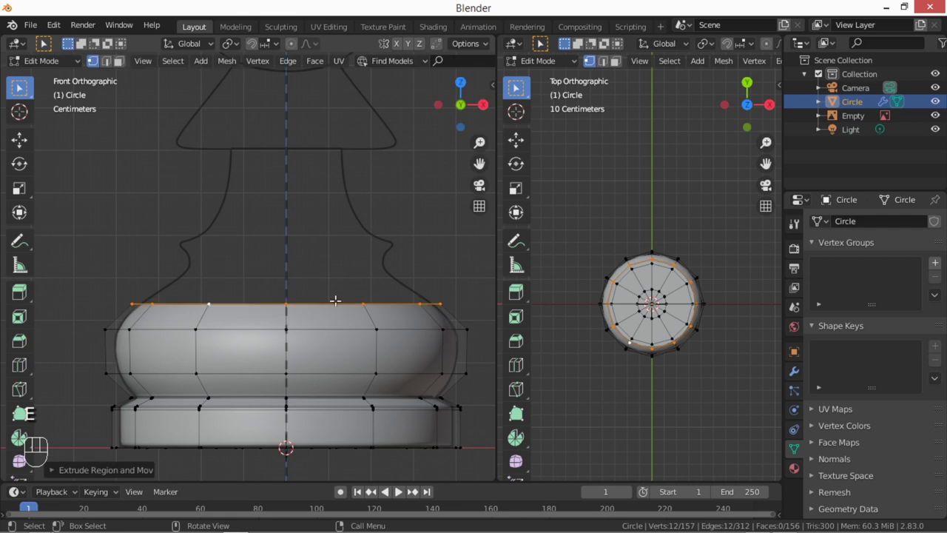
# Step: Extrude rings upward, widening one for the collar and narrowing the next into the neck
pyautogui.press('g')
pyautogui.press('ctrl+r')
pyautogui.press('s')
pyautogui.press('s')
pyautogui.press('ctrl+r')
pyautogui.press('g')
pyautogui.press('s')
pyautogui.press('ctrl+r')
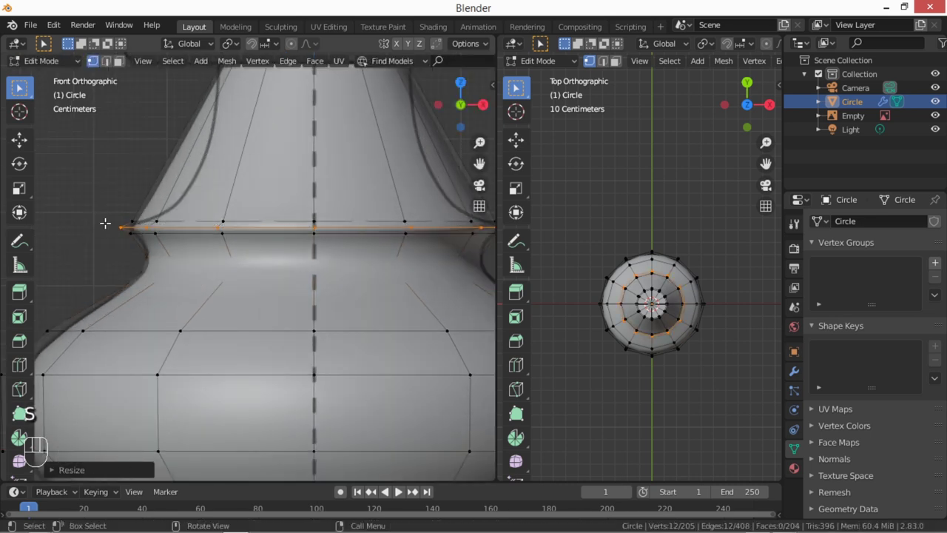
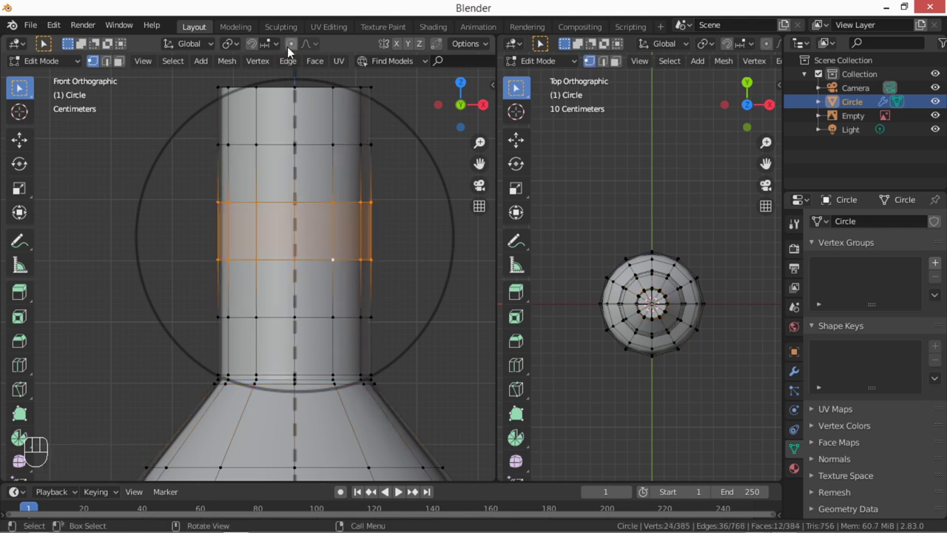
# Step: With proportional editing on, scale the middle neck loops outward into a round head
pyautogui.click(293, 47)
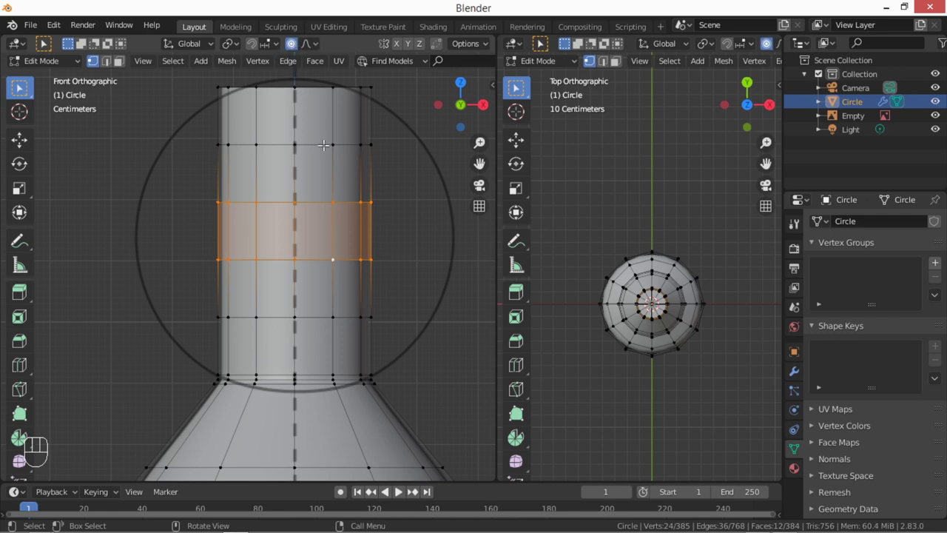
pyautogui.press('o')
pyautogui.press('o')
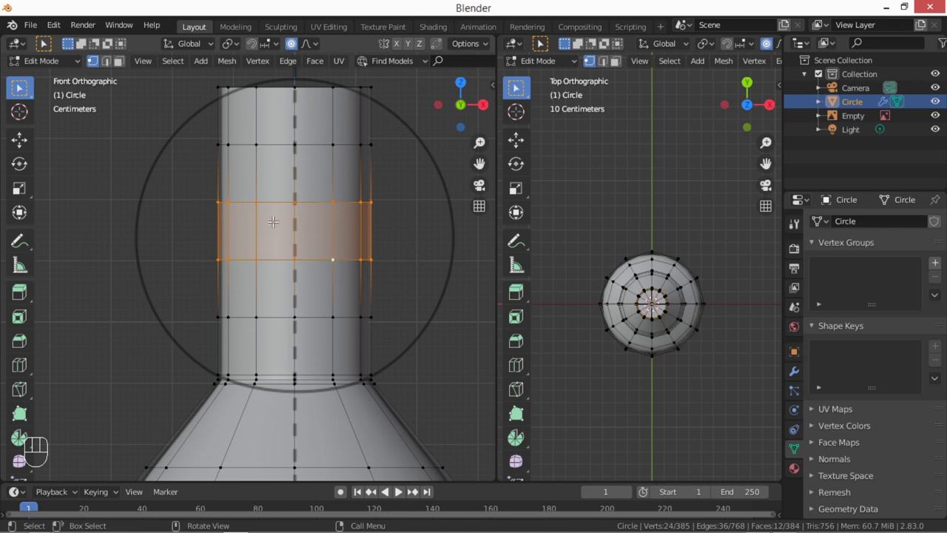
pyautogui.press('s')
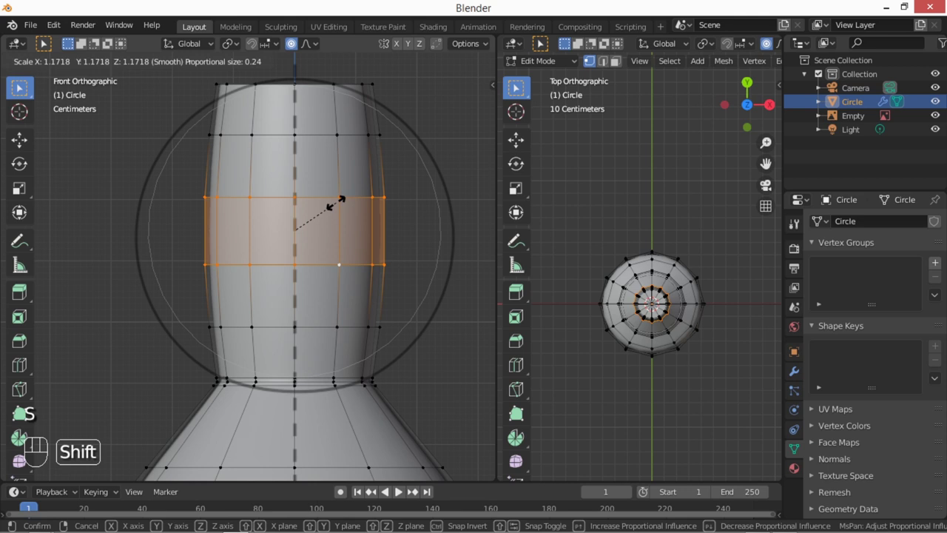
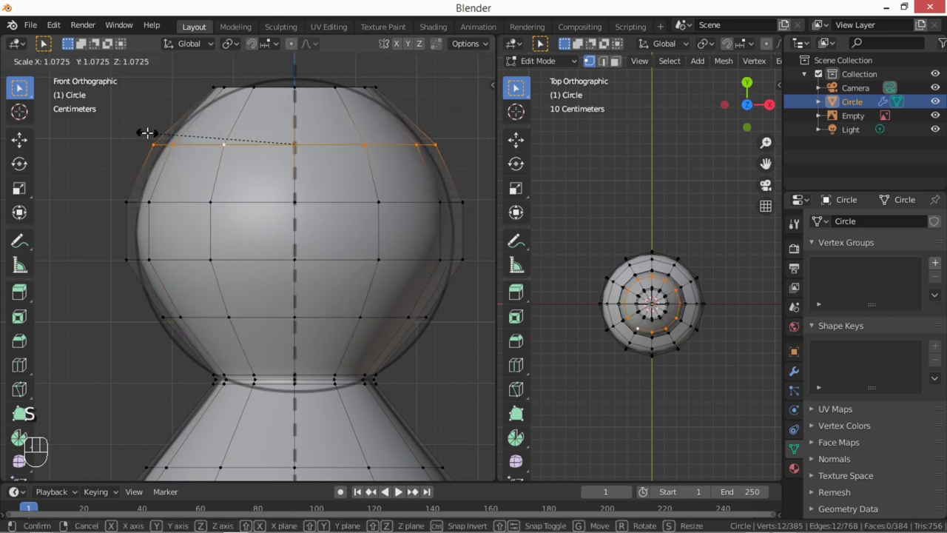
# Step: Adjust the head's upper loop size and height, then return to front view
pyautogui.press('s')
pyautogui.press('g')
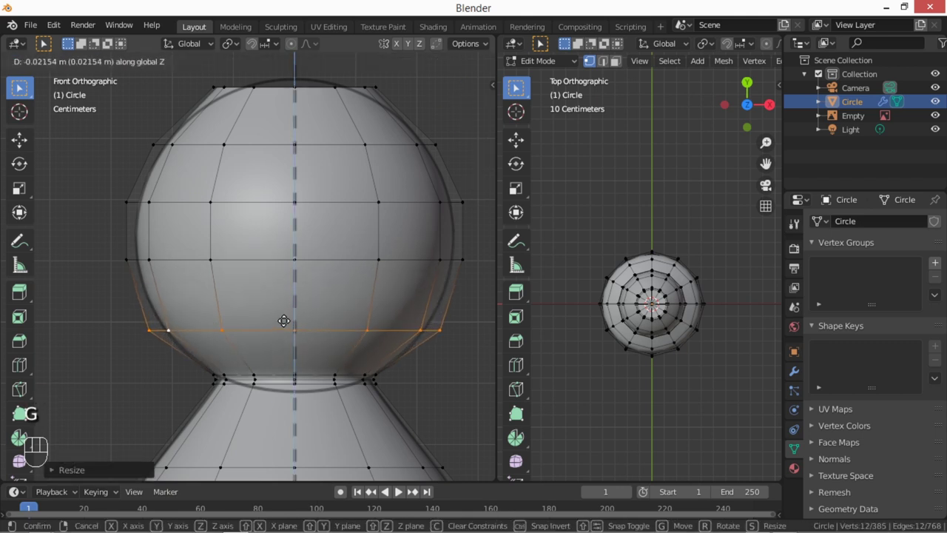
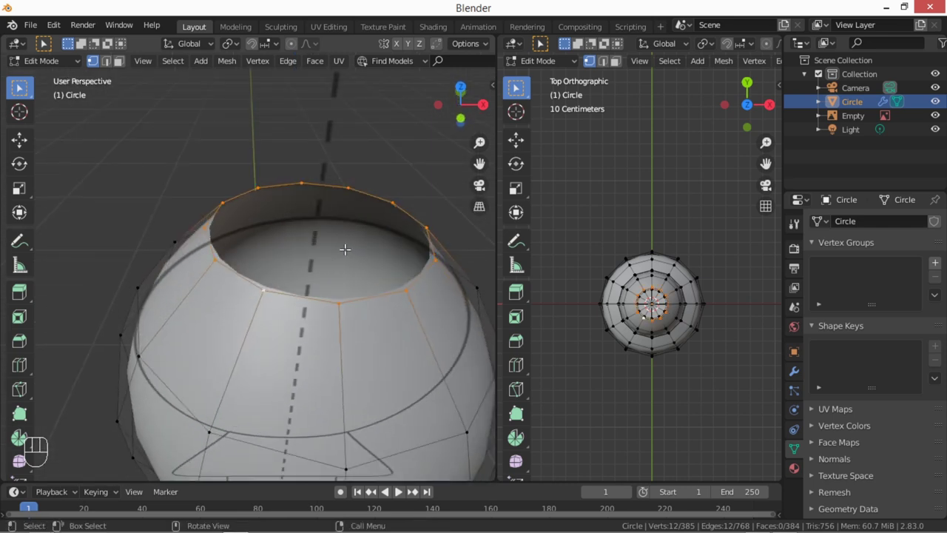
pyautogui.press('KP_4')
pyautogui.press('KP_1')
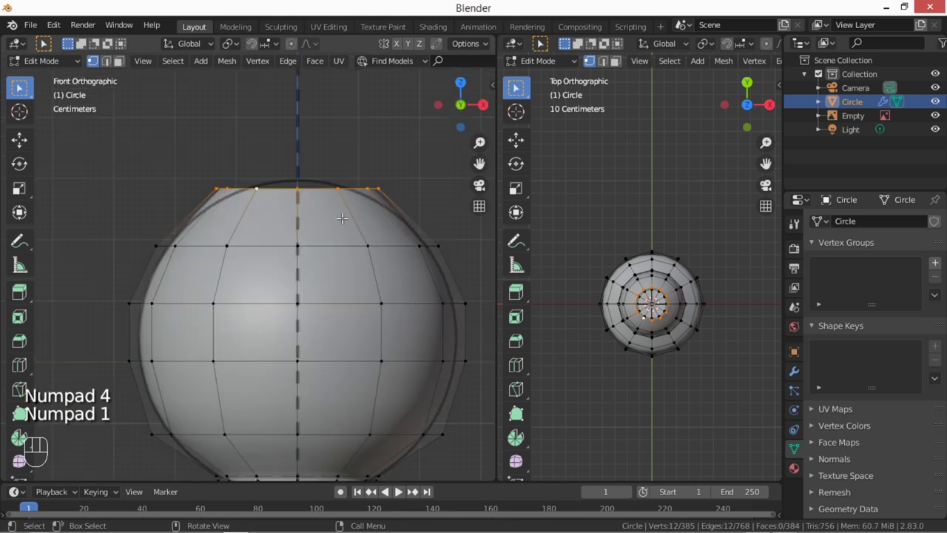
# Step: Collapse the top ring to a raised single point, merge its vertices and leave Edit Mode
pyautogui.press('e')
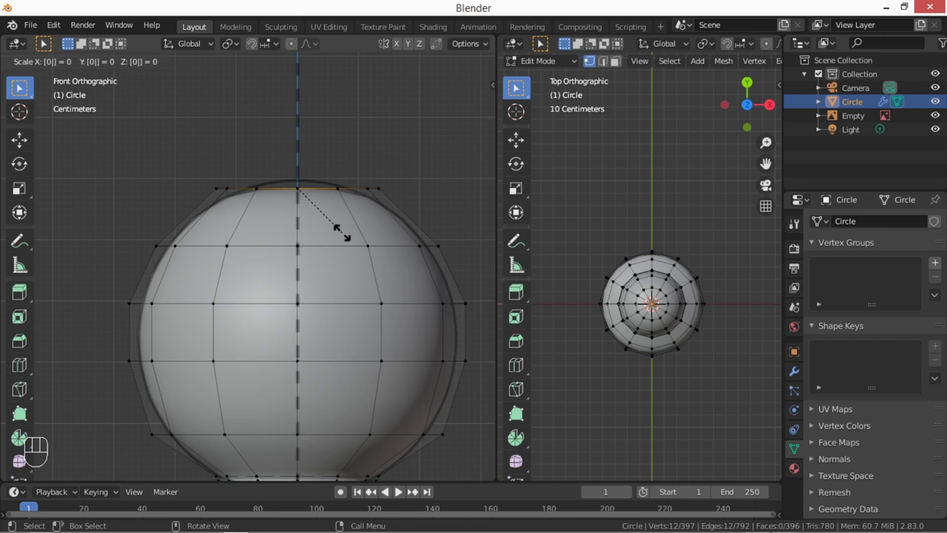
pyautogui.press('g')
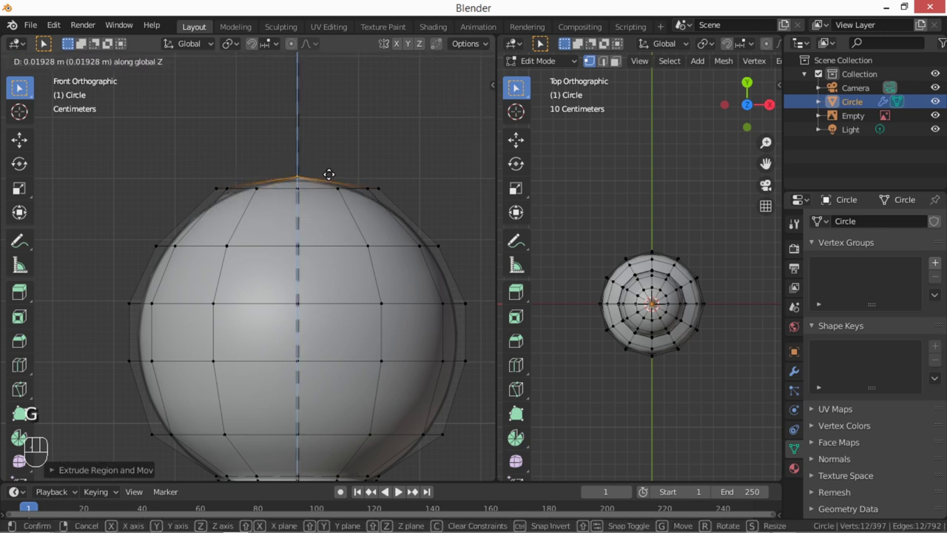
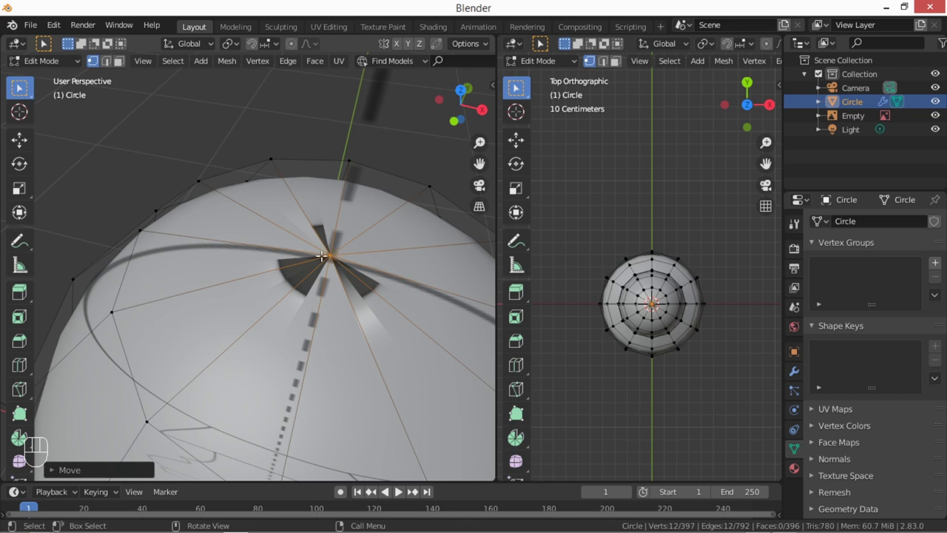
pyautogui.press('m')
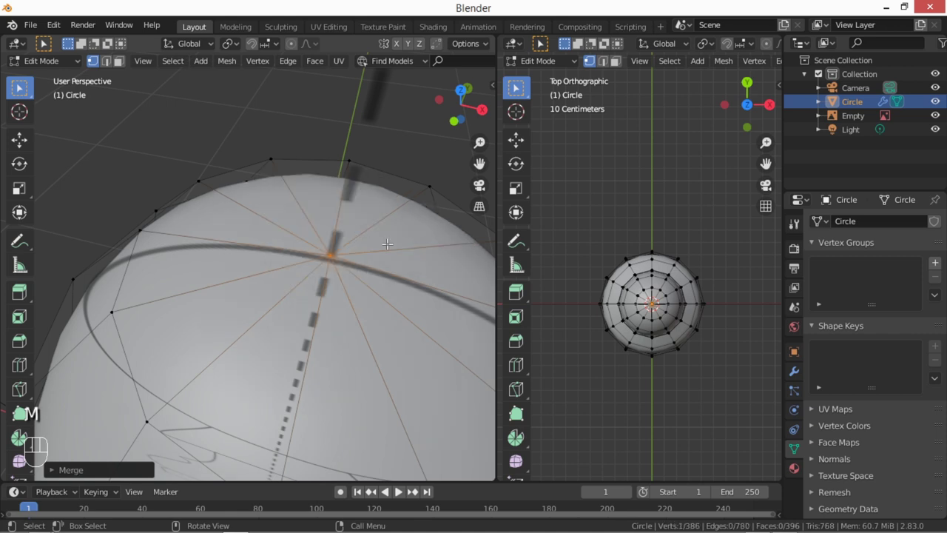
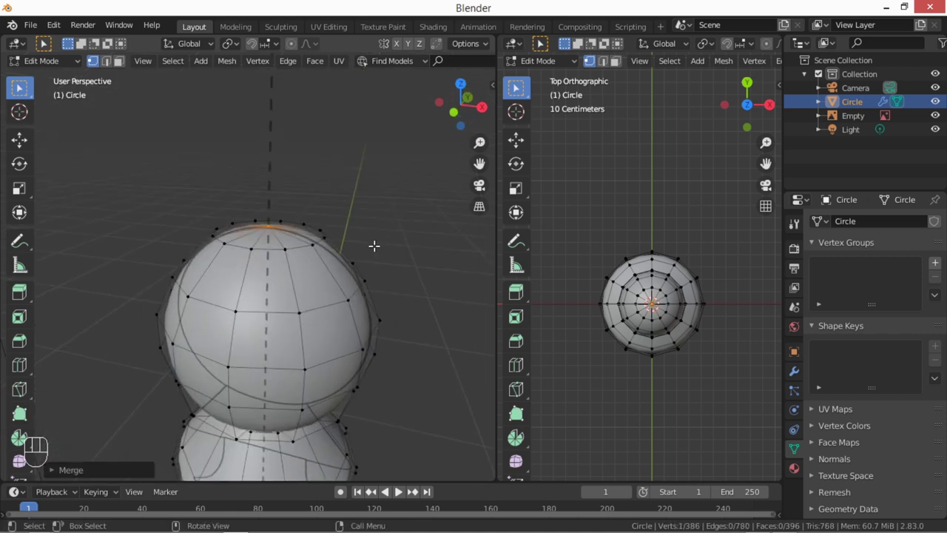
pyautogui.press('KP_1')
pyautogui.press('Tab')
# Step: Move the finished Circle pawn left of the reference image and return to front orthographic view
pyautogui.moveTo(335, 345); pyautogui.dragTo(345, 250)
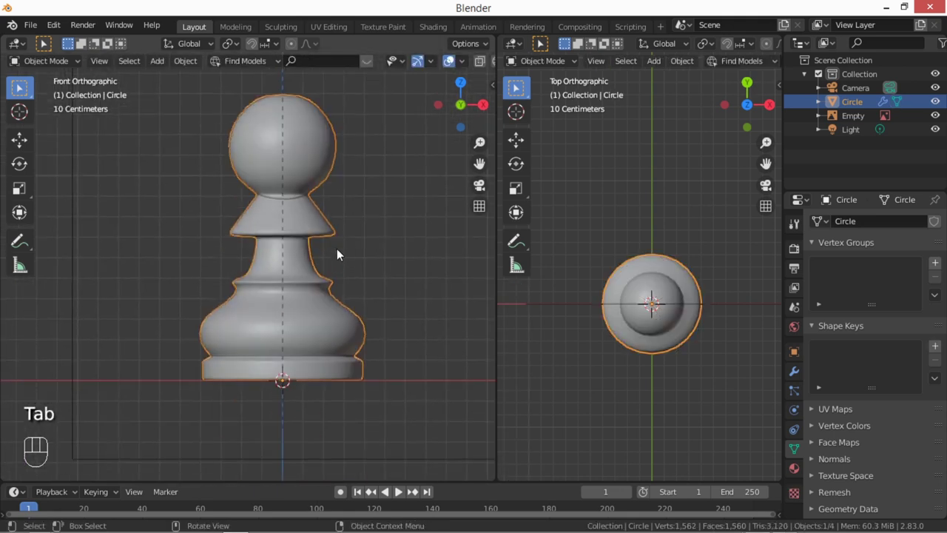
pyautogui.middleClick(337, 265)
pyautogui.moveTo(357, 275); pyautogui.dragTo(371, 255)
pyautogui.moveTo(364, 306); pyautogui.dragTo(347, 314)
pyautogui.press('g')
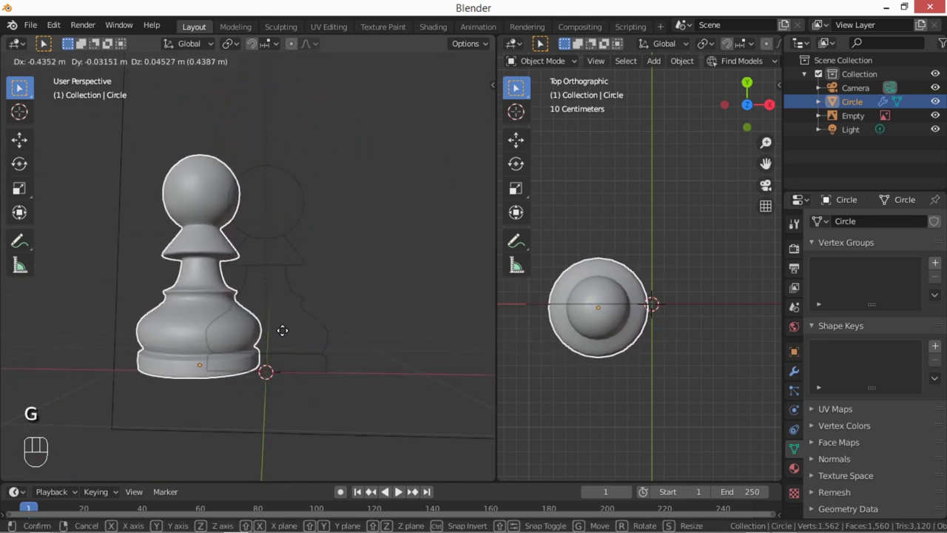
pyautogui.moveTo(282, 294); pyautogui.dragTo(256, 318)
pyautogui.moveTo(270, 321); pyautogui.dragTo(366, 354)
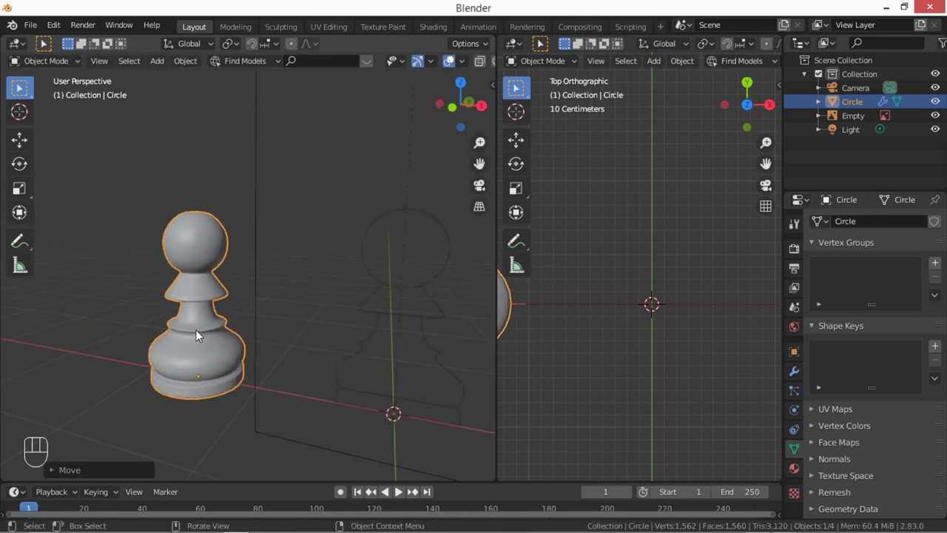
pyautogui.press('KP_1')
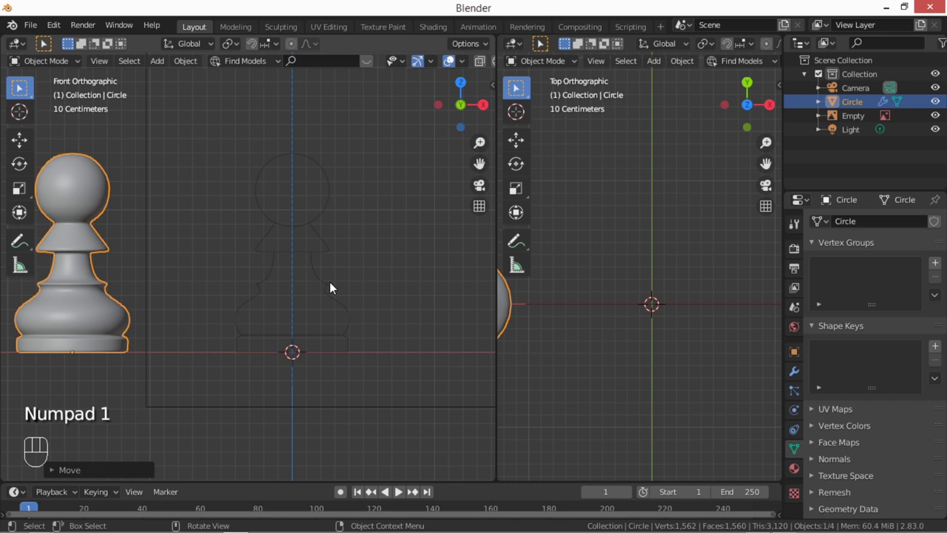
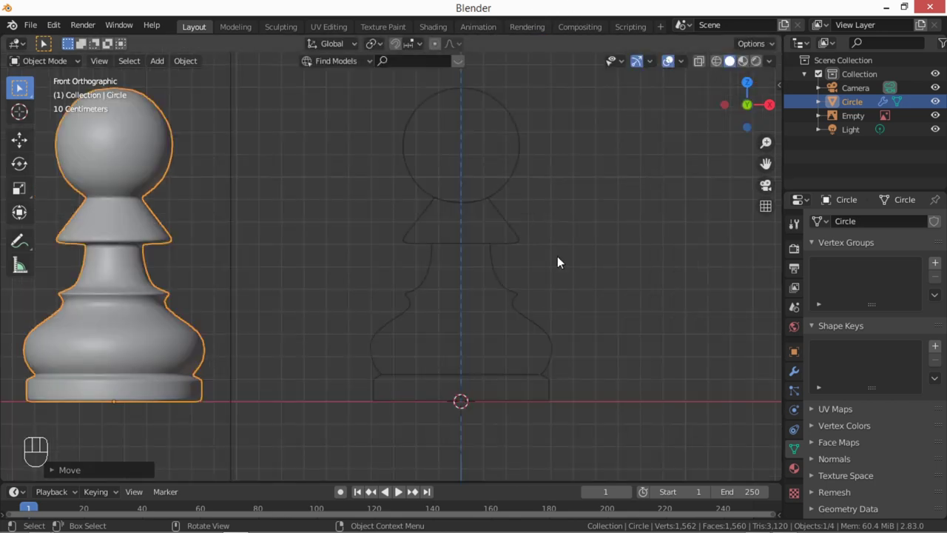
pyautogui.moveTo(440, 231); pyautogui.dragTo(457, 241)
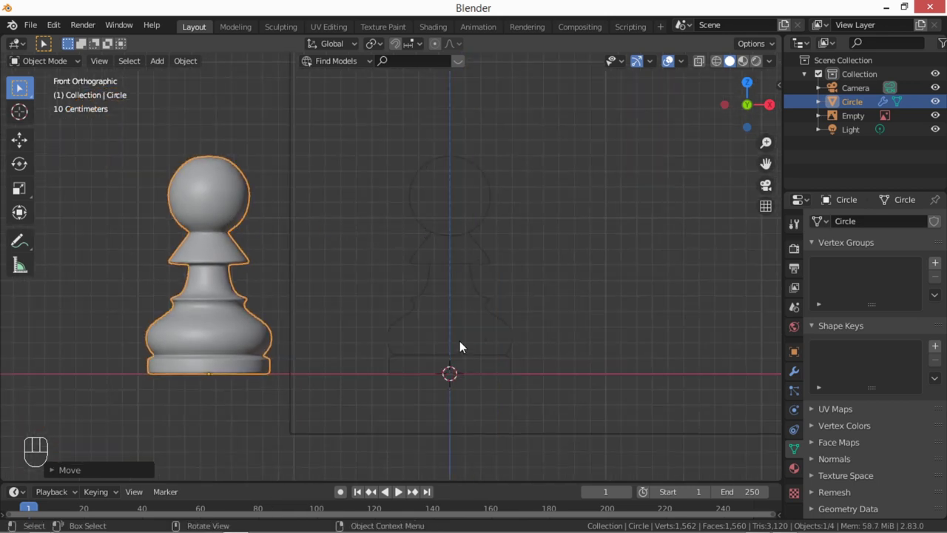
# Step: Add a single-vertex mesh and extrude a few vertices tracing the pawn's base outline
pyautogui.press('shift+a')
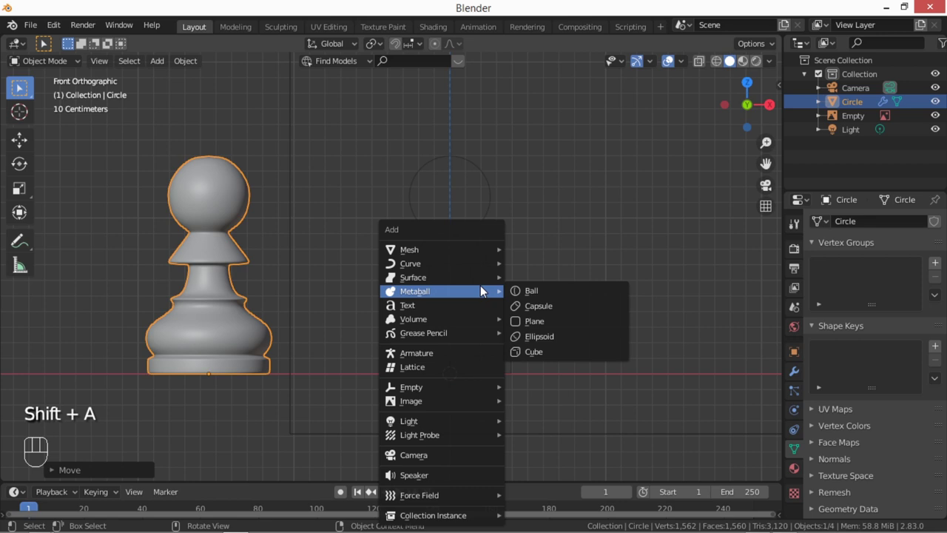
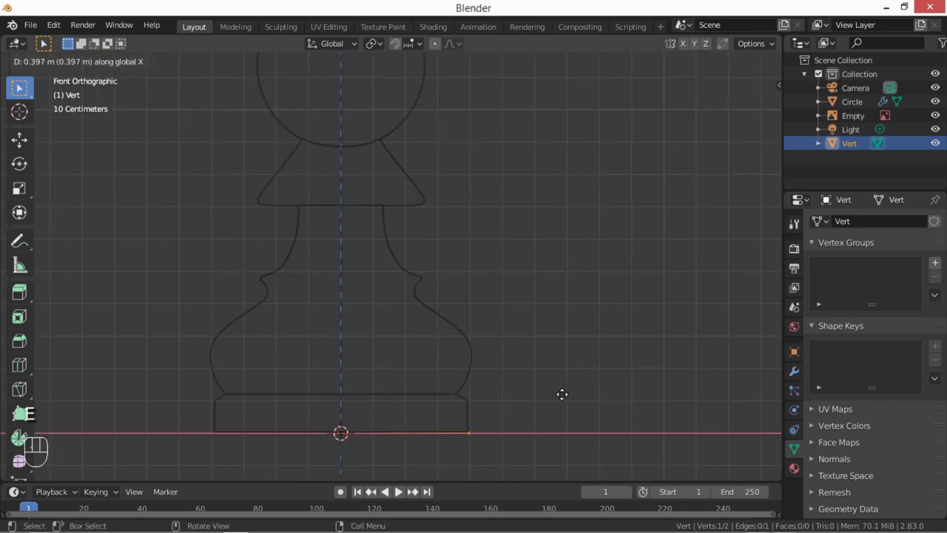
pyautogui.press('e')
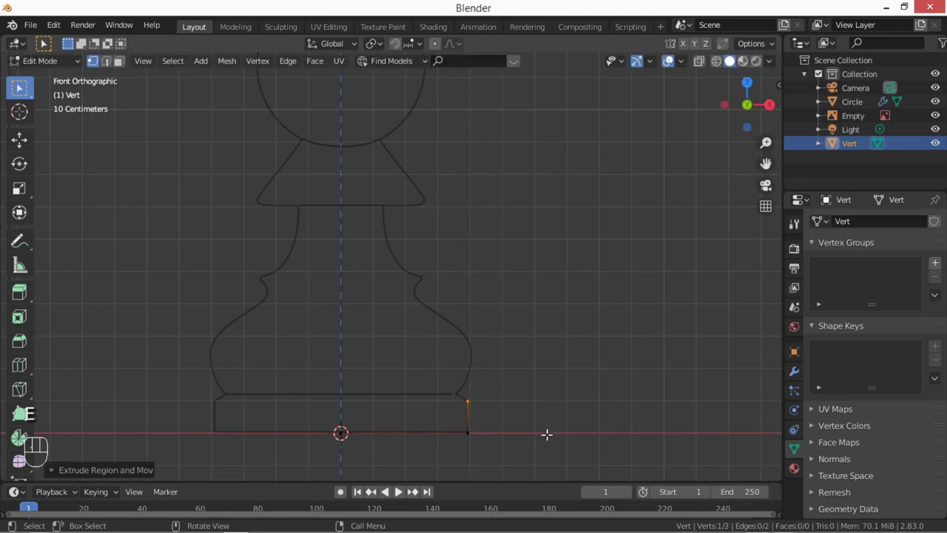
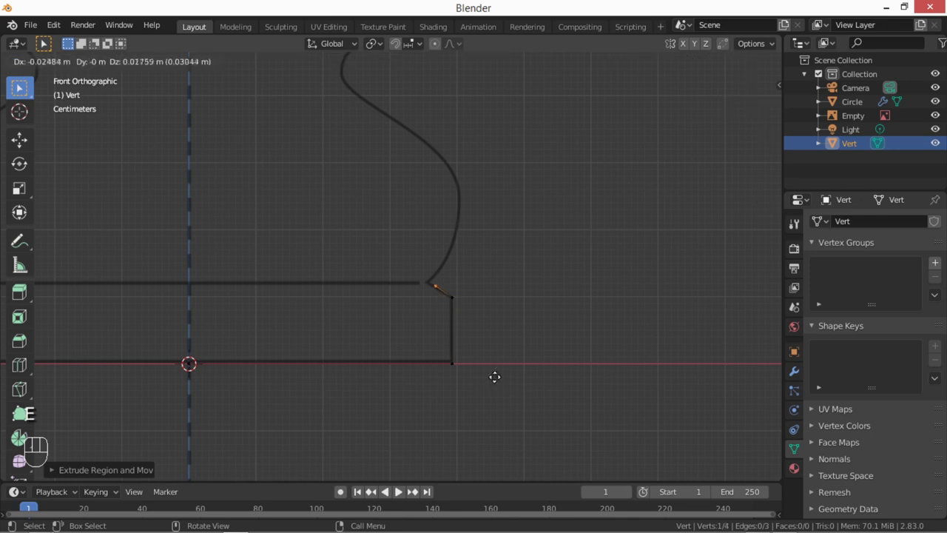
pyautogui.moveTo(463, 357); pyautogui.dragTo(539, 408)
pyautogui.moveTo(798, 378); pyautogui.dragTo(829, 375)
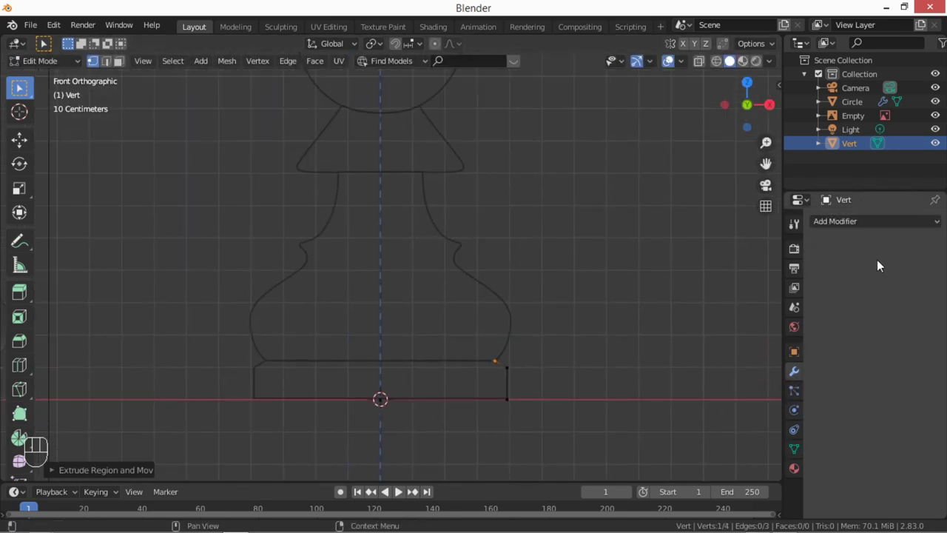
# Step: Add a Subdivision Surface modifier to the profile line and select all its vertices
pyautogui.moveTo(870, 222); pyautogui.dragTo(671, 446)
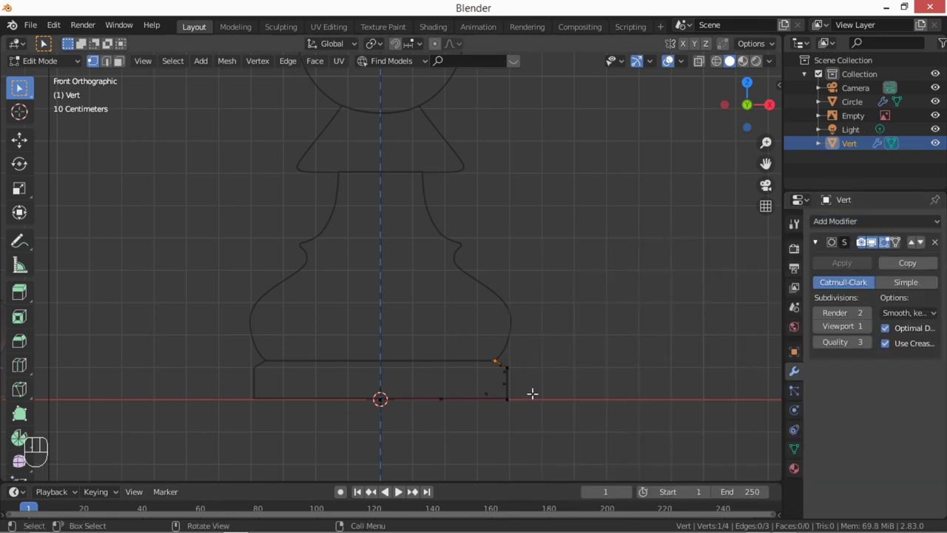
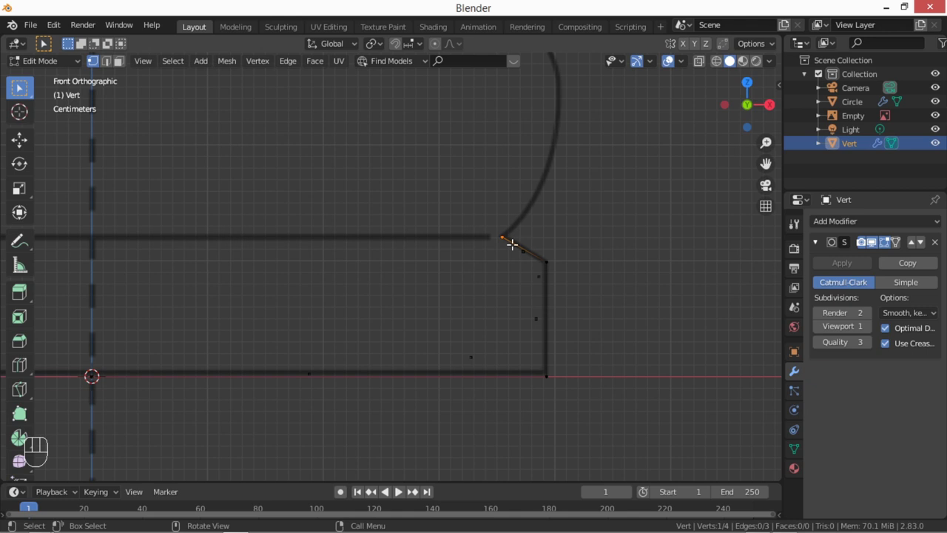
pyautogui.press('a')
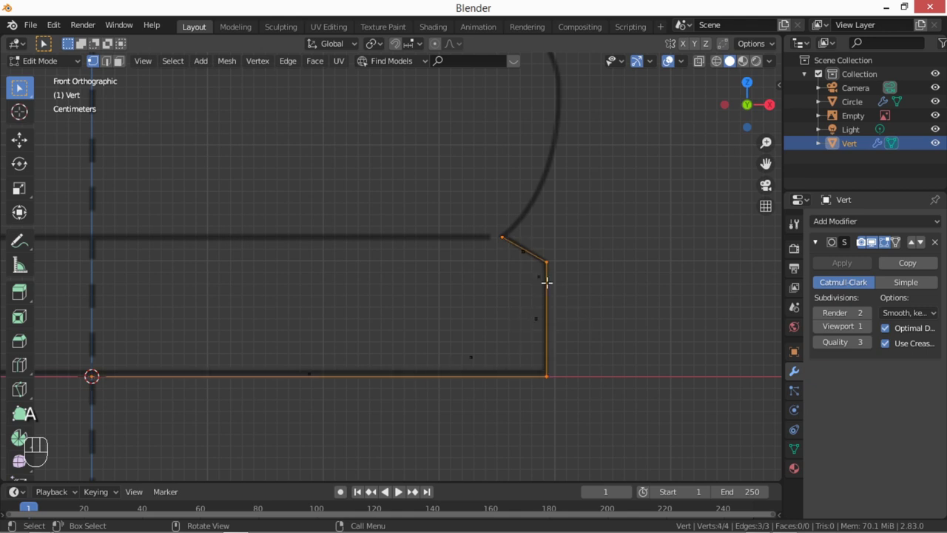
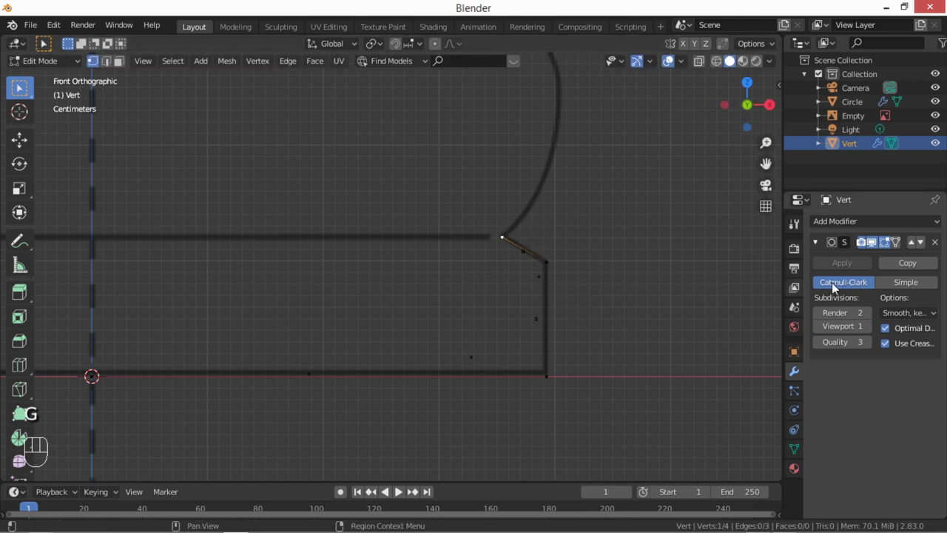
# Step: Preview the smoothed profile, then subdivide the base edges to add extra vertices
pyautogui.press('Tab')
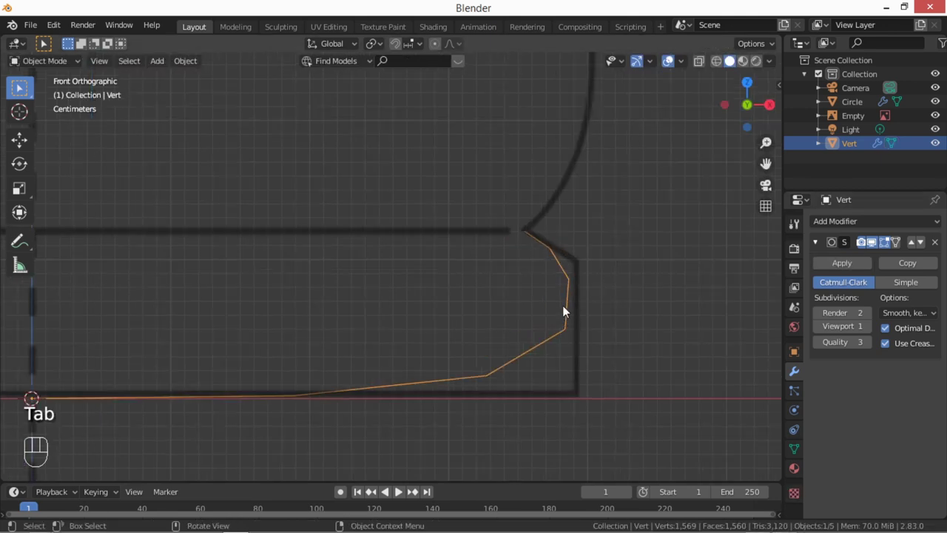
pyautogui.press('Tab')
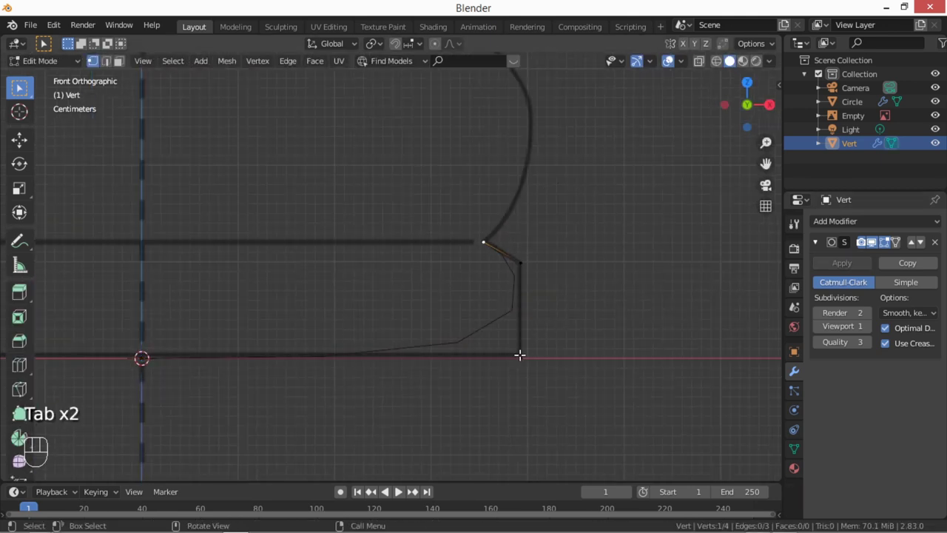
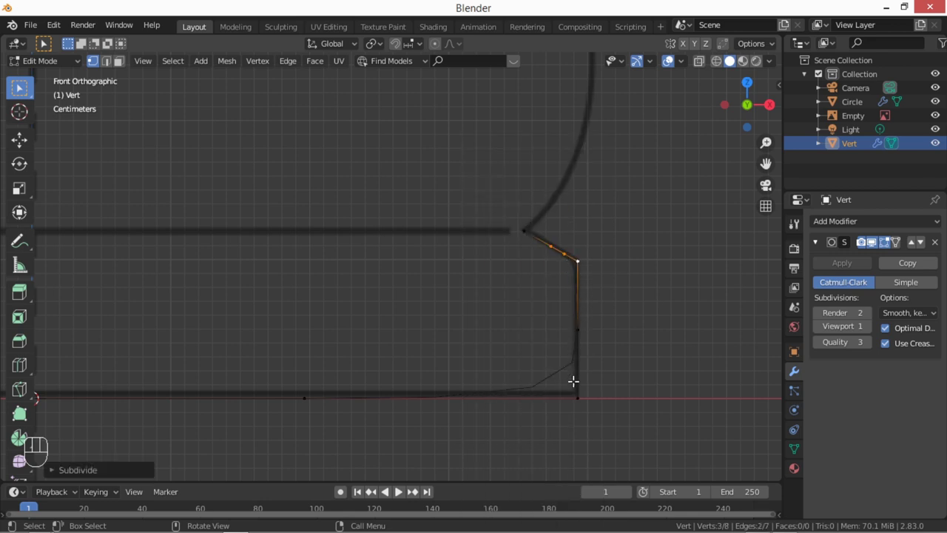
pyautogui.click(578, 324)
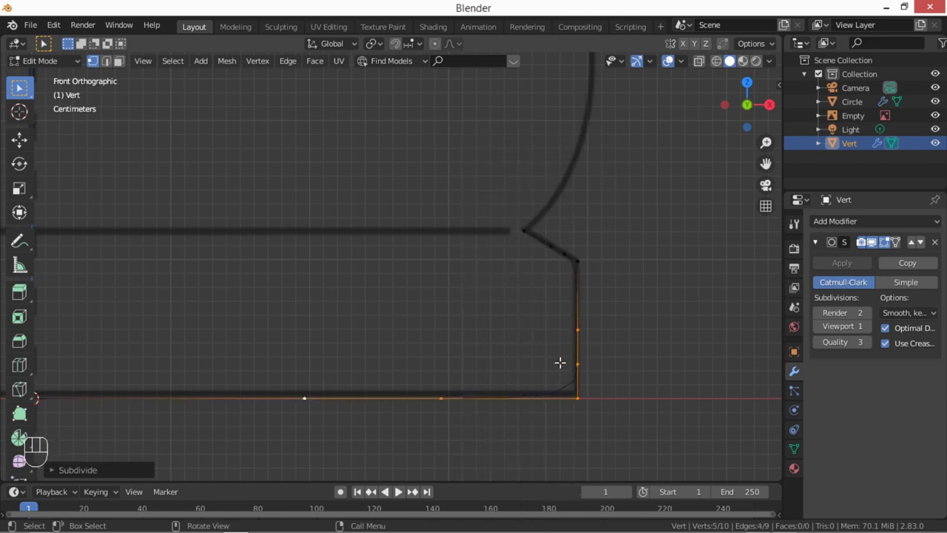
pyautogui.moveTo(444, 390); pyautogui.dragTo(474, 399)
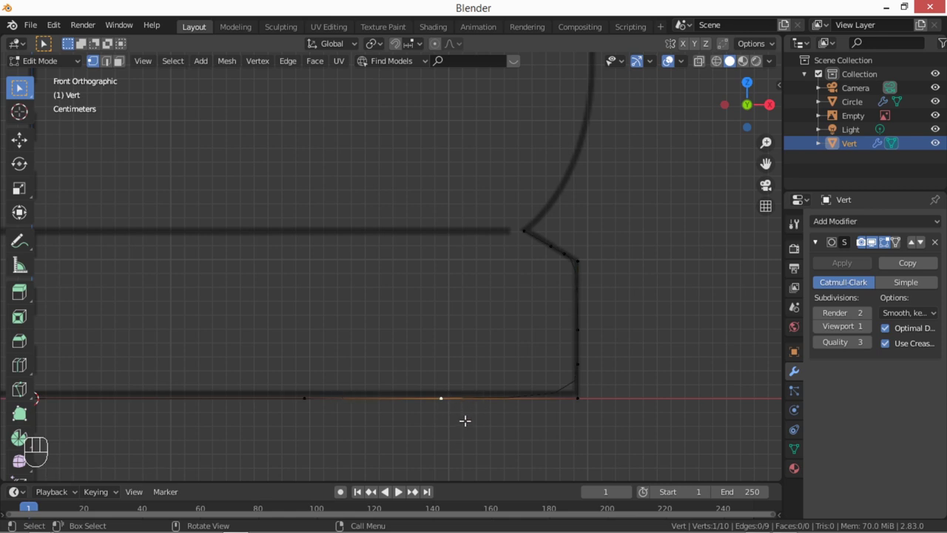
# Step: Vertex-slide the new vertices close to the base corners and preview the tighter outline
pyautogui.press('g')
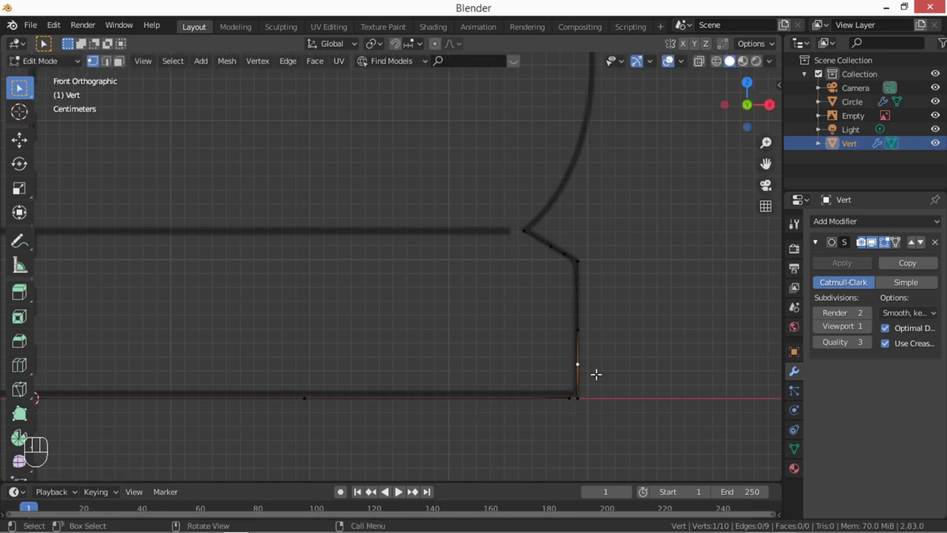
pyautogui.press('g')
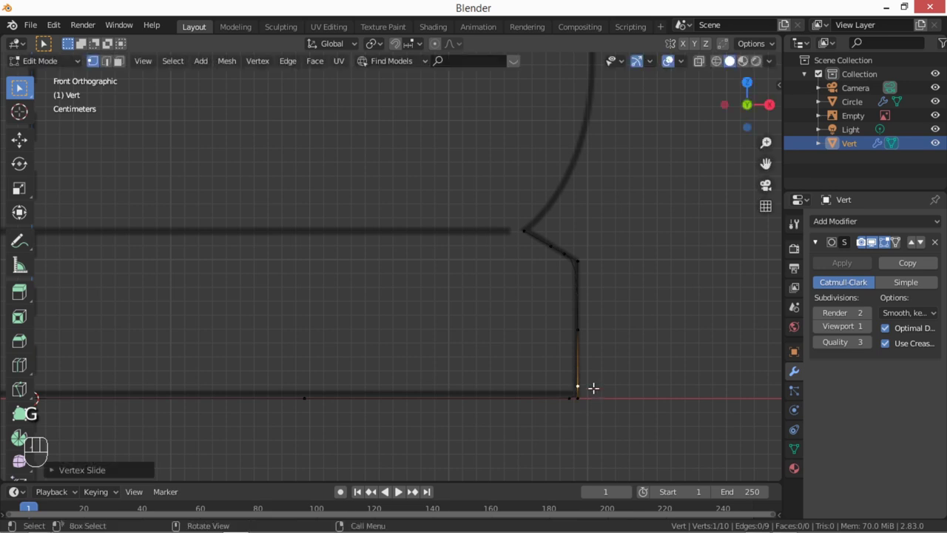
pyautogui.press('g')
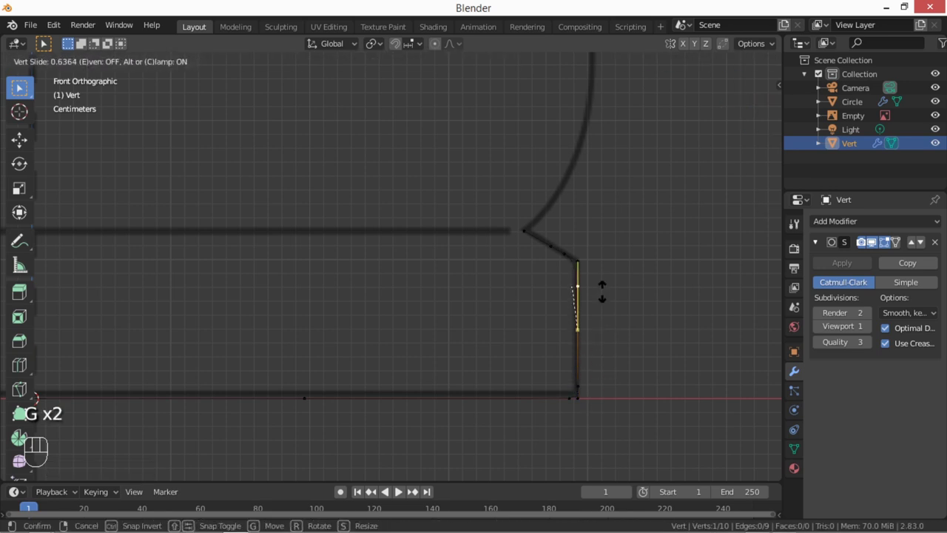
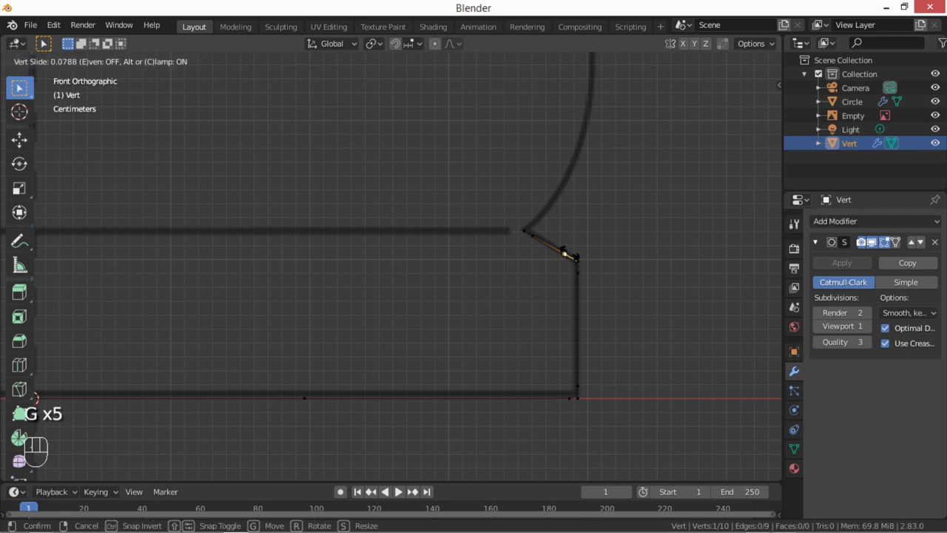
pyautogui.press('g')
pyautogui.press('Tab')
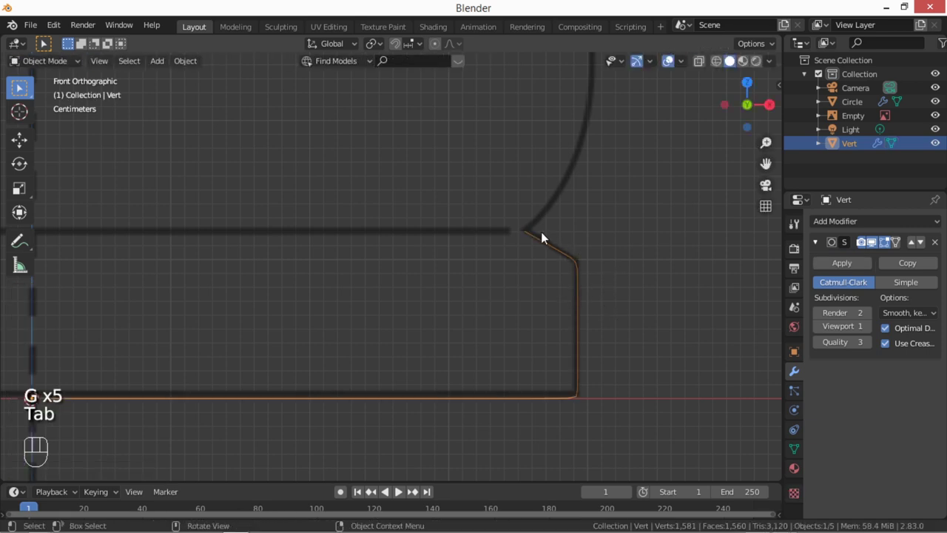
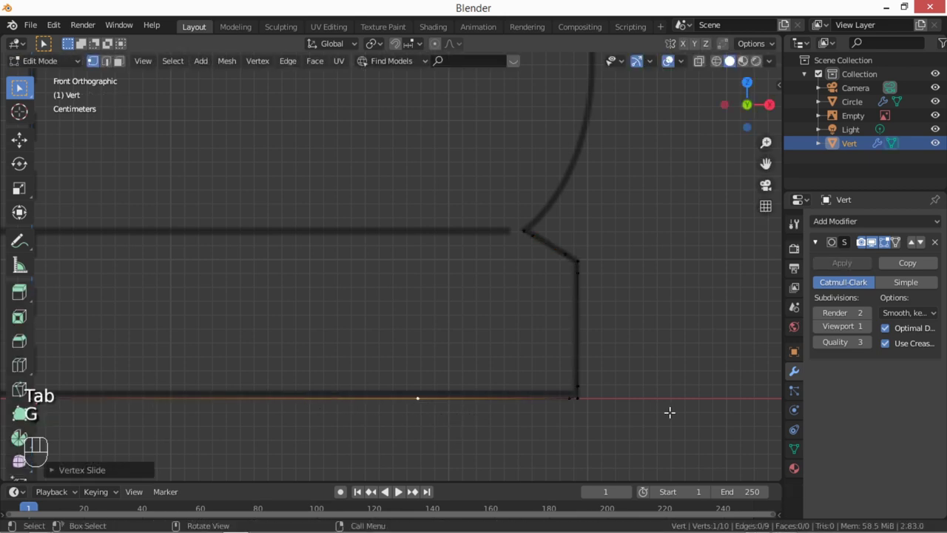
# Step: Extrude new vertices from the profile's top end up the curved outline toward the neck
pyautogui.press('Tab')
pyautogui.moveTo(391, 252); pyautogui.dragTo(488, 311)
pyautogui.press('Tab')
pyautogui.press('e')
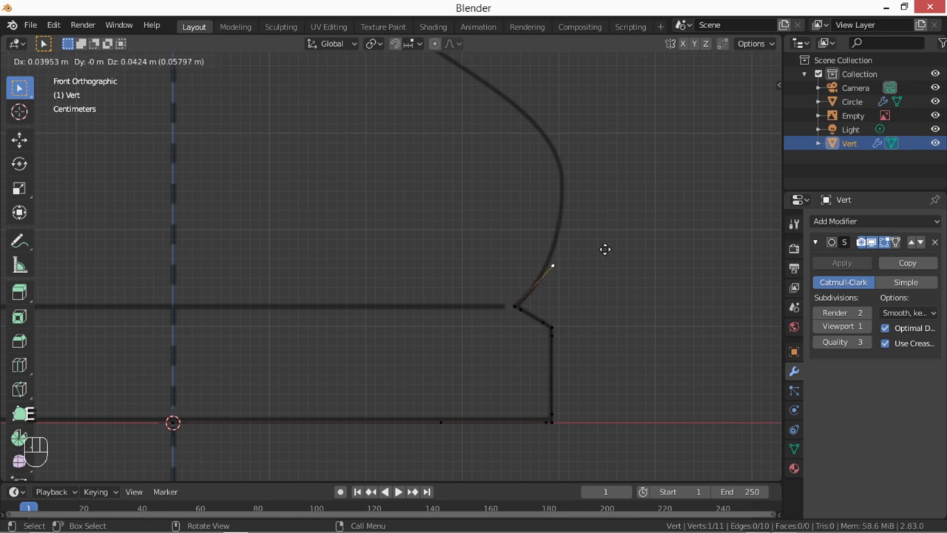
pyautogui.press('e')
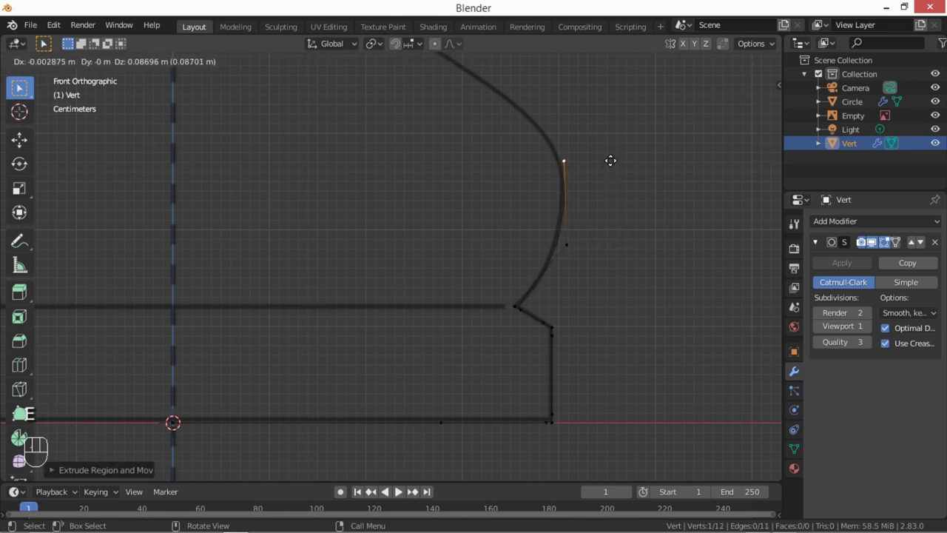
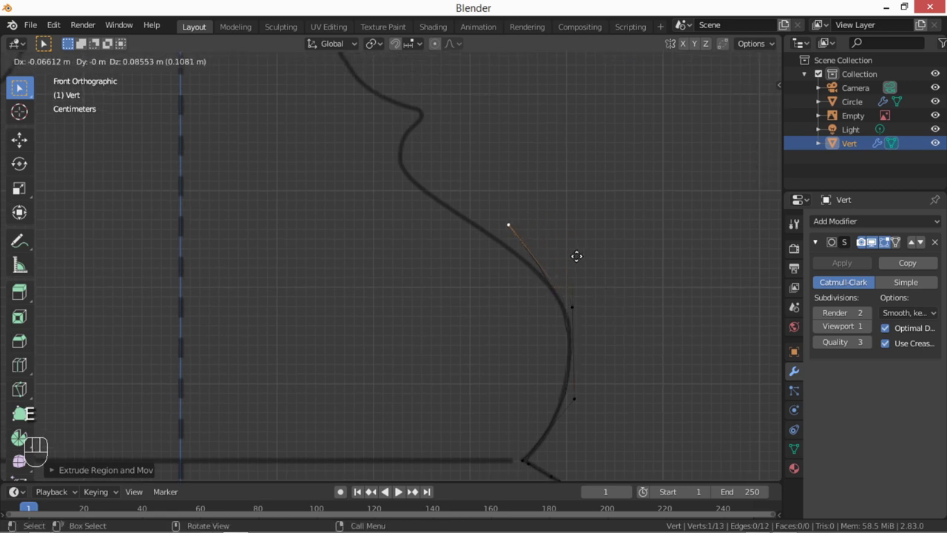
pyautogui.press('e')
pyautogui.press('e')
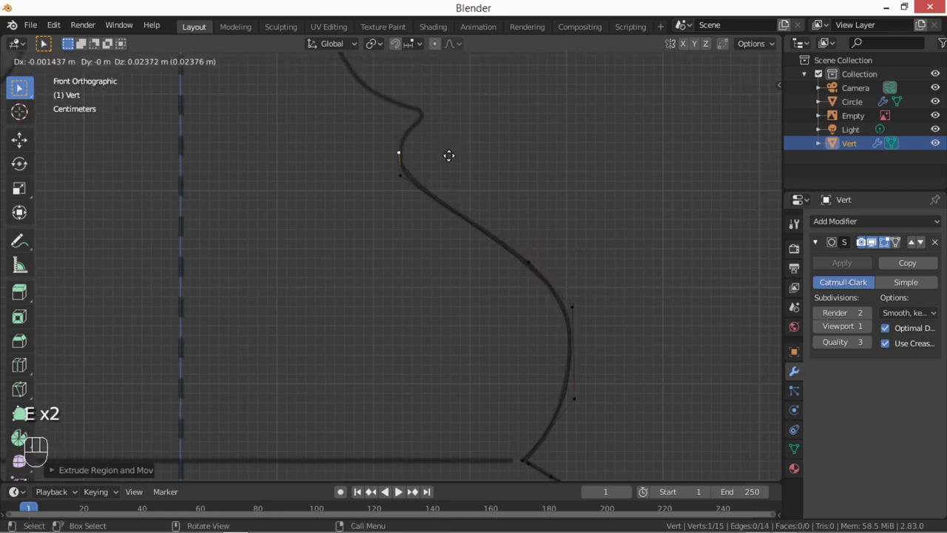
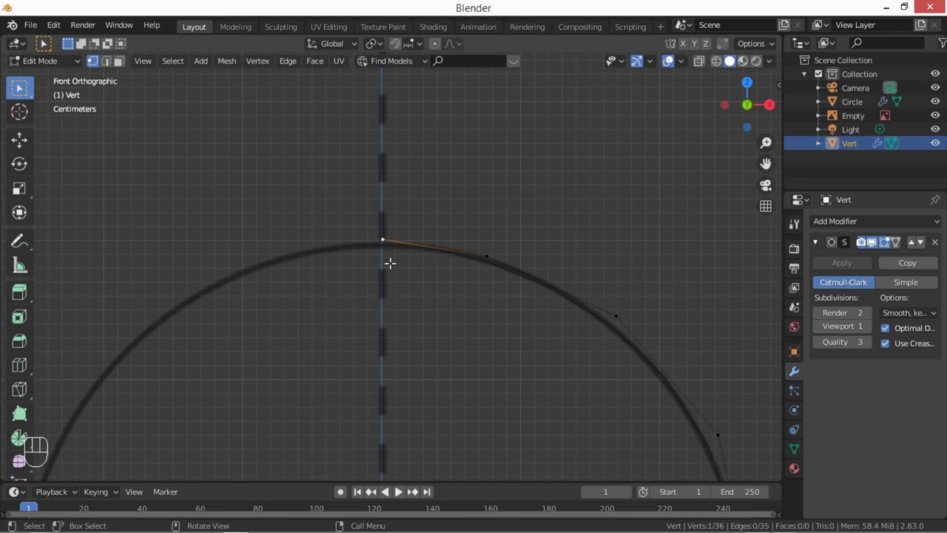
# Step: Snap the top vertex to the centre axis and spin the profile around Z into a 12-step pawn mesh
pyautogui.press('shift+s')
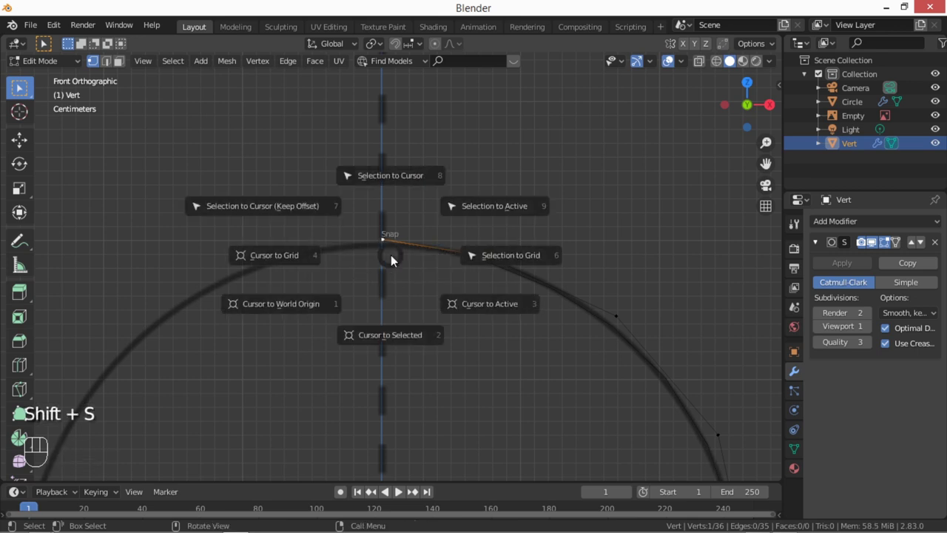
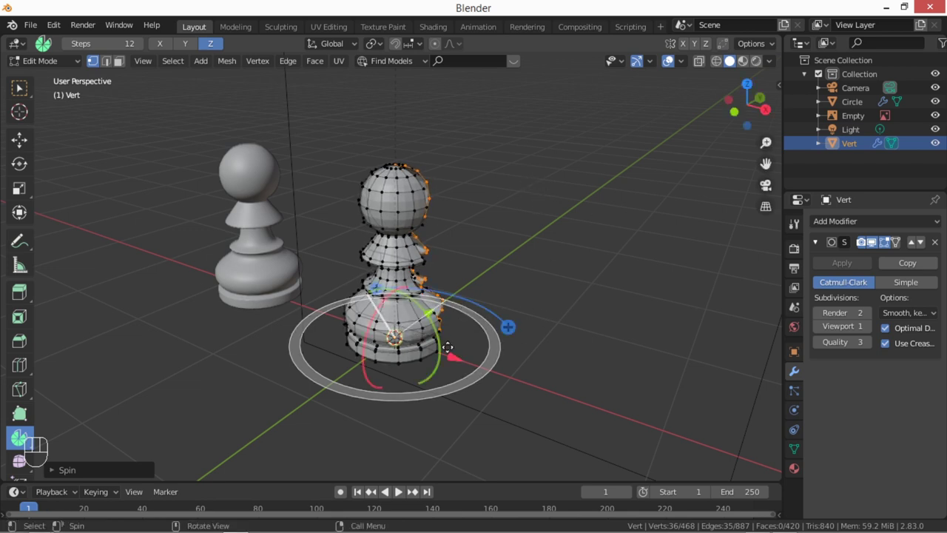
pyautogui.click(75, 475)
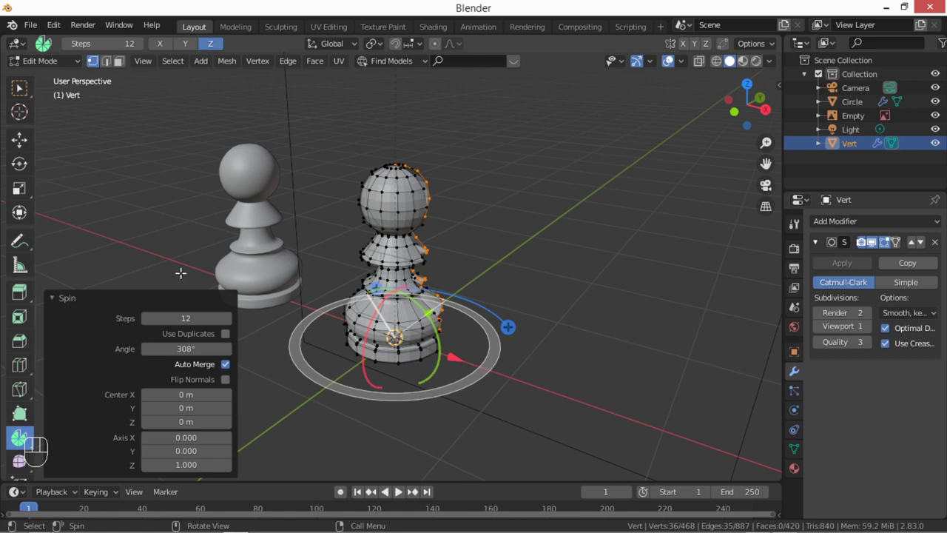
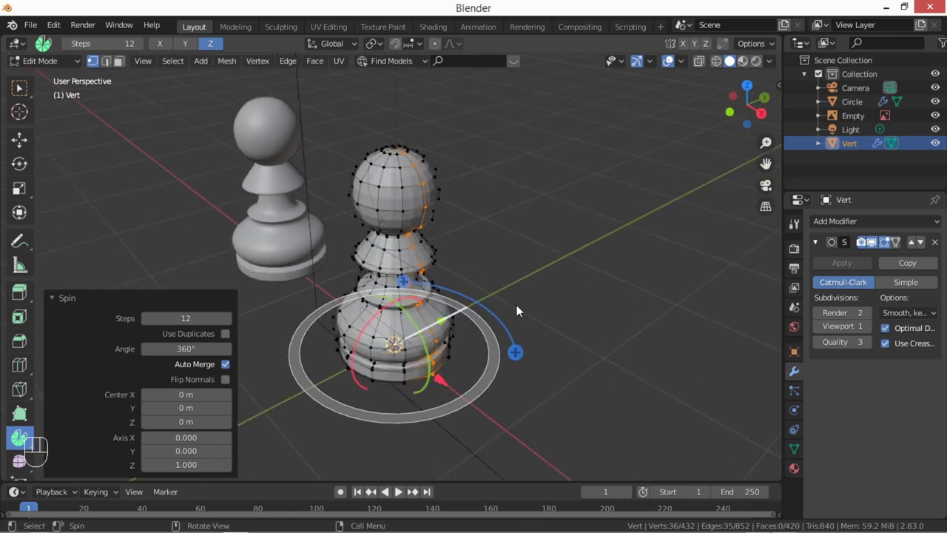
# Step: Leave Edit Mode and give the spun pawn smooth shading
pyautogui.press('Tab')
pyautogui.moveTo(463, 351); pyautogui.dragTo(474, 259)
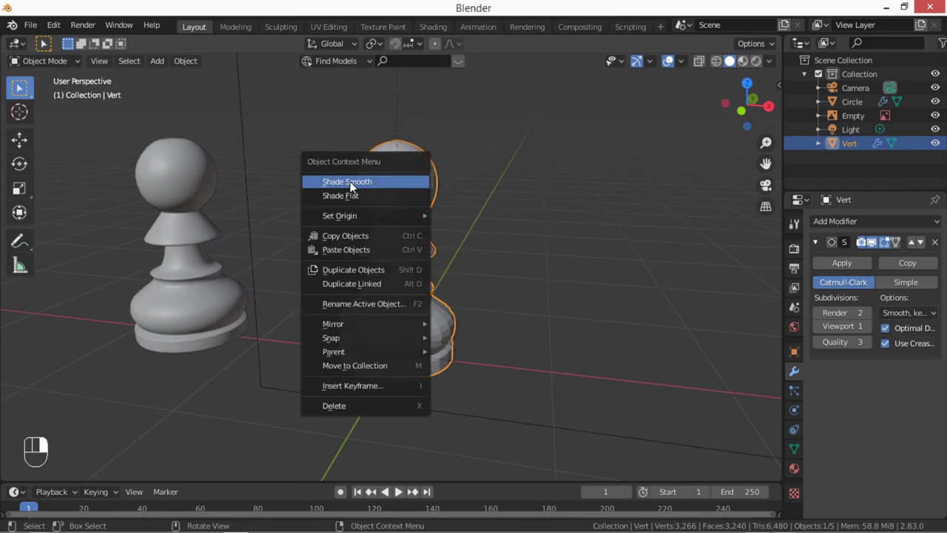
pyautogui.moveTo(499, 256); pyautogui.dragTo(481, 274)
pyautogui.moveTo(414, 292); pyautogui.dragTo(430, 290)
# Step: Move the spun pawn right of the outline and view the scene from the front
pyautogui.press('g')
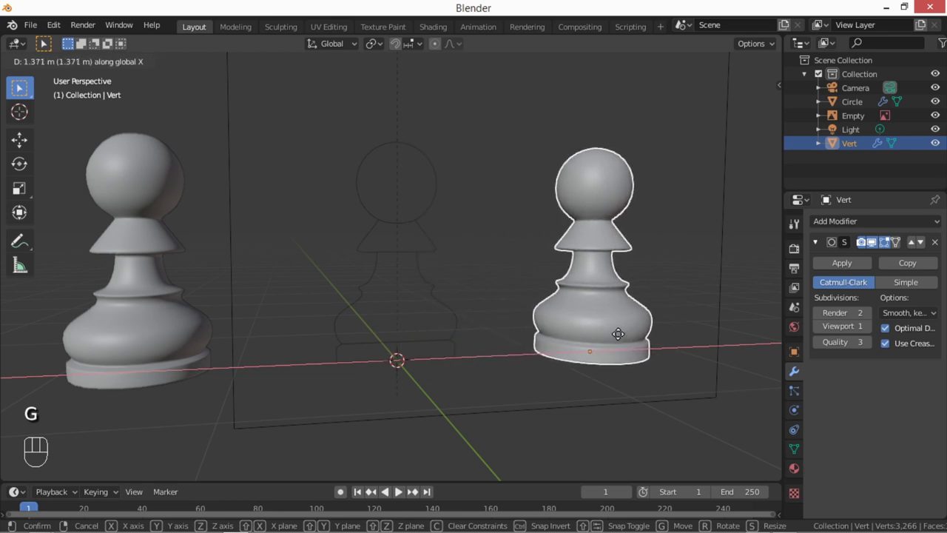
pyautogui.moveTo(556, 374); pyautogui.dragTo(534, 372)
pyautogui.middleClick(511, 386)
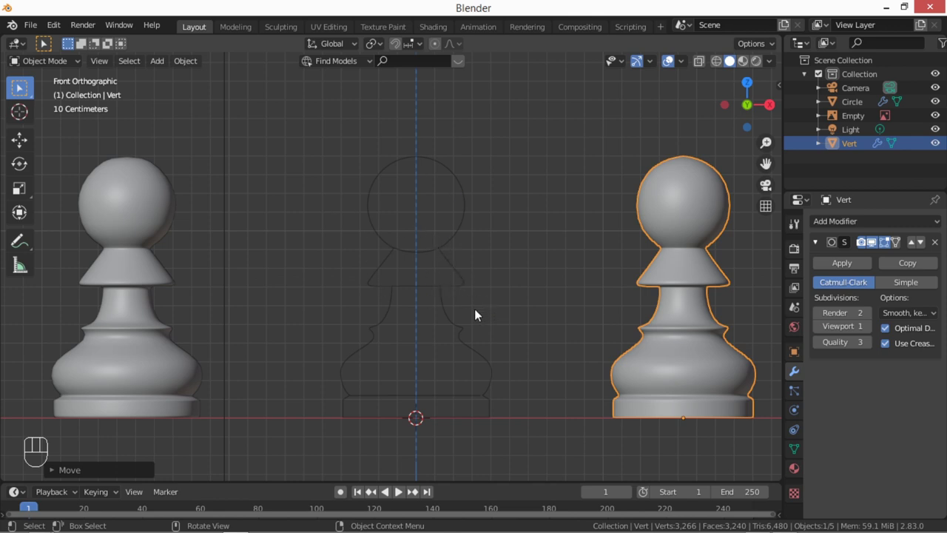
# Step: Add a UV sphere, raise it to the outline's head, subdivide it and start scaling all its vertices
pyautogui.press('shift+a')
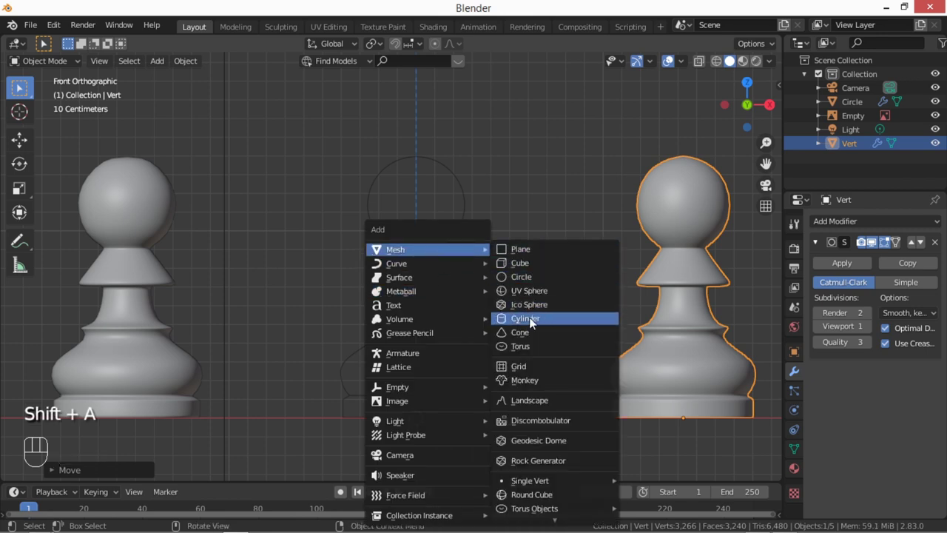
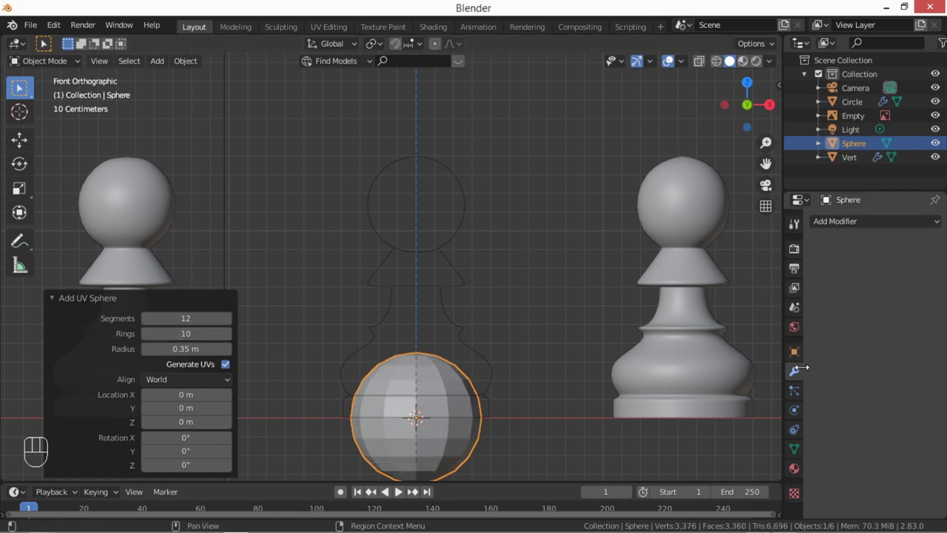
pyautogui.press('g')
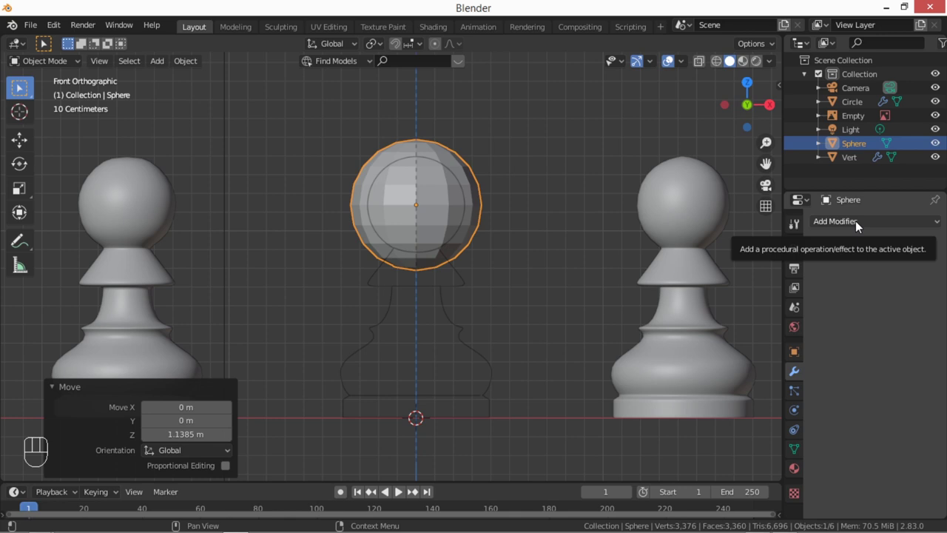
pyautogui.moveTo(860, 222); pyautogui.dragTo(678, 441)
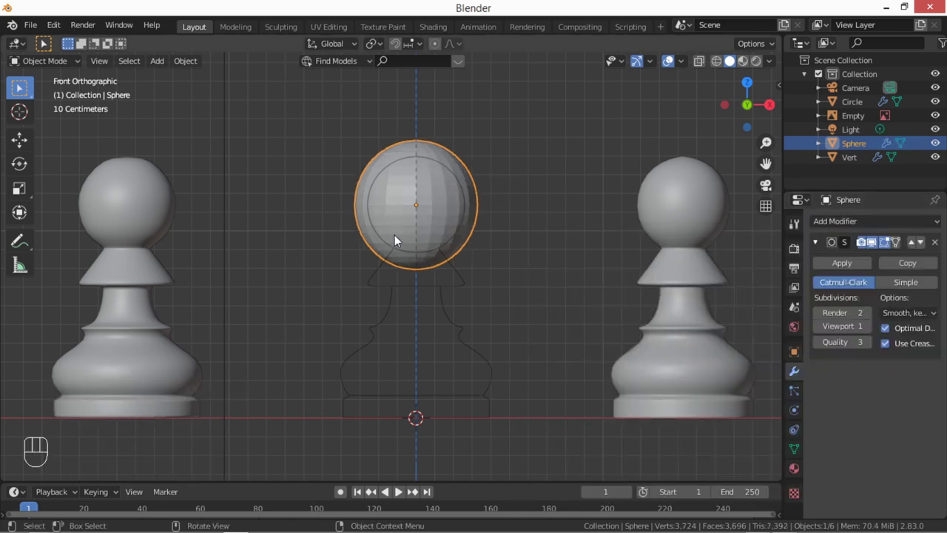
pyautogui.press('Tab')
pyautogui.press('s')
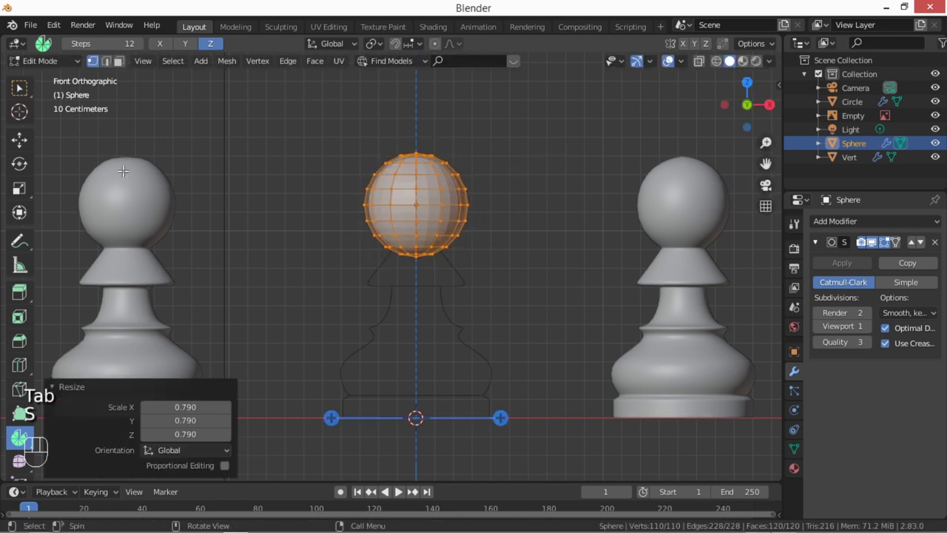
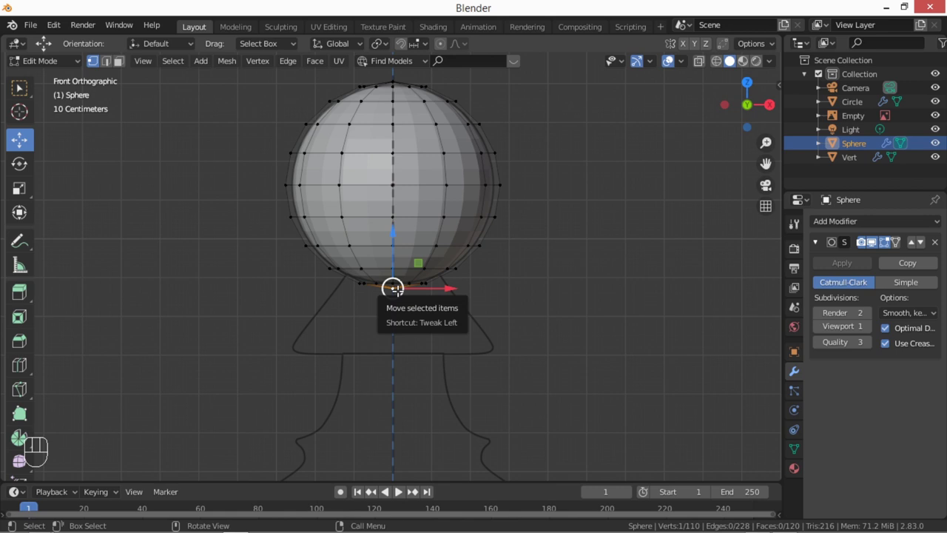
# Step: Slide the sphere's bottom ring, extrude it down into the neck and widen the end ring into the collar
pyautogui.press('x')
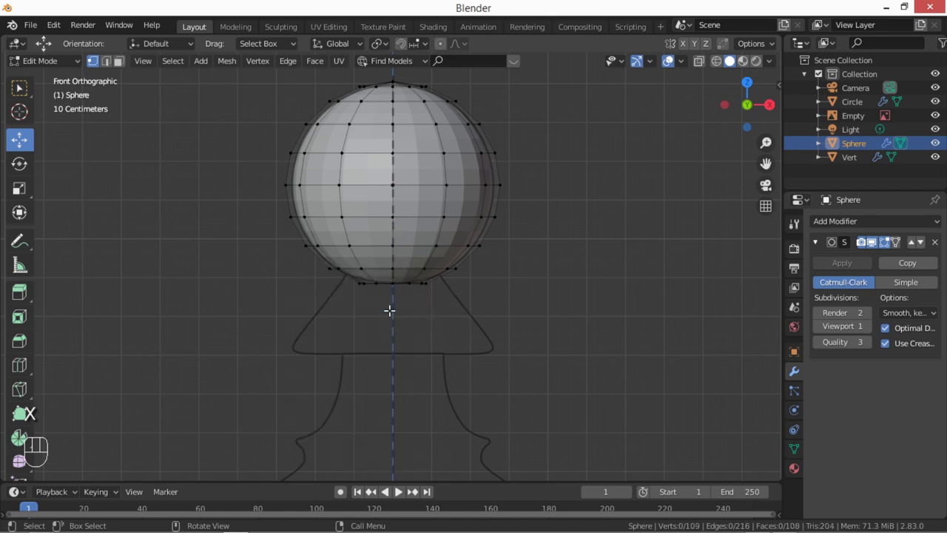
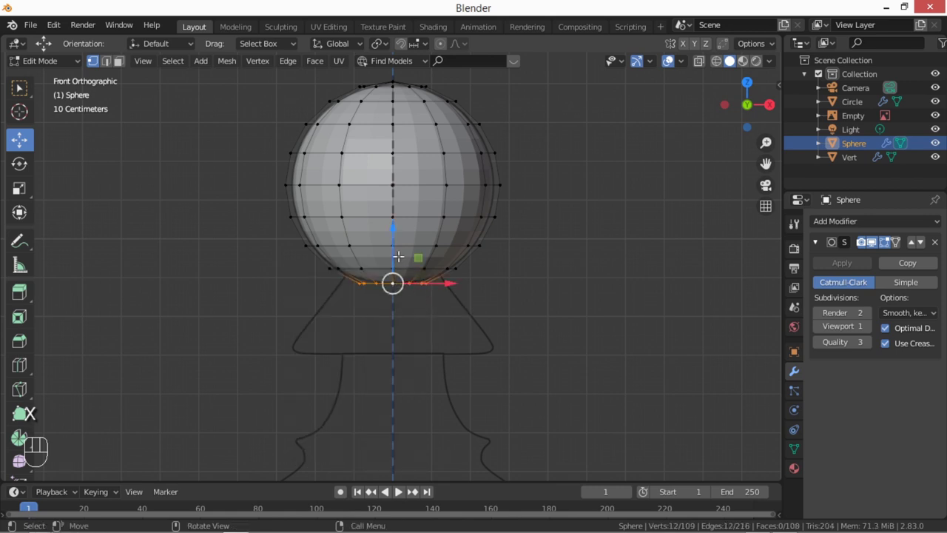
pyautogui.press('g')
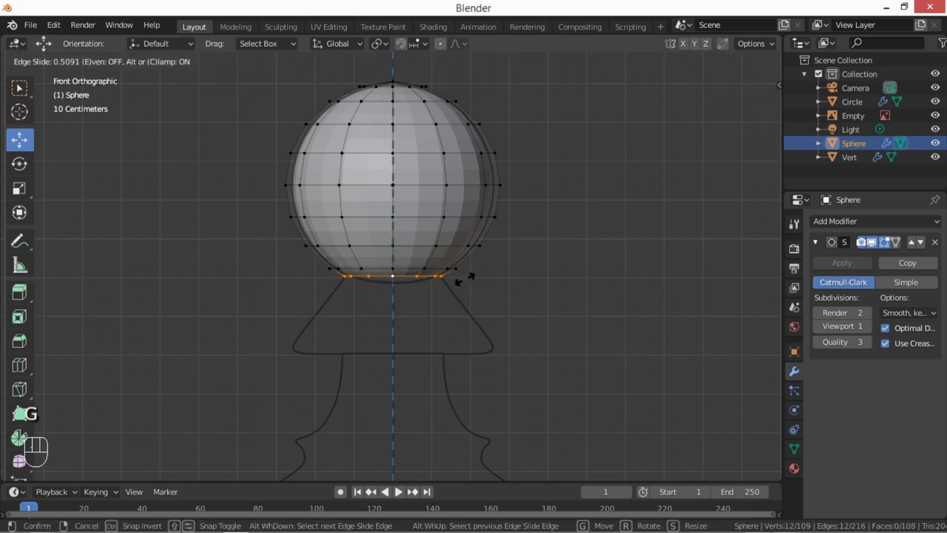
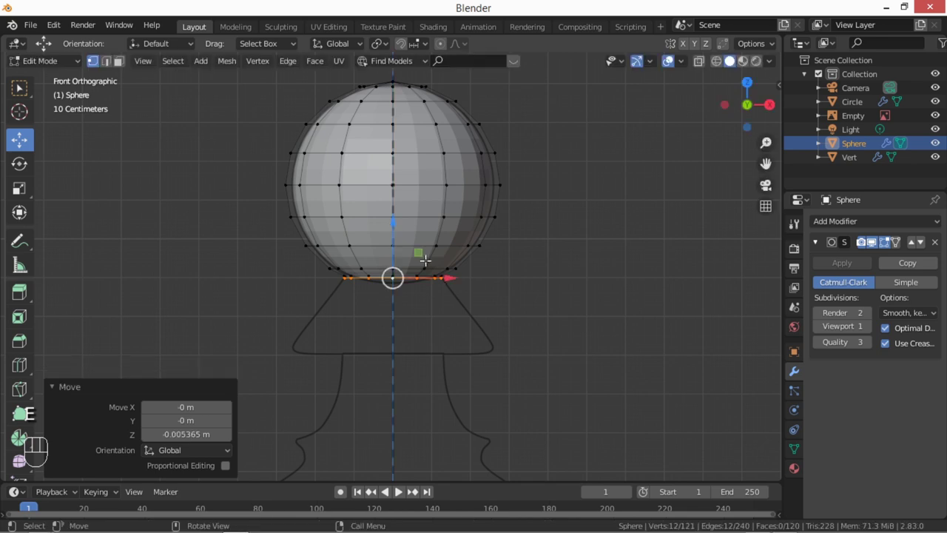
pyautogui.press('e')
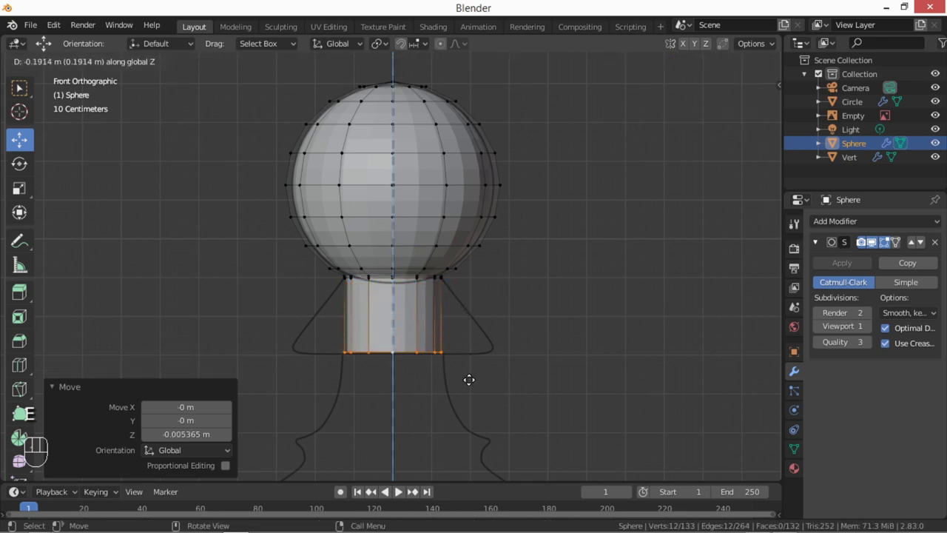
pyautogui.press('s')
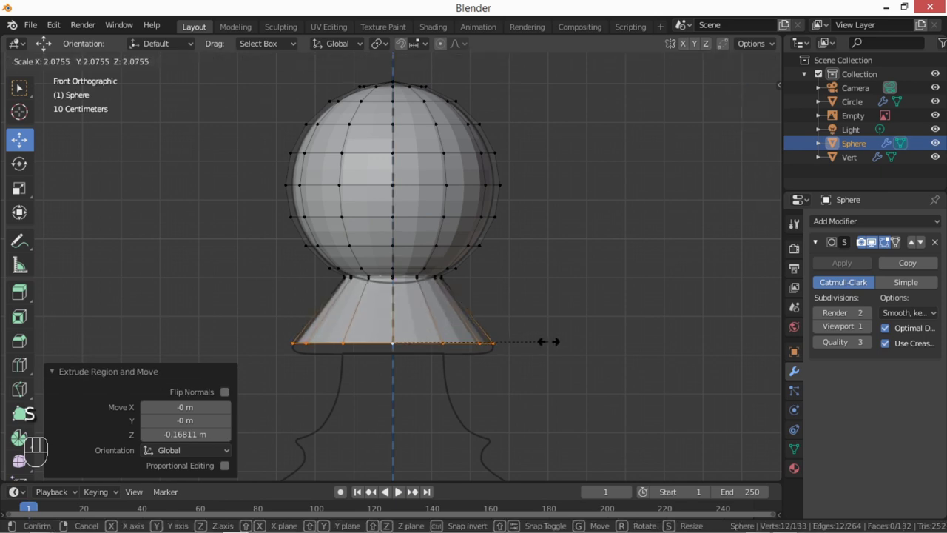
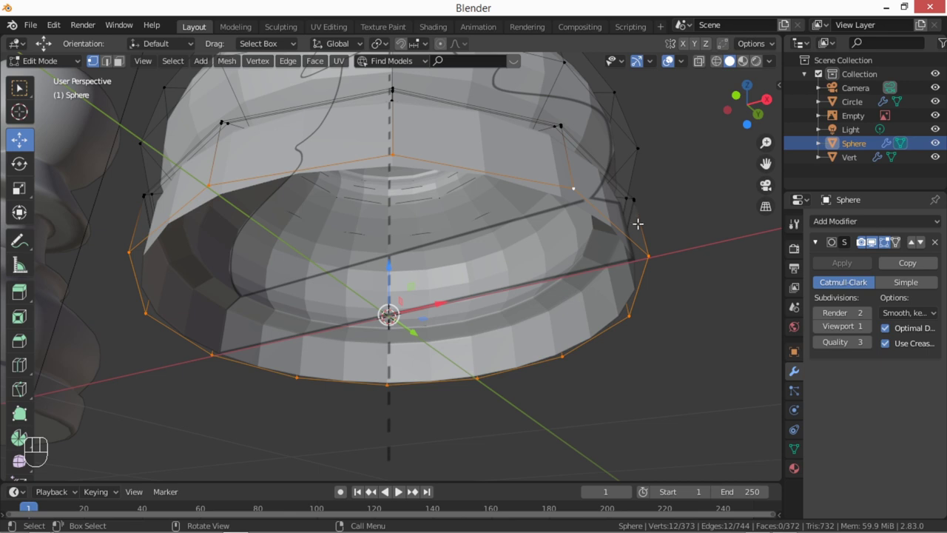
# Step: Extrude and shrink successive rings inward under the base toward the centre
pyautogui.press('e')
pyautogui.press('s')
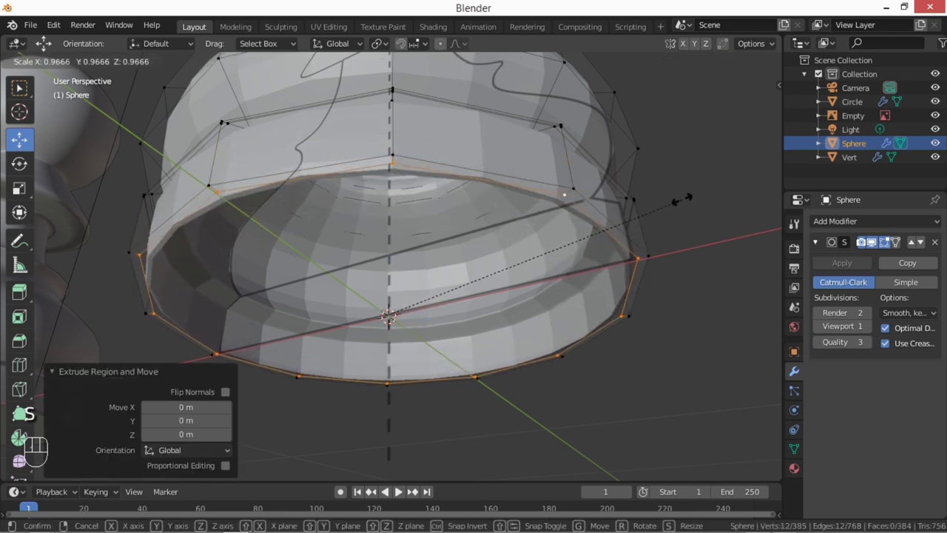
pyautogui.press('e')
pyautogui.press('s')
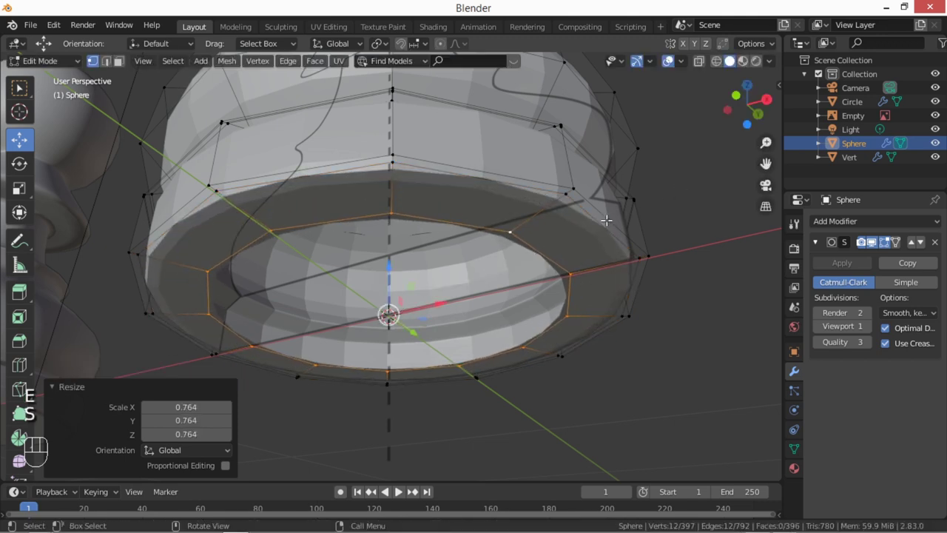
pyautogui.press('e')
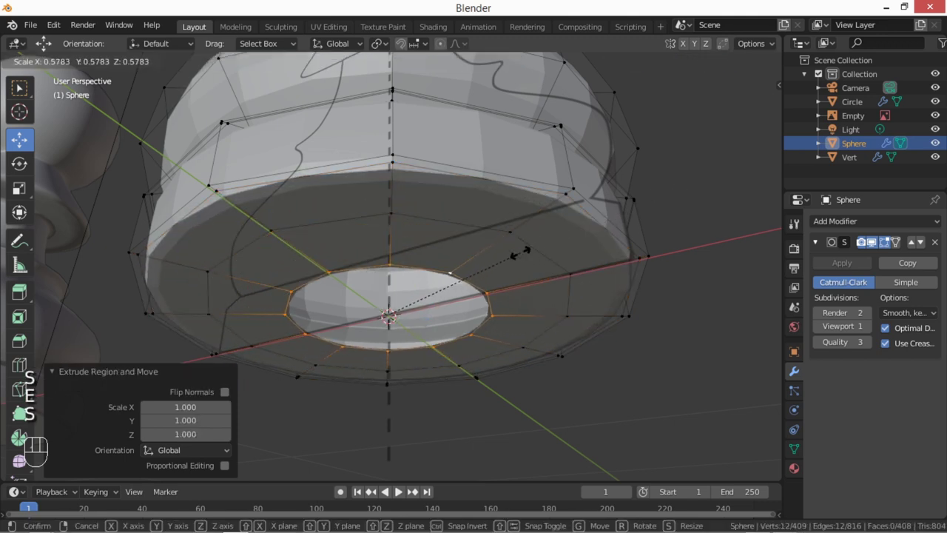
pyautogui.press('e')
pyautogui.press('s')
# Step: Merge the final base ring at centre, leave Edit Mode and orbit around the finished pawns
pyautogui.press('m')
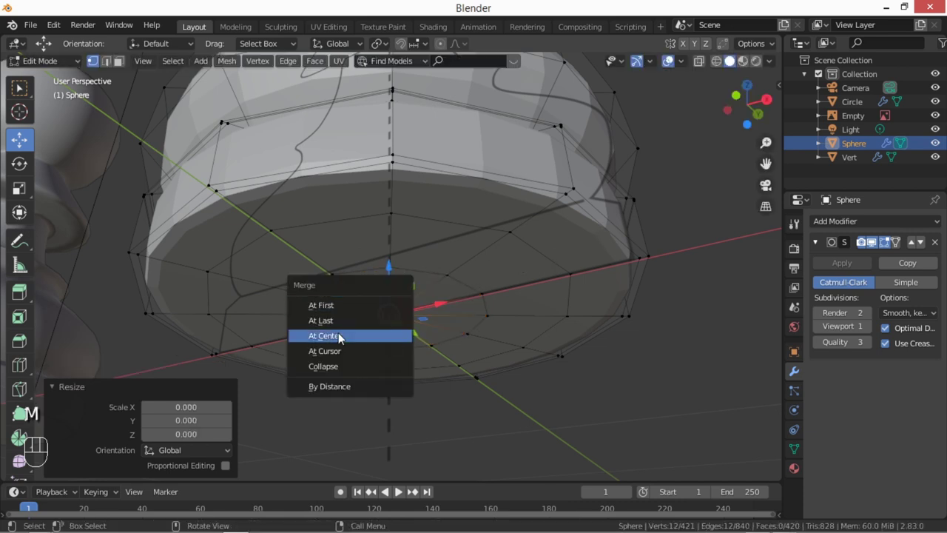
pyautogui.click(426, 207)
pyautogui.press('Tab')
pyautogui.moveTo(437, 242); pyautogui.dragTo(426, 294)
pyautogui.middleClick(473, 245)
pyautogui.moveTo(448, 279); pyautogui.dragTo(460, 263)
pyautogui.middleClick(450, 265)
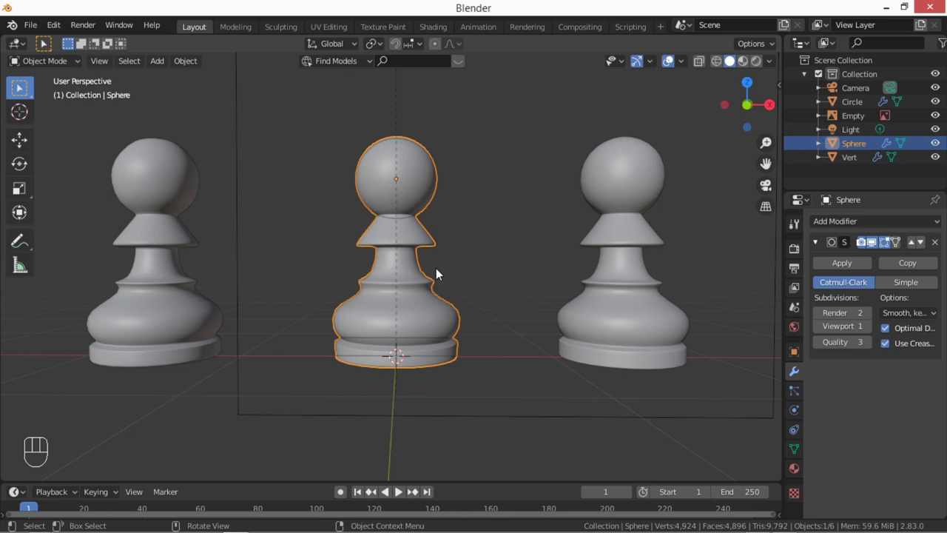
pyautogui.moveTo(450, 289); pyautogui.dragTo(470, 291)
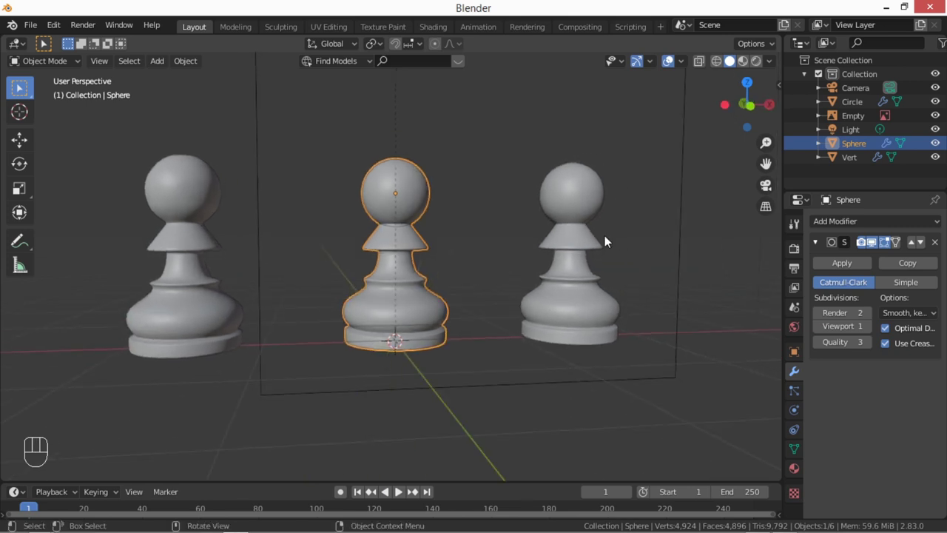
pyautogui.moveTo(488, 326); pyautogui.dragTo(475, 319)
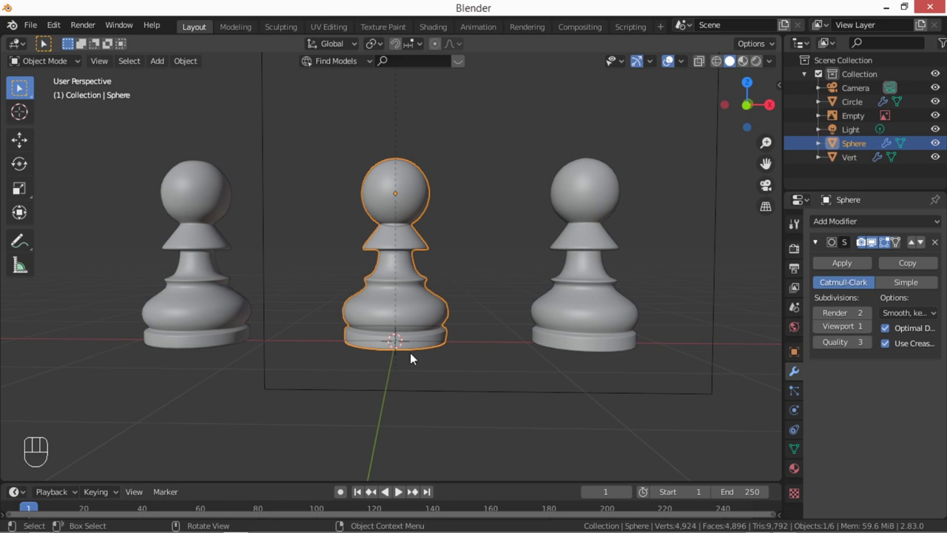